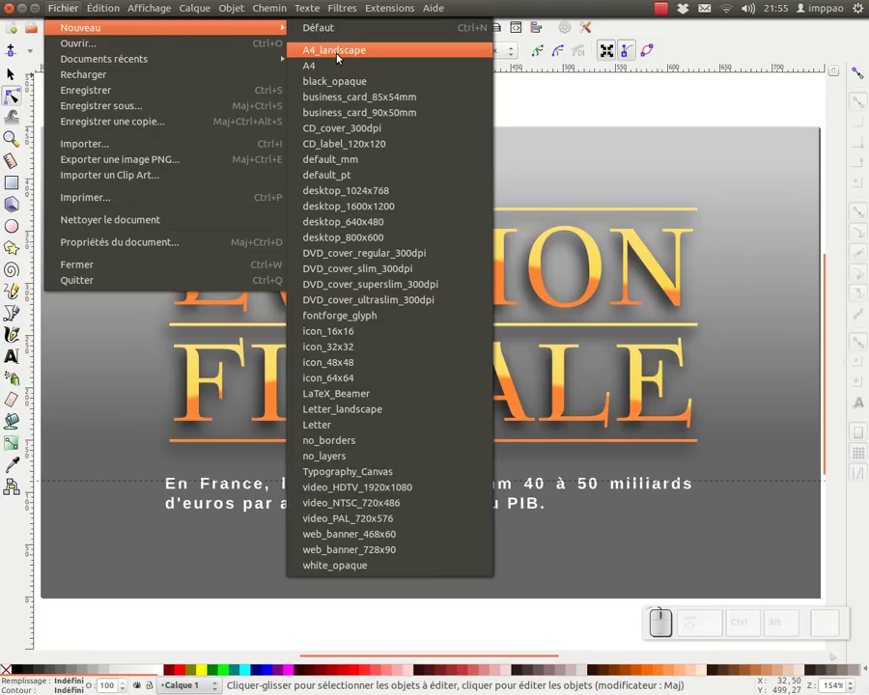
# Start a new A4 landscape document, maximise its window and zoom in on the page
pyautogui.click(347, 52)
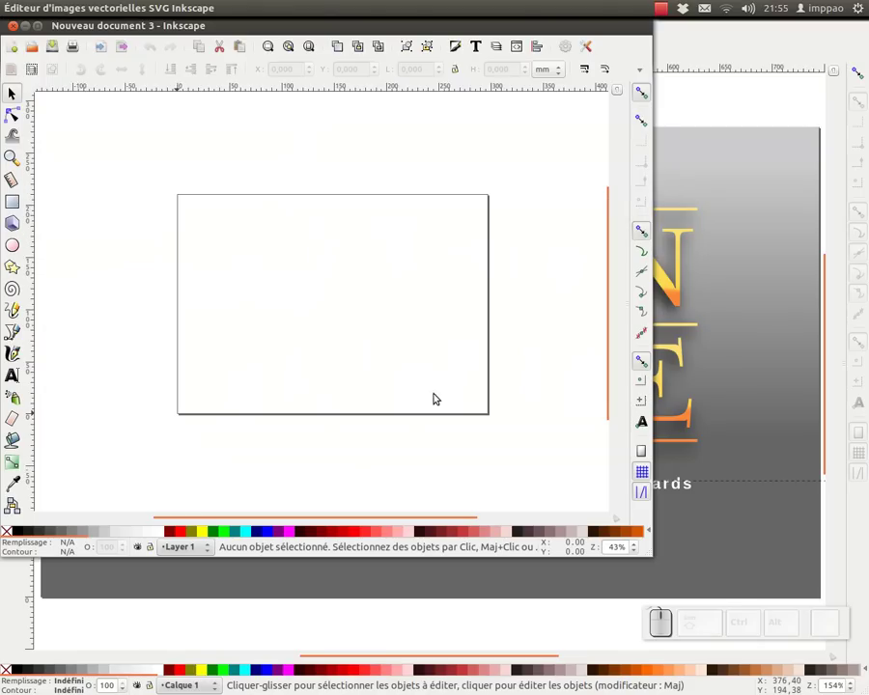
pyautogui.click(41, 32)
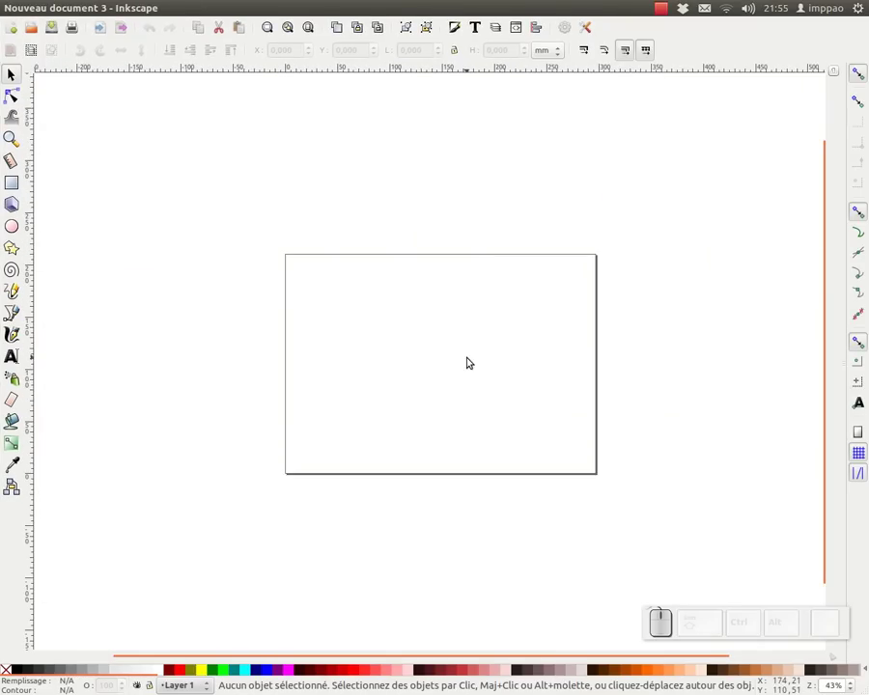
pyautogui.click(464, 360)
pyautogui.click(464, 360)
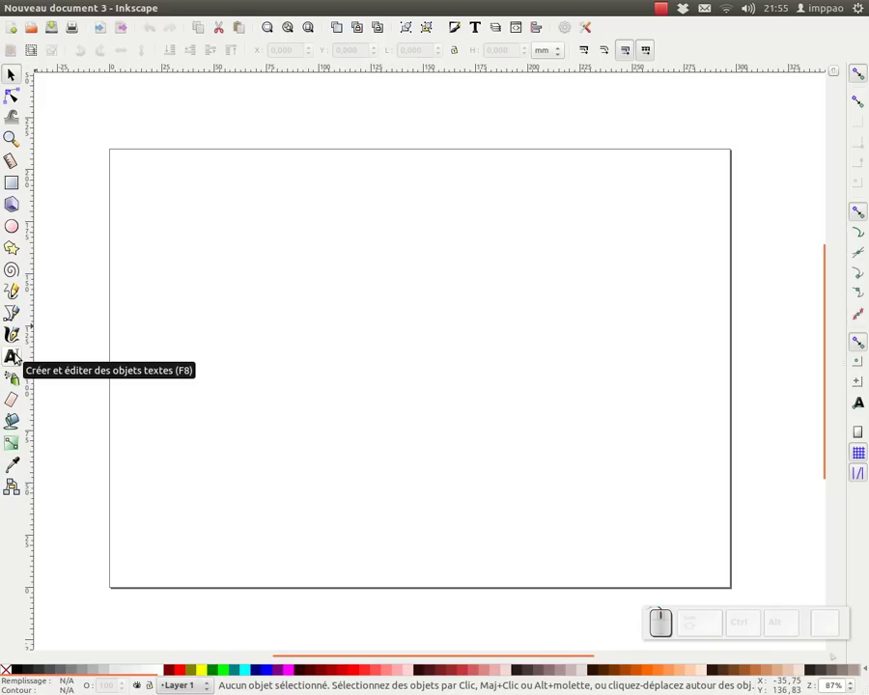
# Create centred text lines 'évasion' and 'fiscale' and scale them up to about 98 by 54 mm
pyautogui.click(17, 354)
pyautogui.click(255, 269)
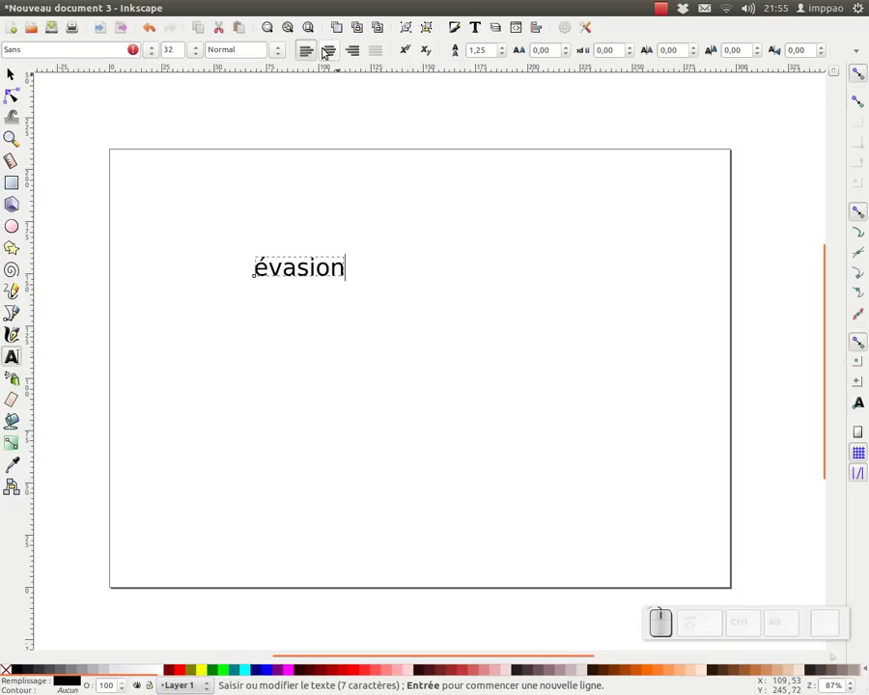
pyautogui.click(326, 54)
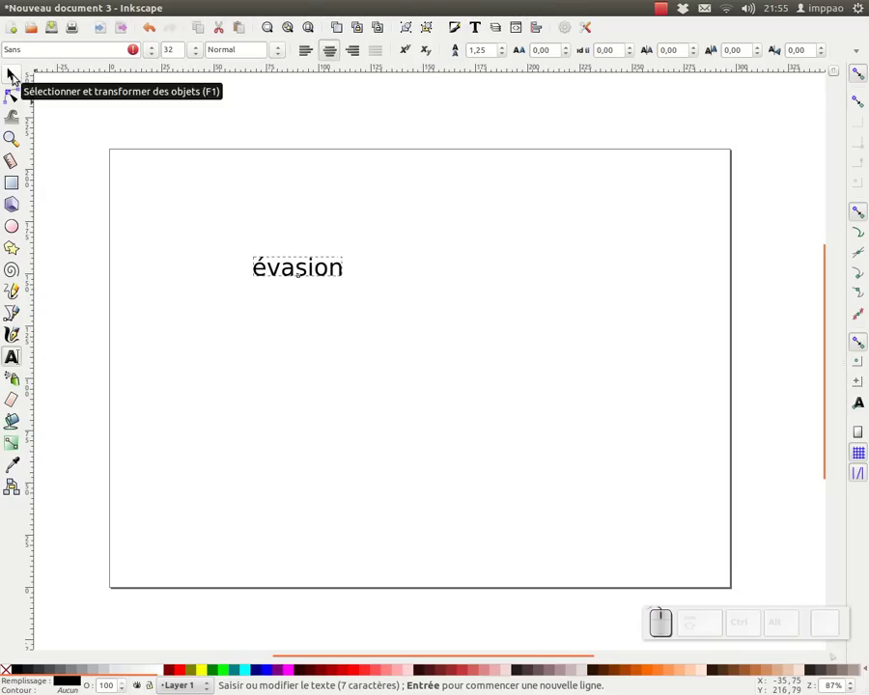
pyautogui.click(18, 78)
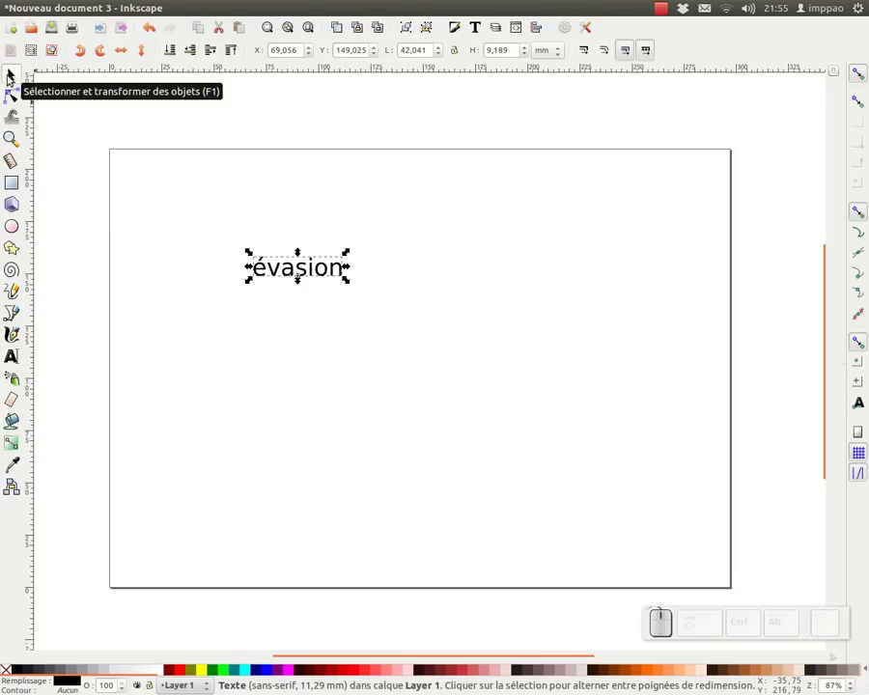
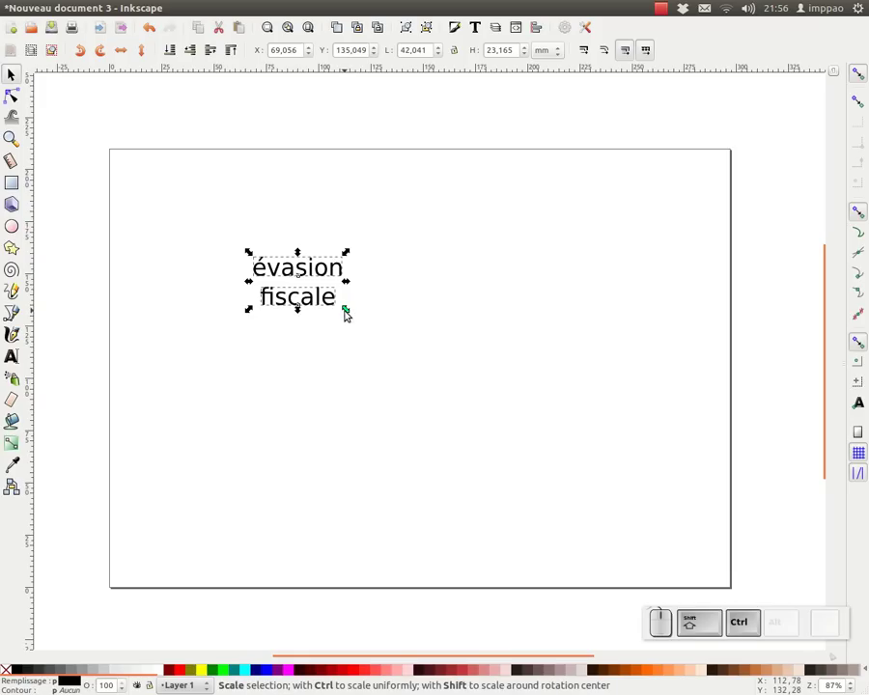
pyautogui.moveTo(349, 310); pyautogui.dragTo(653, 619)
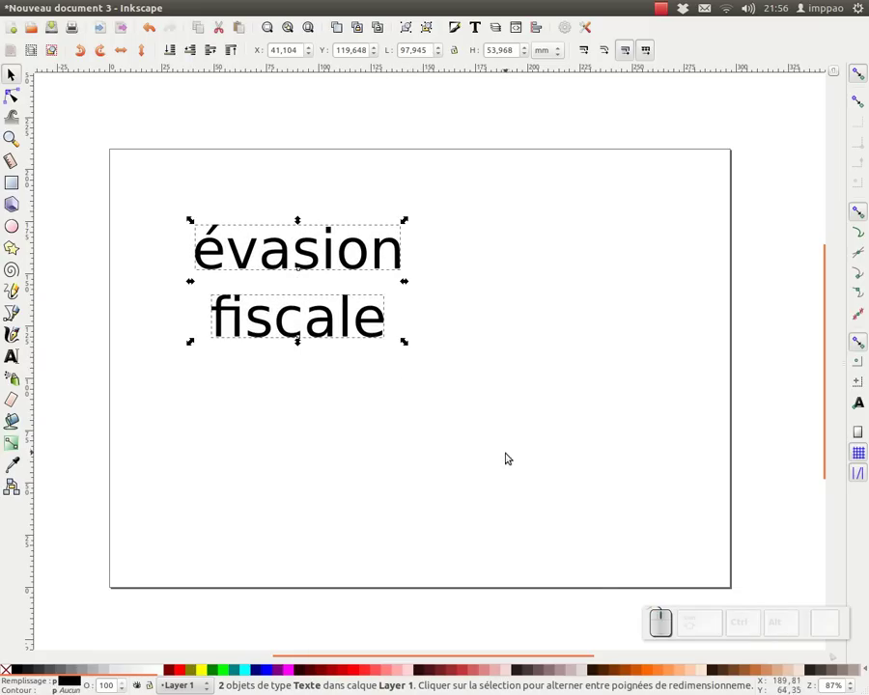
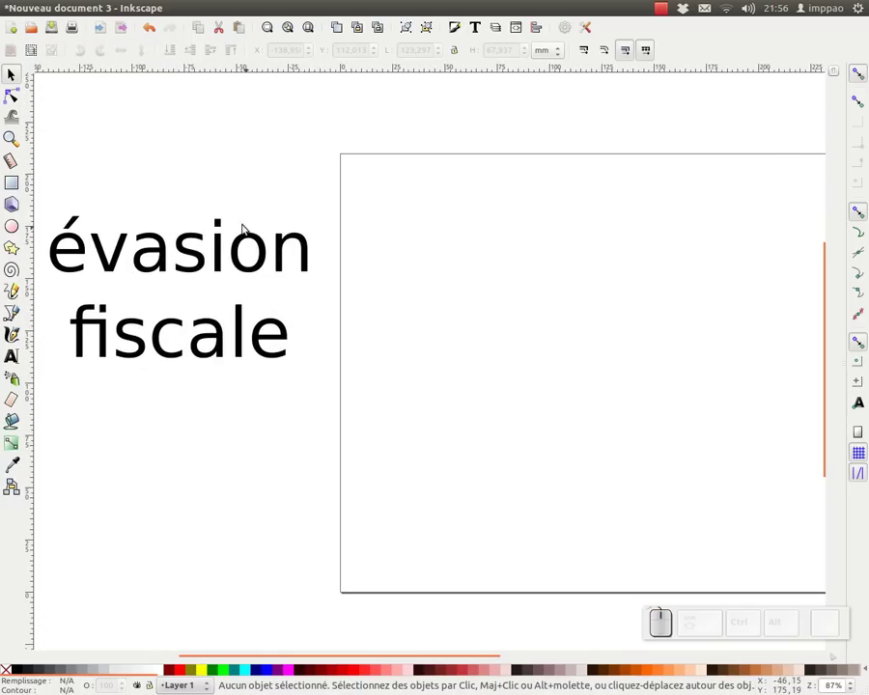
pyautogui.click(243, 257)
pyautogui.click(243, 257)
pyautogui.click(154, 56)
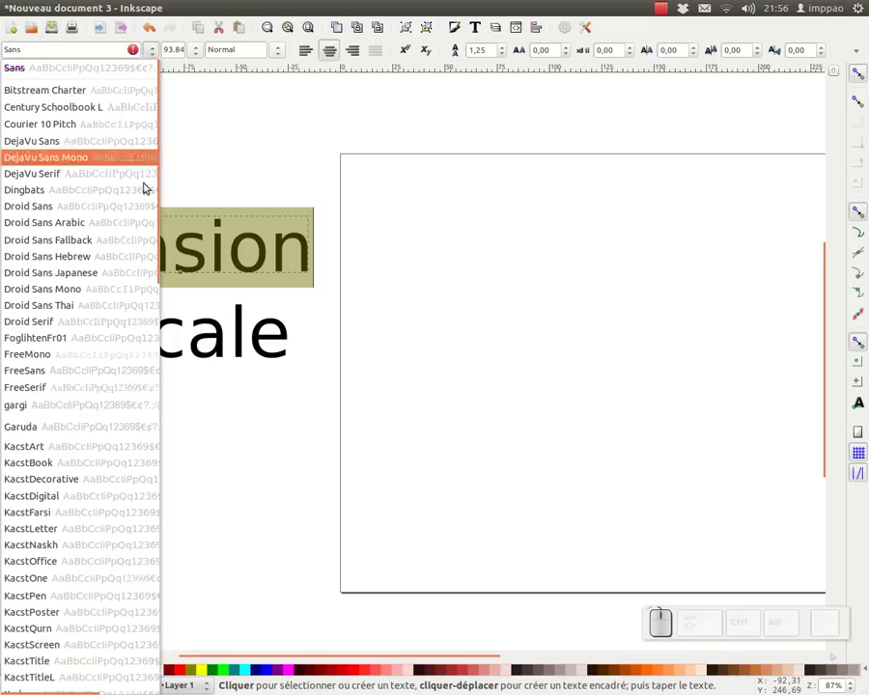
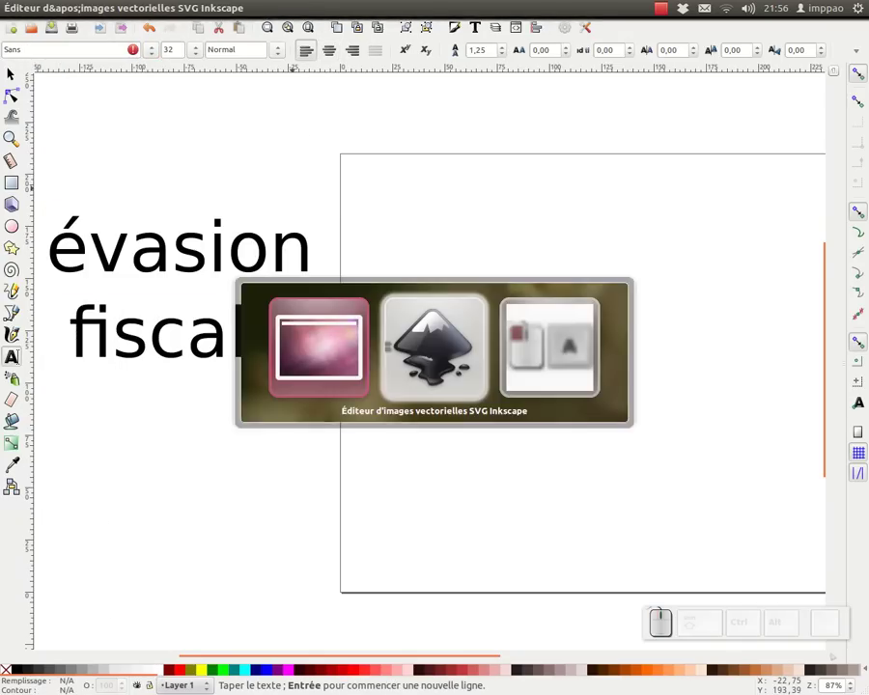
# Launch Firefox and run a Google search for 'dafont'
pyautogui.click(30, 276)
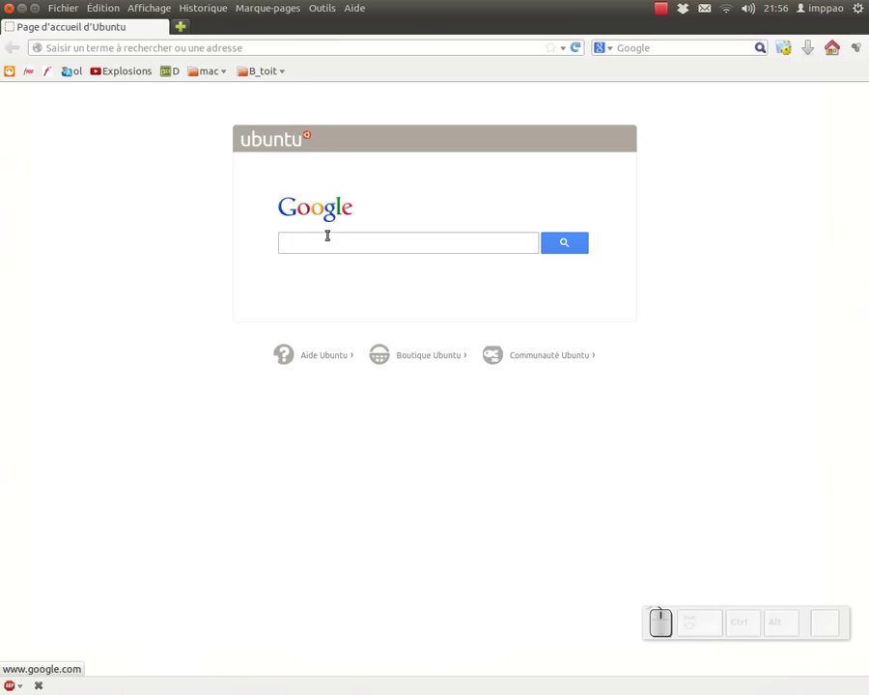
pyautogui.press('d')
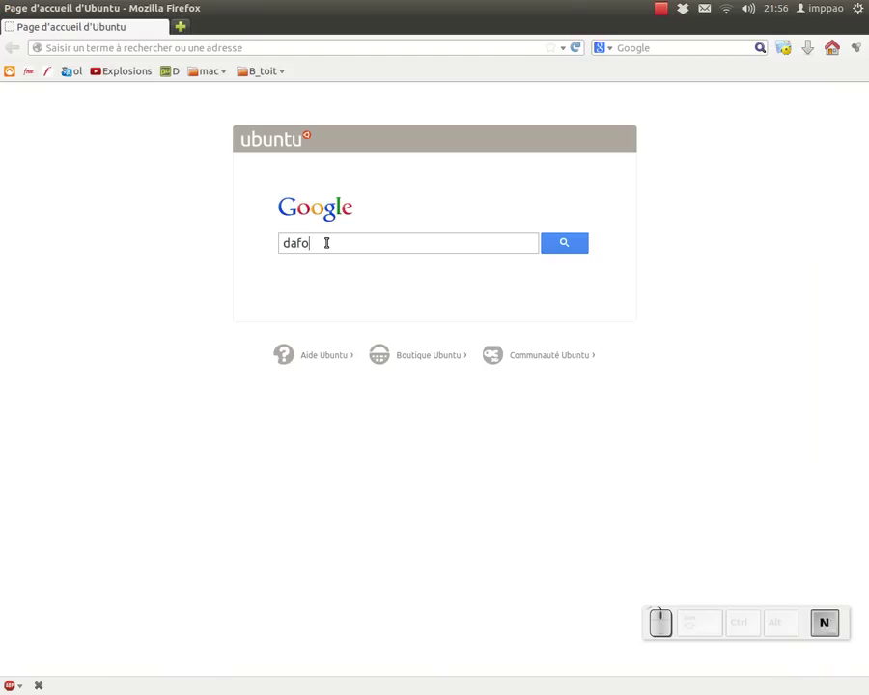
pyautogui.press('Return')
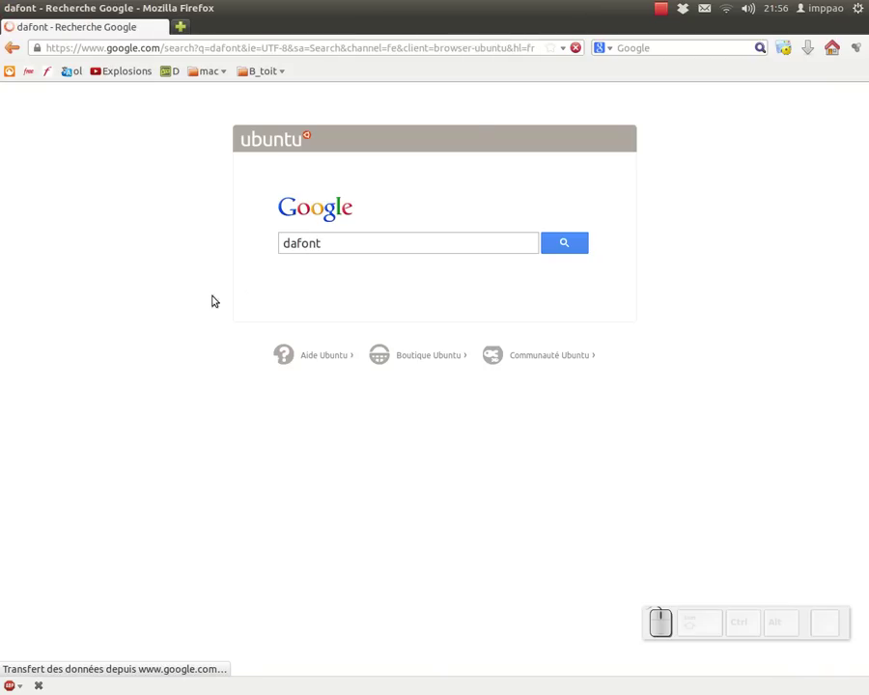
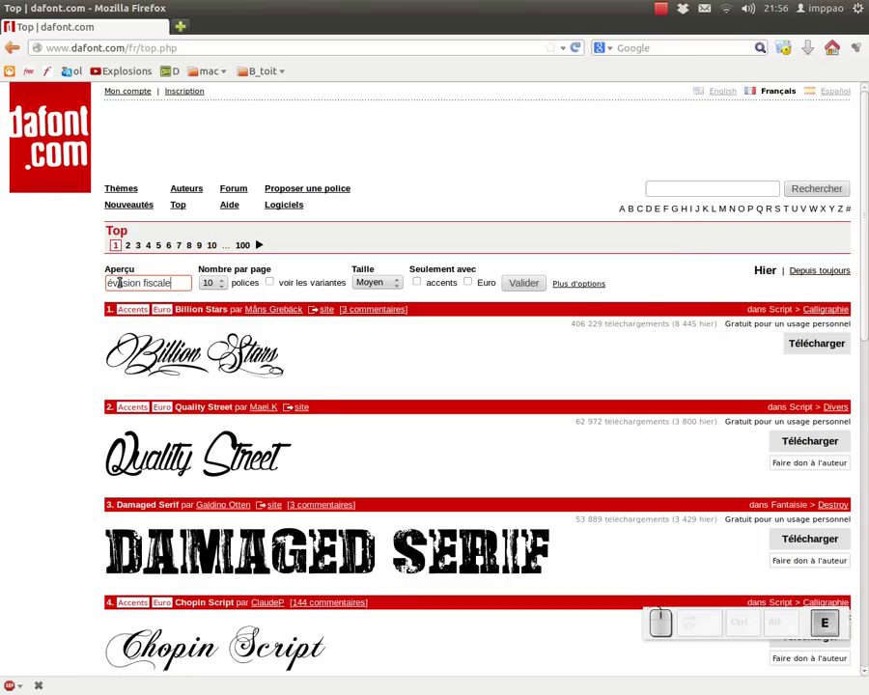
# Preview top fonts with 'évasion fiscale', 50 per page, accents only, and scroll to Phantom
pyautogui.click(222, 292)
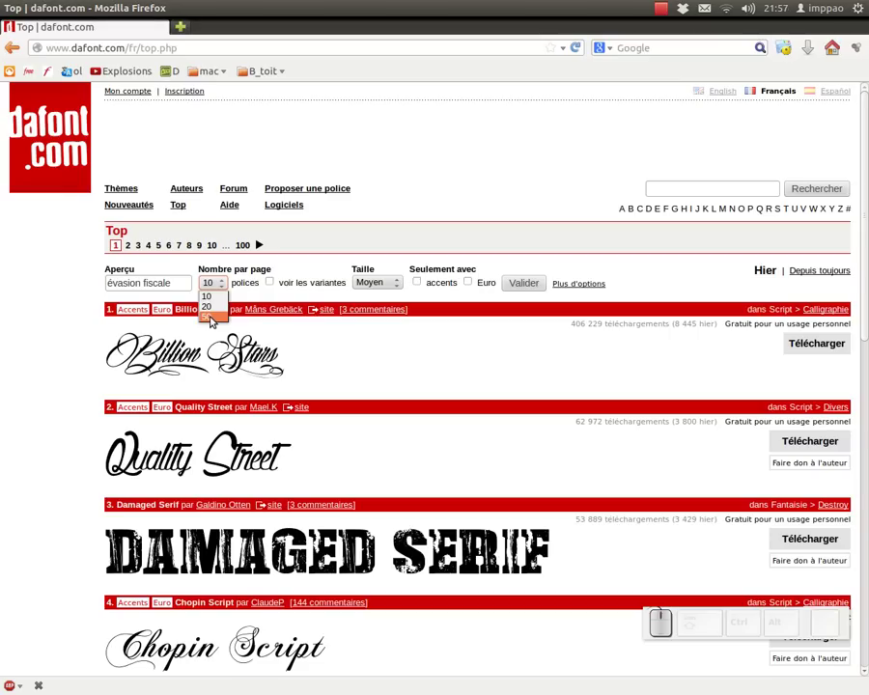
pyautogui.click(212, 319)
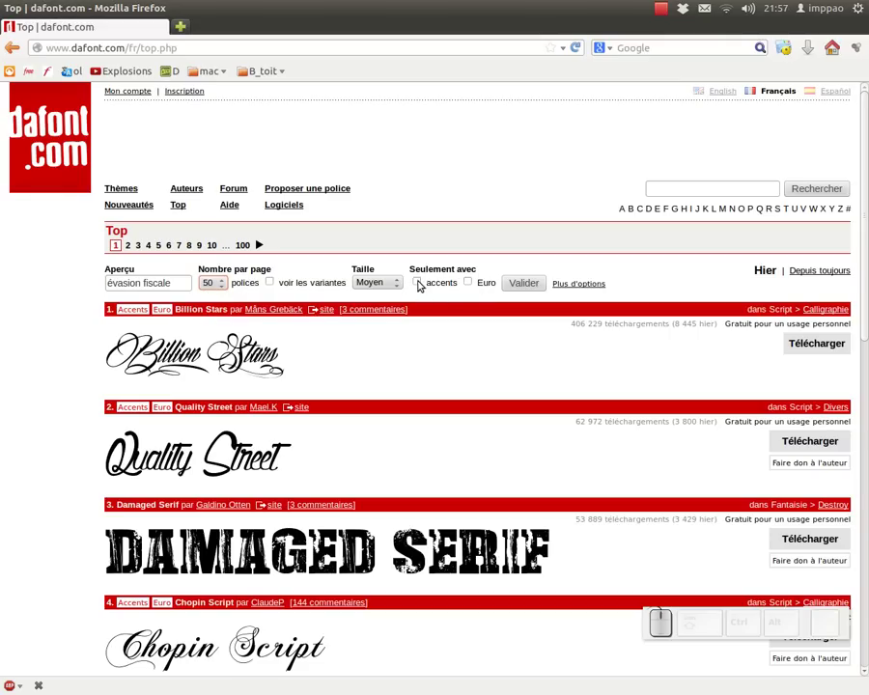
pyautogui.click(423, 283)
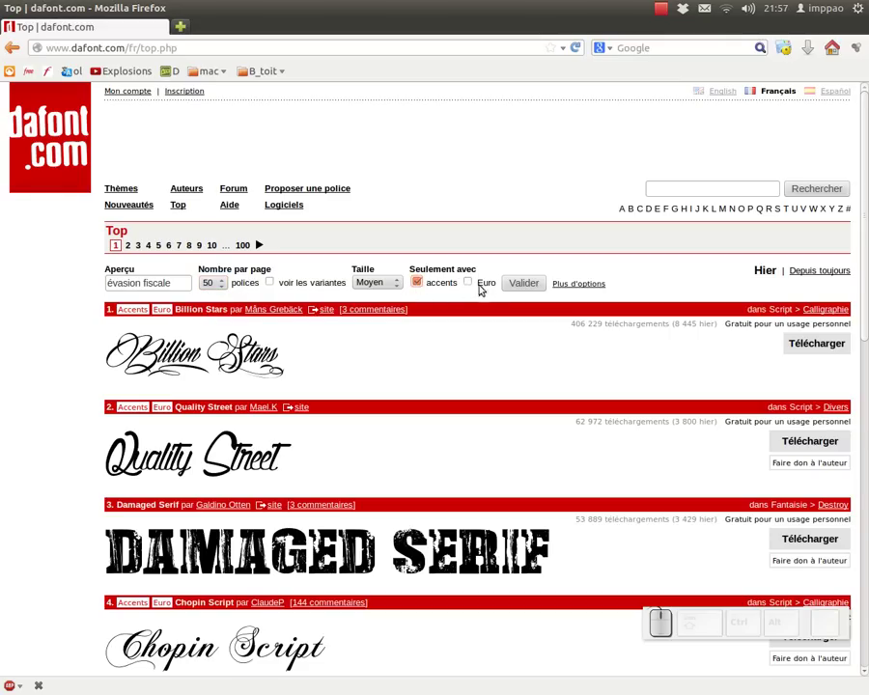
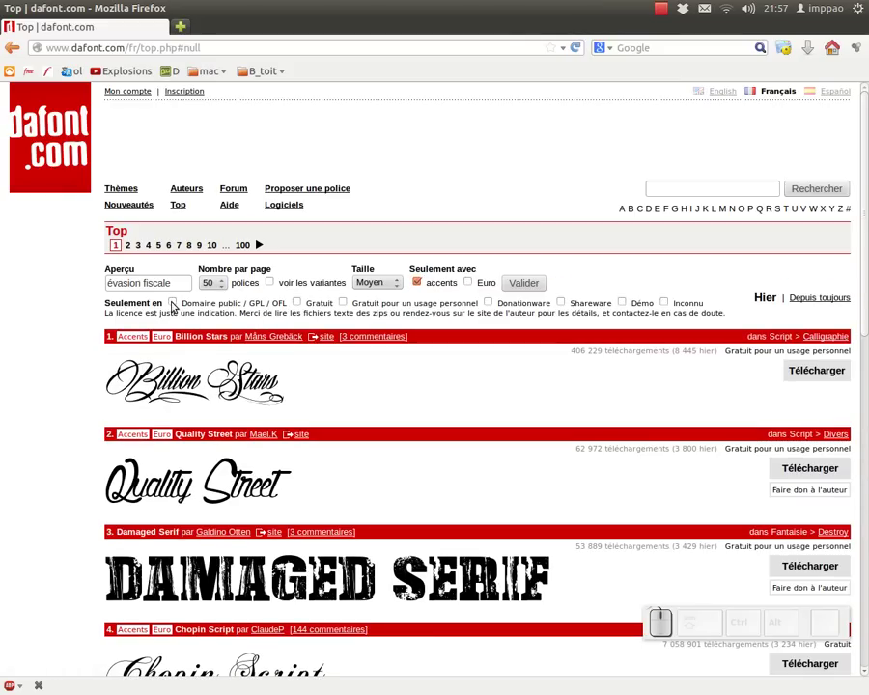
pyautogui.click(174, 302)
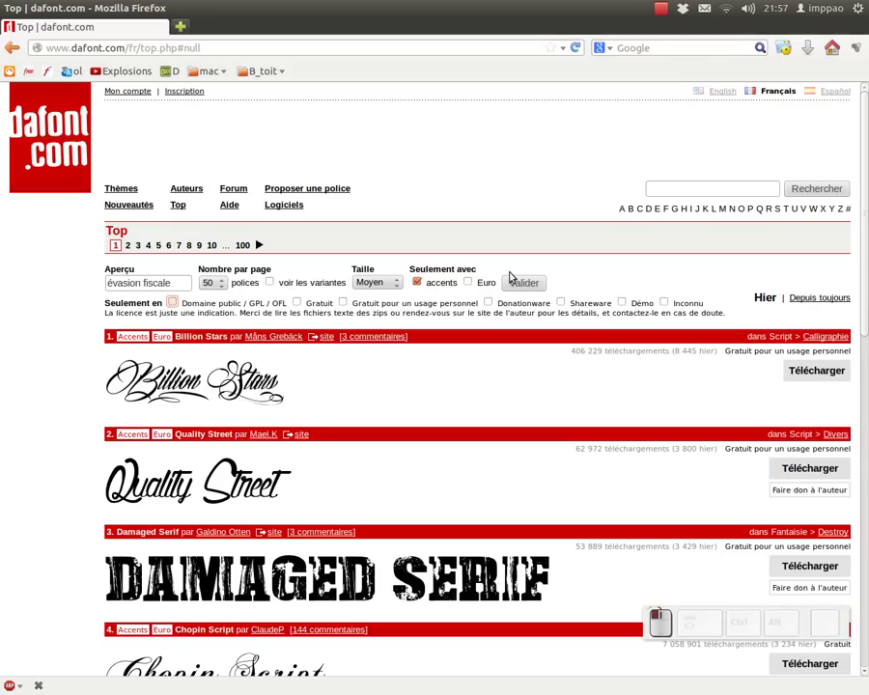
pyautogui.click(524, 281)
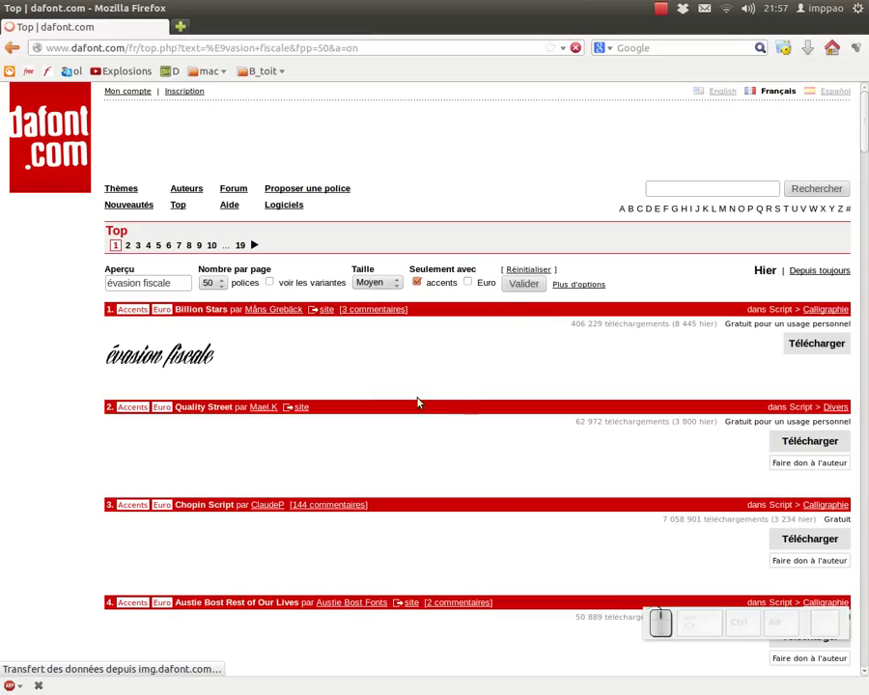
pyautogui.scroll(-3)
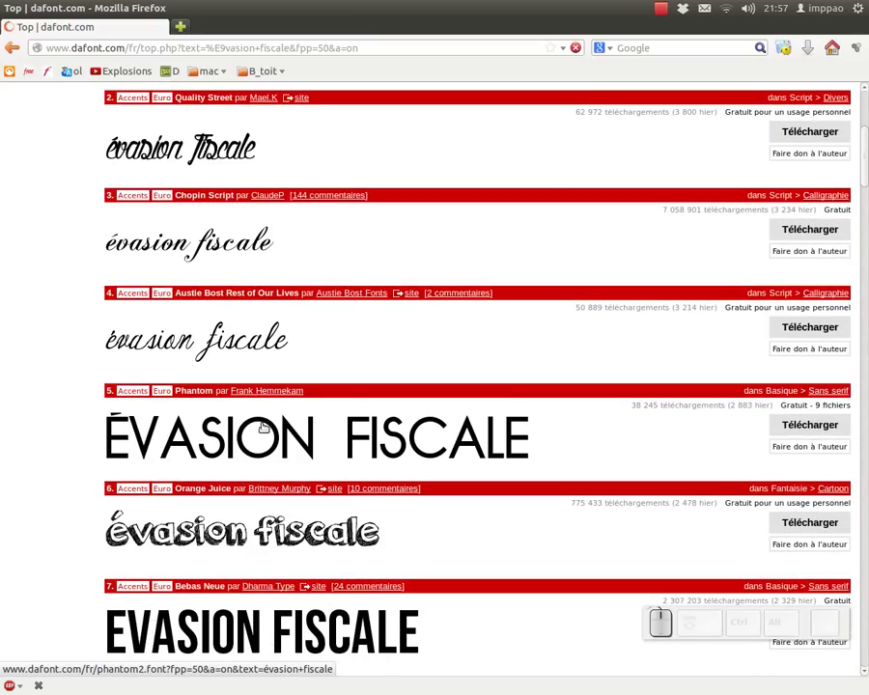
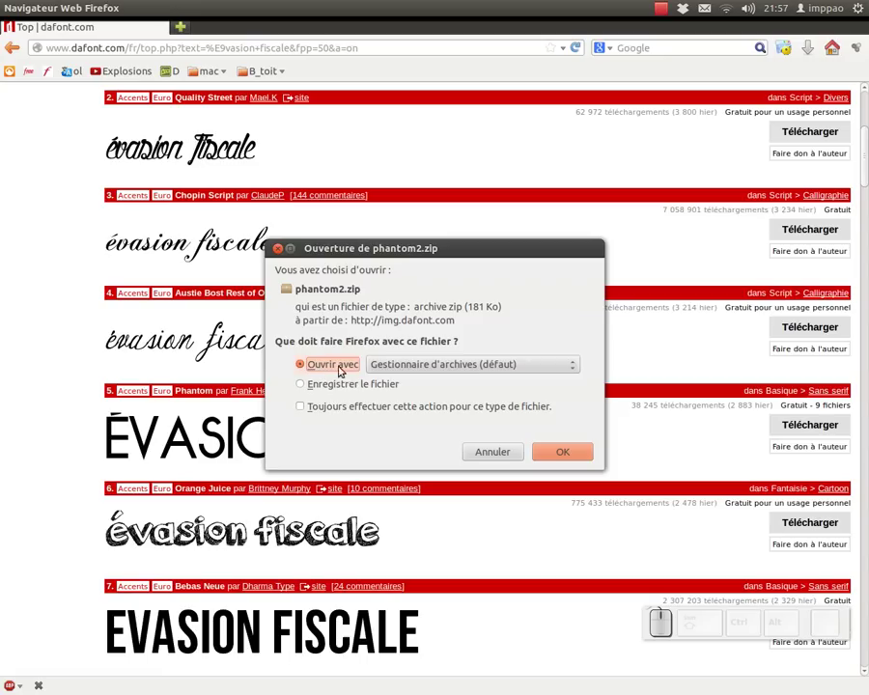
# Open the downloaded Phantom archive in the archive manager and select phantom bold.otf
pyautogui.click(573, 455)
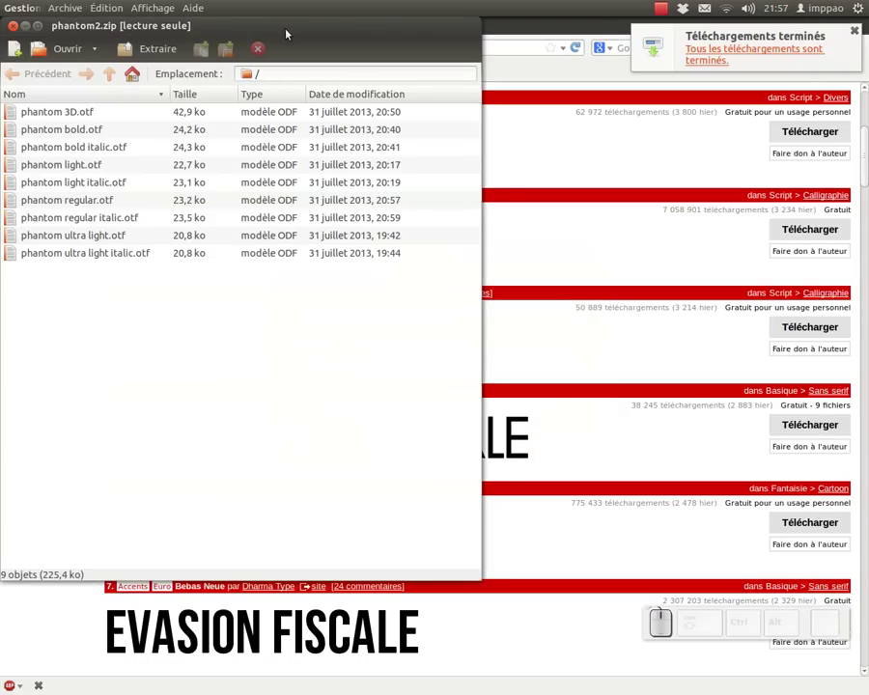
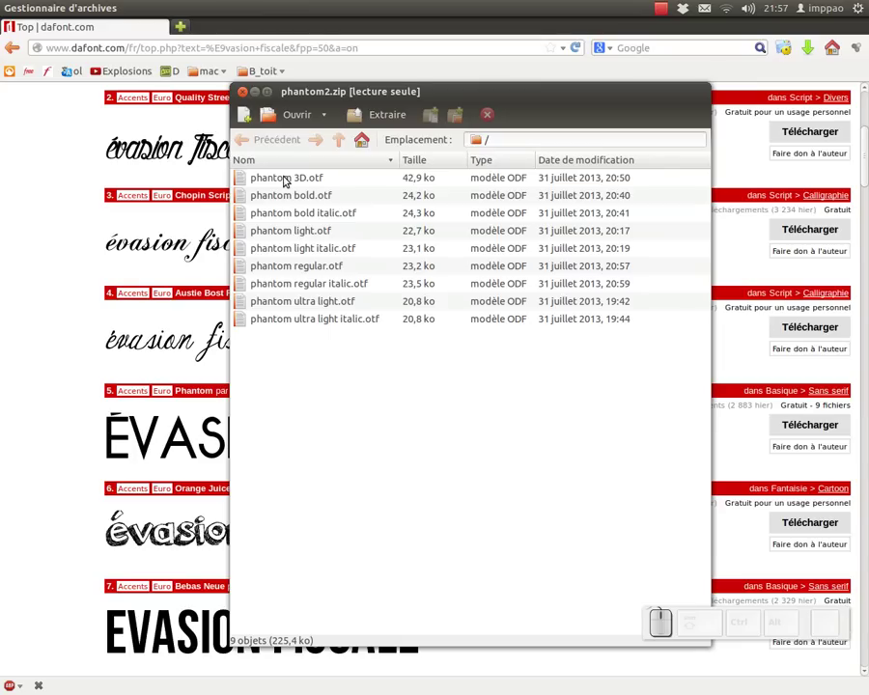
pyautogui.click(290, 181)
pyautogui.click(455, 256)
pyautogui.click(18, 30)
pyautogui.click(298, 196)
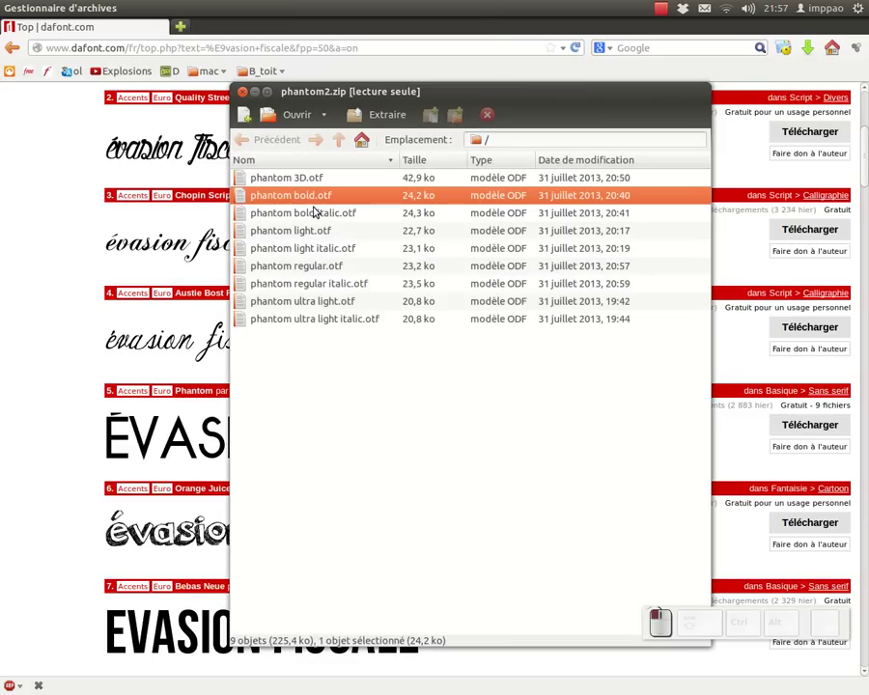
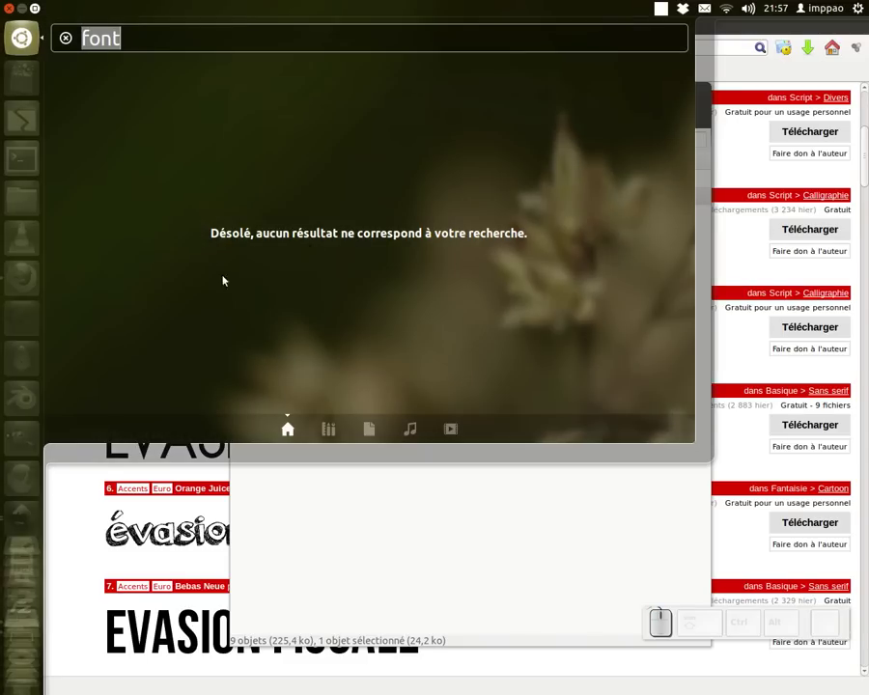
# Open the home folder in Nautilus, show hidden files and enter the .fonts folder
pyautogui.click(24, 205)
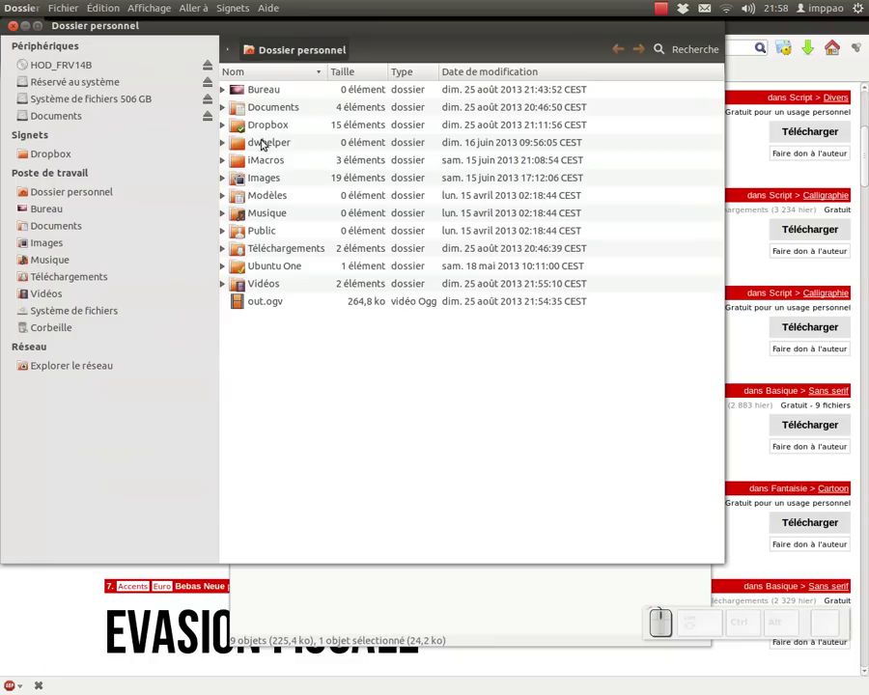
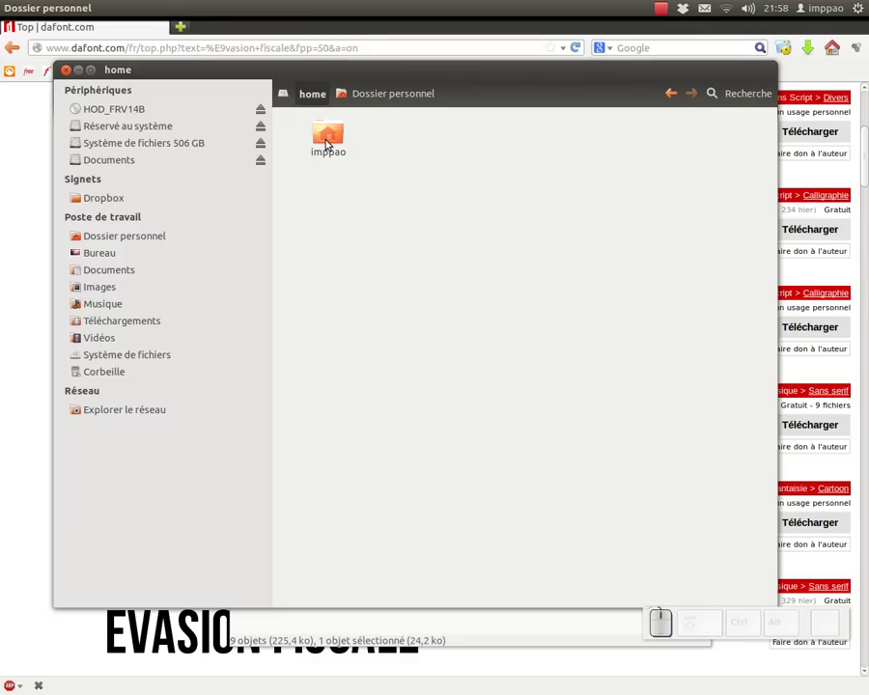
pyautogui.click(331, 134)
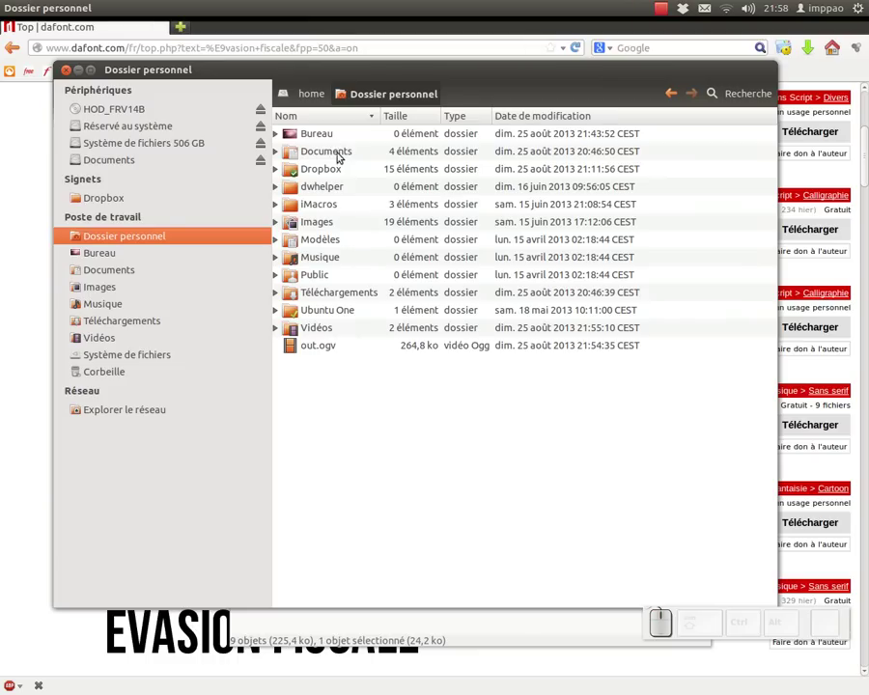
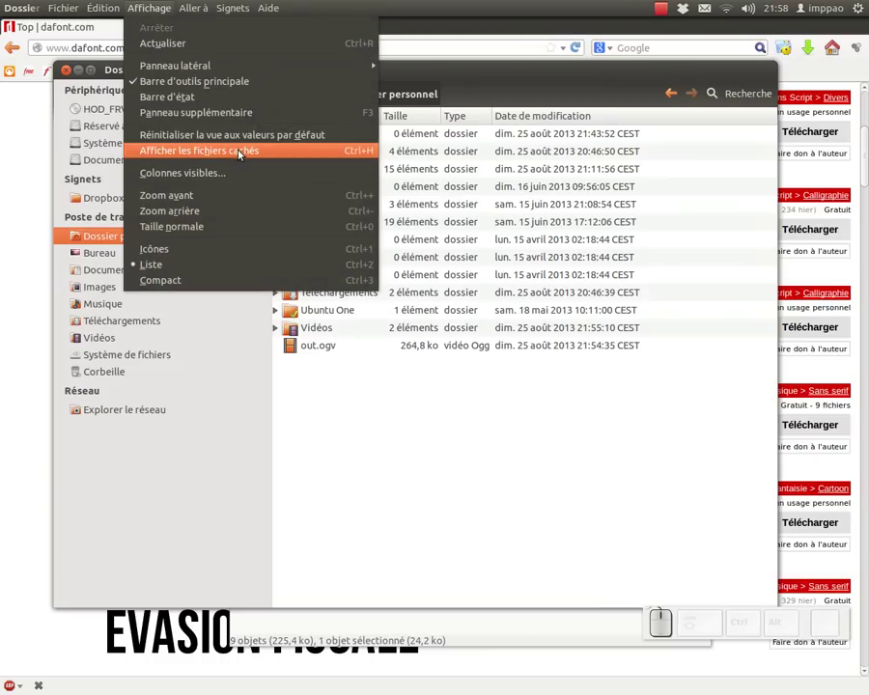
pyautogui.click(262, 156)
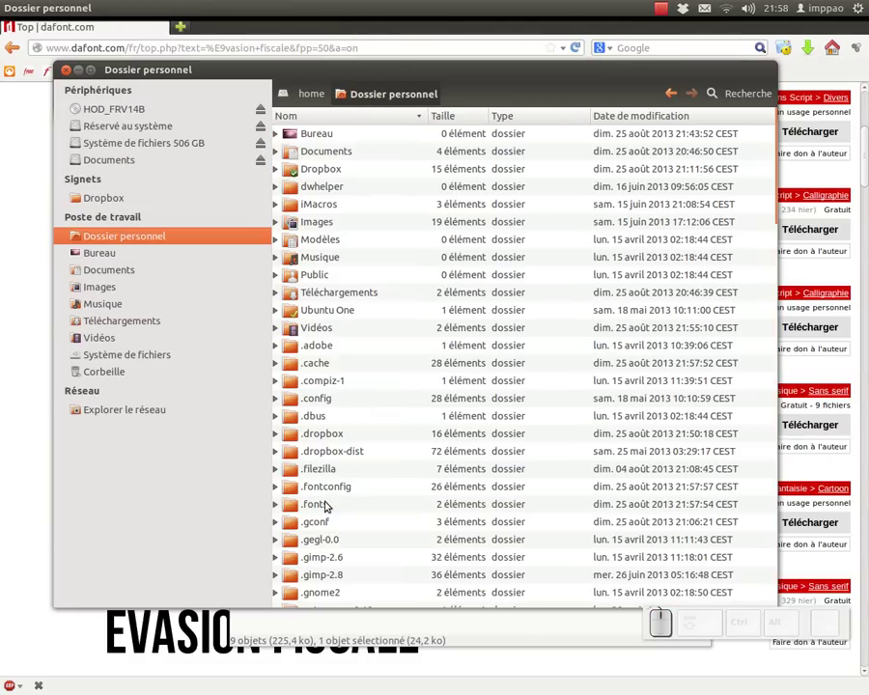
pyautogui.click(308, 511)
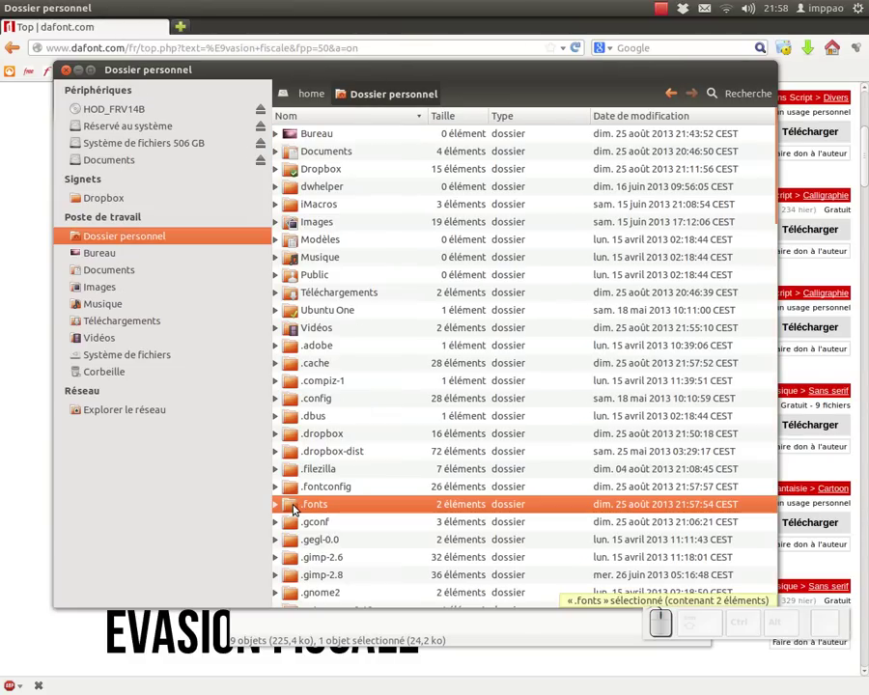
pyautogui.click(296, 505)
pyautogui.click(335, 194)
# Drag the remaining Phantom .otf files from phantom2.zip into the .fonts folder
pyautogui.click(468, 139)
pyautogui.click(421, 149)
pyautogui.press('alt+Tab')
pyautogui.press('Tab')
pyautogui.moveTo(343, 214); pyautogui.dragTo(338, 100)
pyautogui.moveTo(336, 95); pyautogui.dragTo(663, 196)
pyautogui.moveTo(664, 201); pyautogui.dragTo(451, 235)
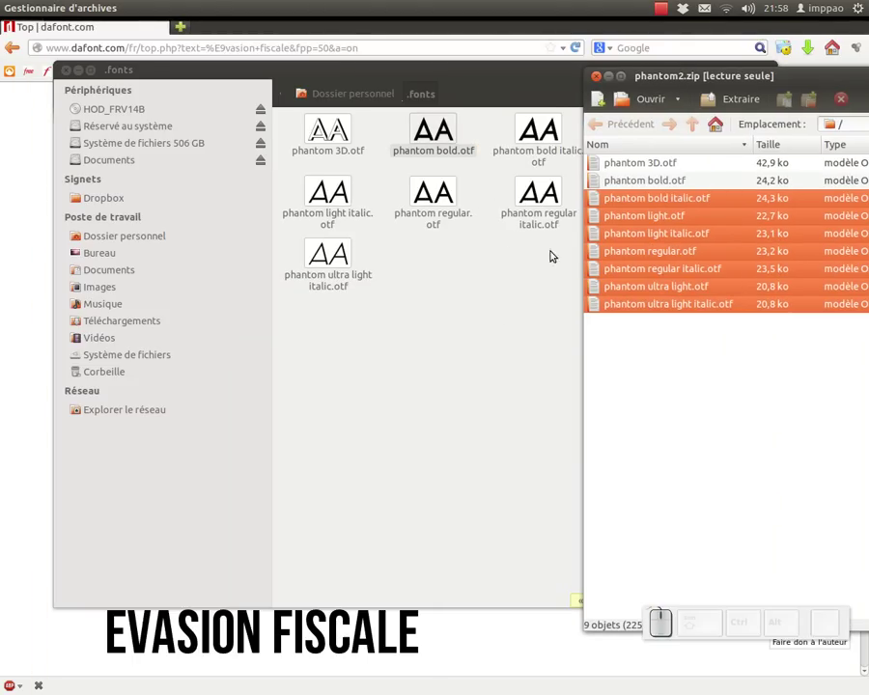
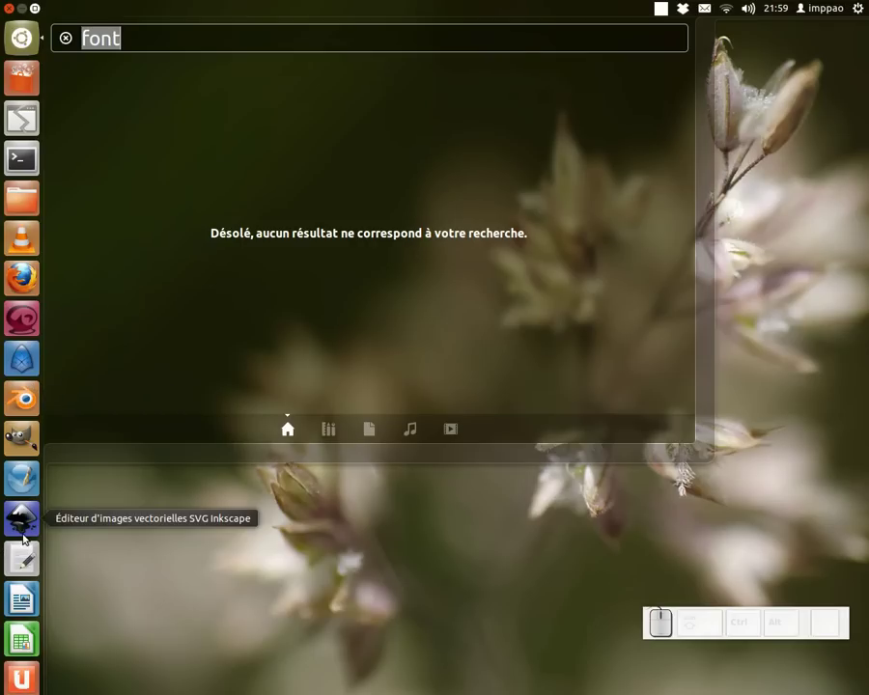
# Launch Inkscape and reopen evasion_fiscale.svg from the recent documents
pyautogui.click(28, 526)
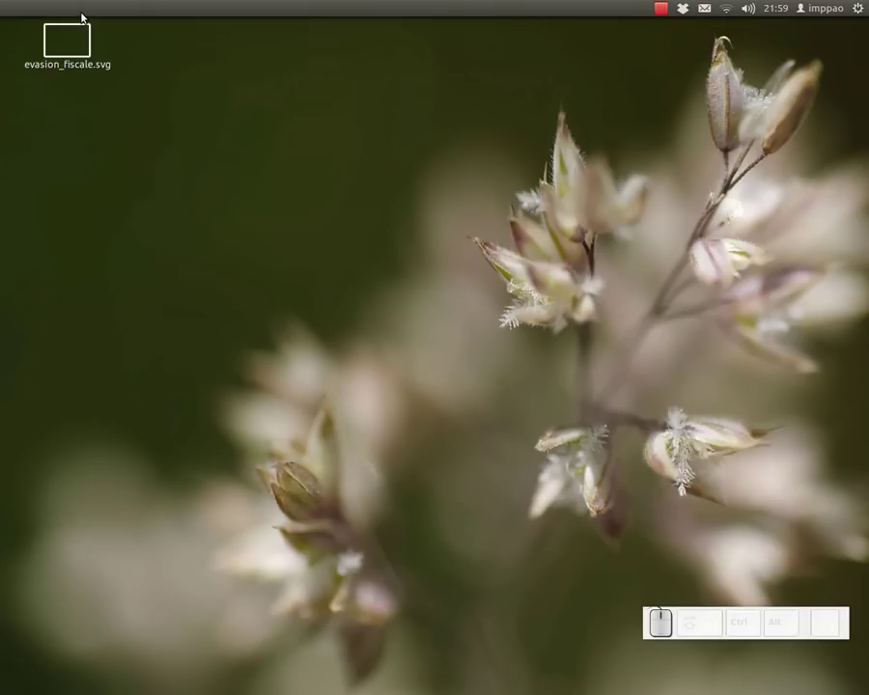
pyautogui.click(41, 25)
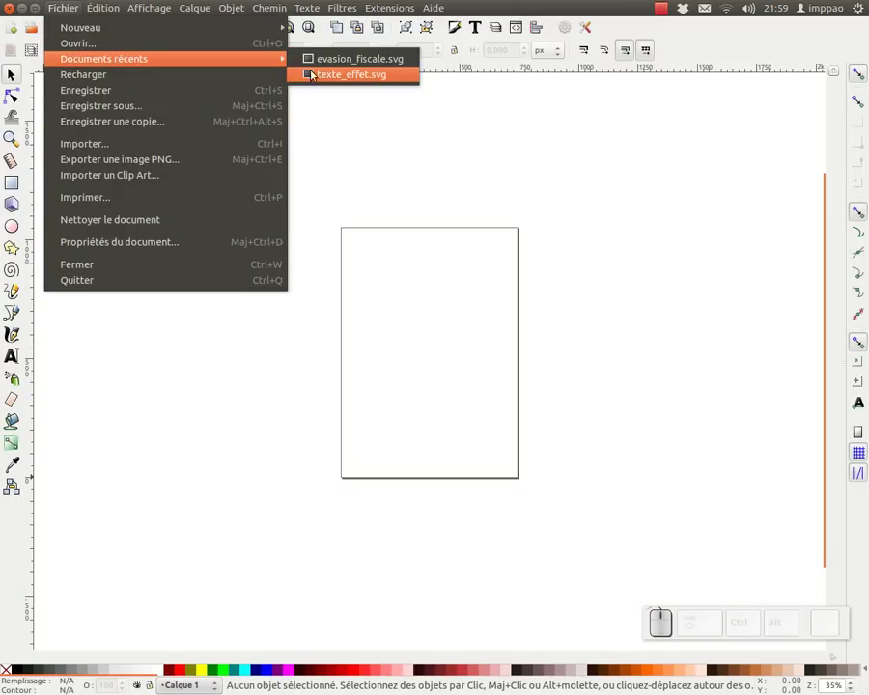
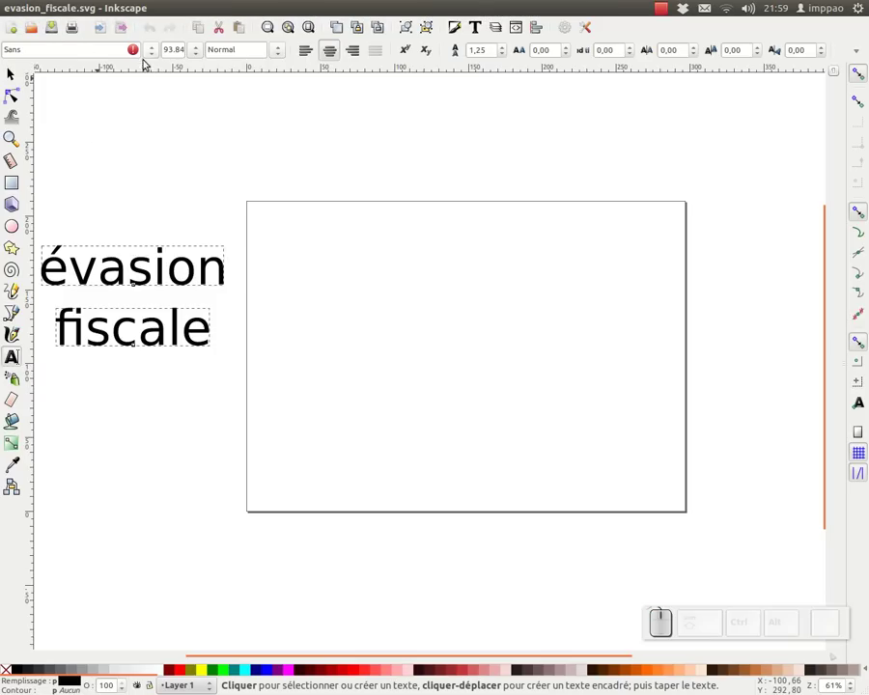
# Select the évasion fiscale text and browse the font family list down to Unpush
pyautogui.moveTo(156, 57); pyautogui.dragTo(107, 513)
pyautogui.scroll(-3)
pyautogui.scroll(-3)
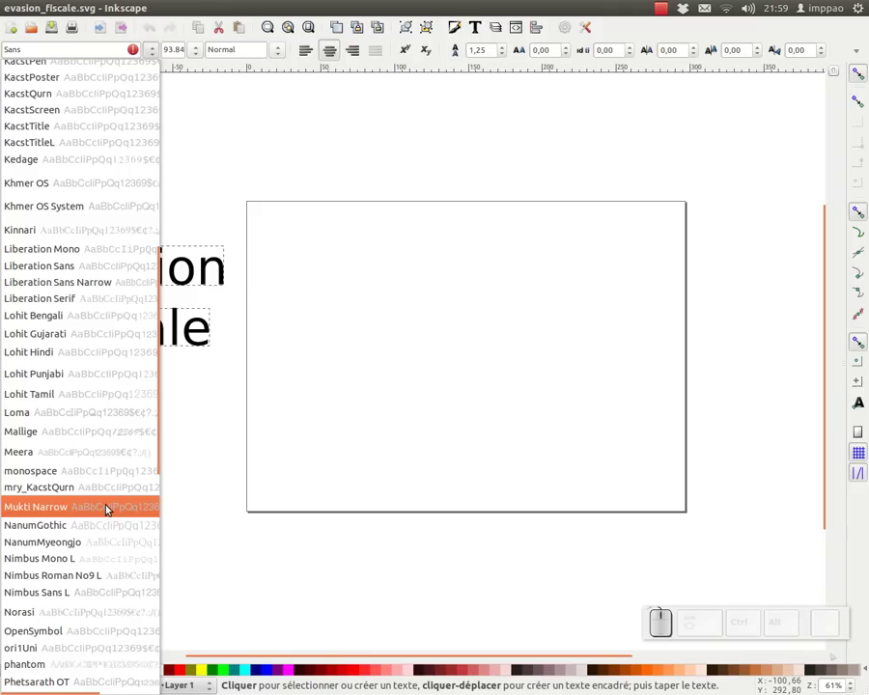
pyautogui.scroll(-3)
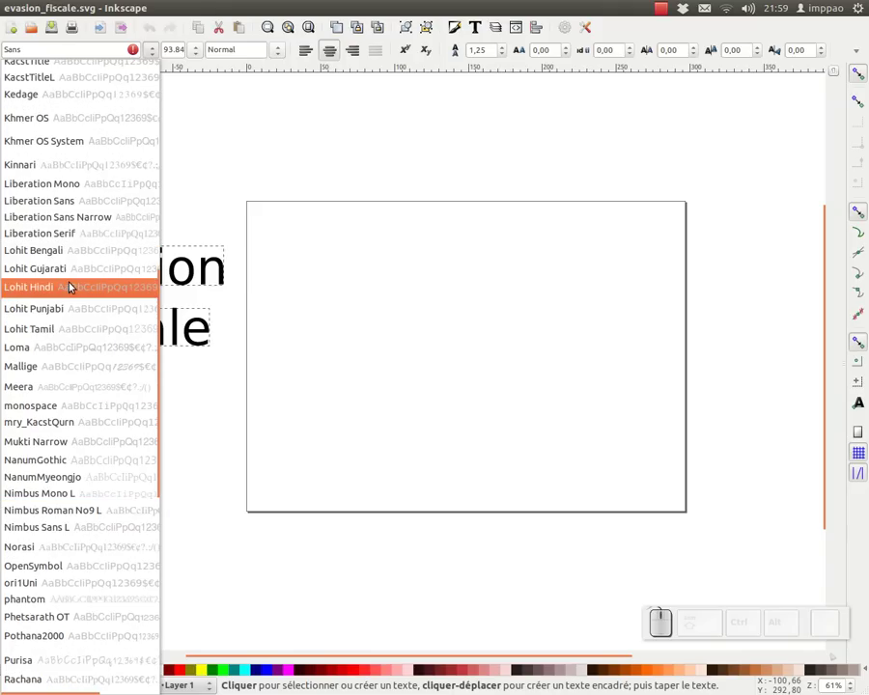
pyautogui.scroll(-3)
pyautogui.scroll(-3)
pyautogui.scroll(-3)
pyautogui.press('alt+Tab')
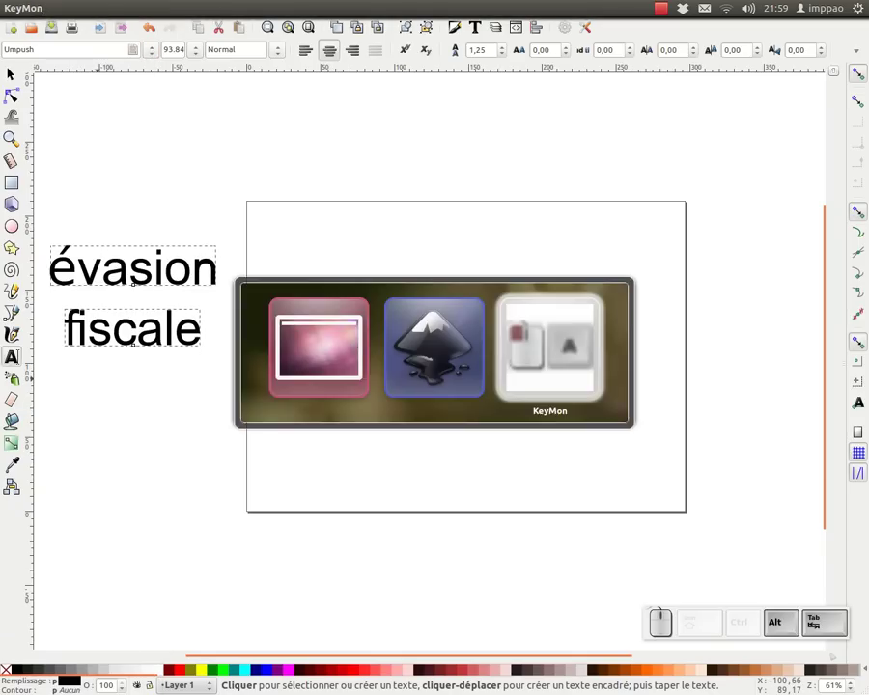
pyautogui.click(27, 192)
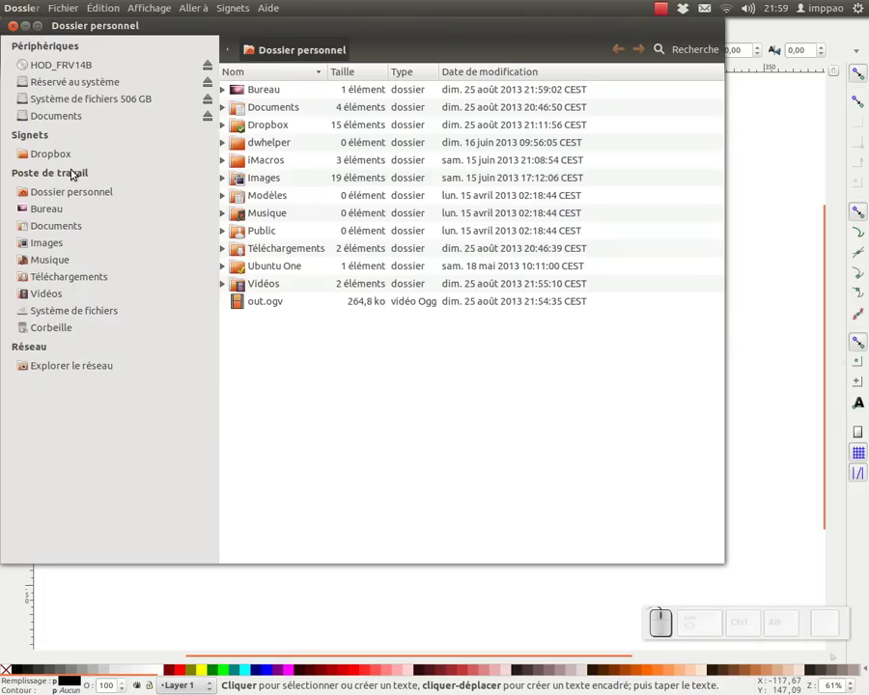
pyautogui.click(61, 313)
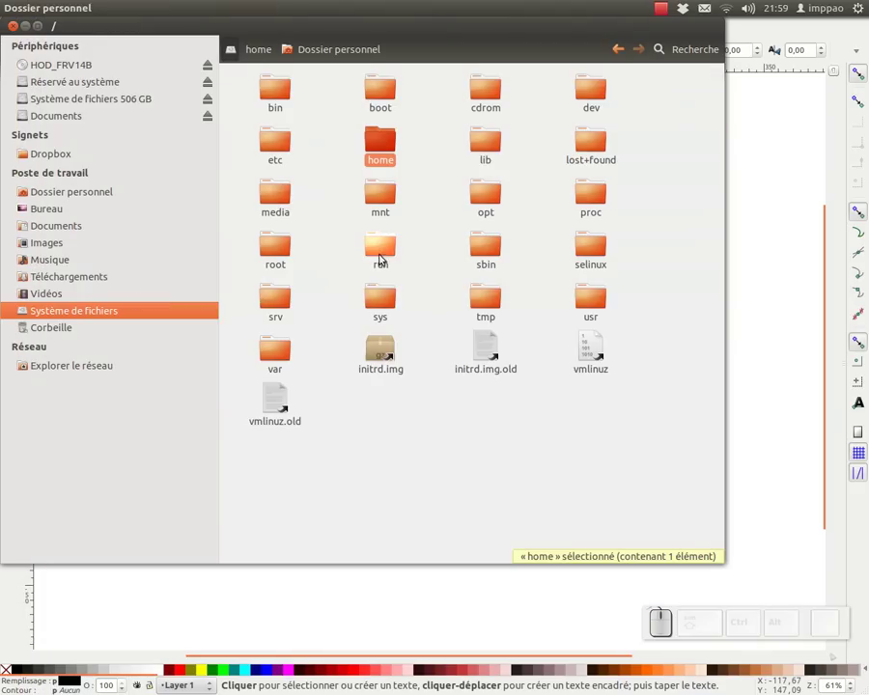
pyautogui.moveTo(384, 150); pyautogui.dragTo(299, 338)
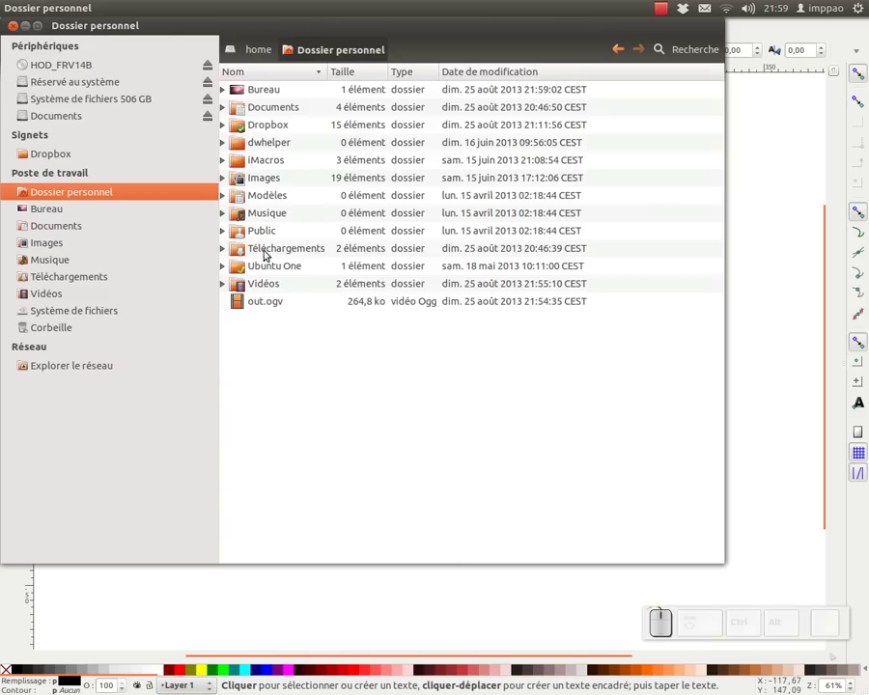
pyautogui.click(147, 9)
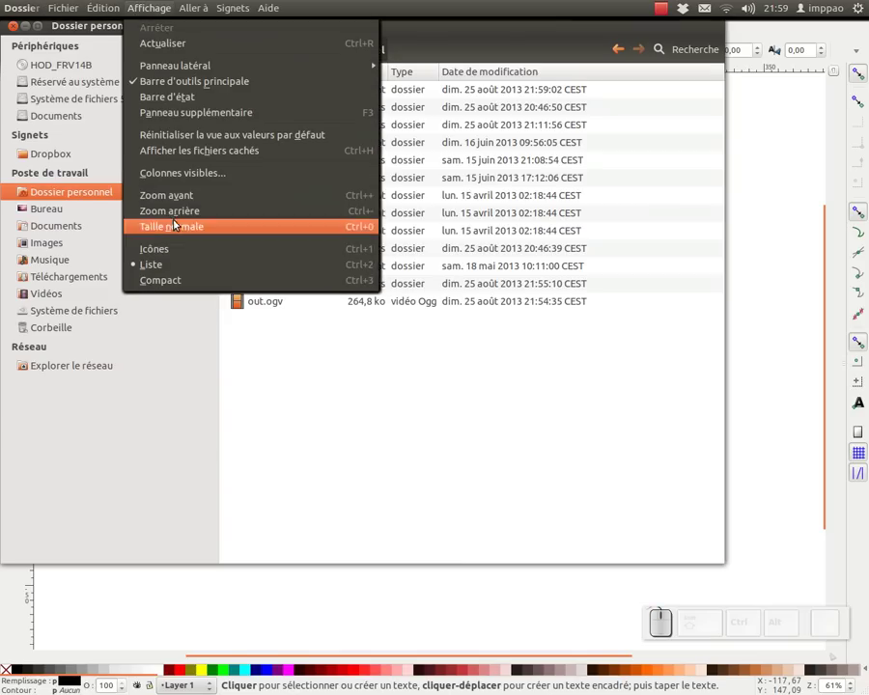
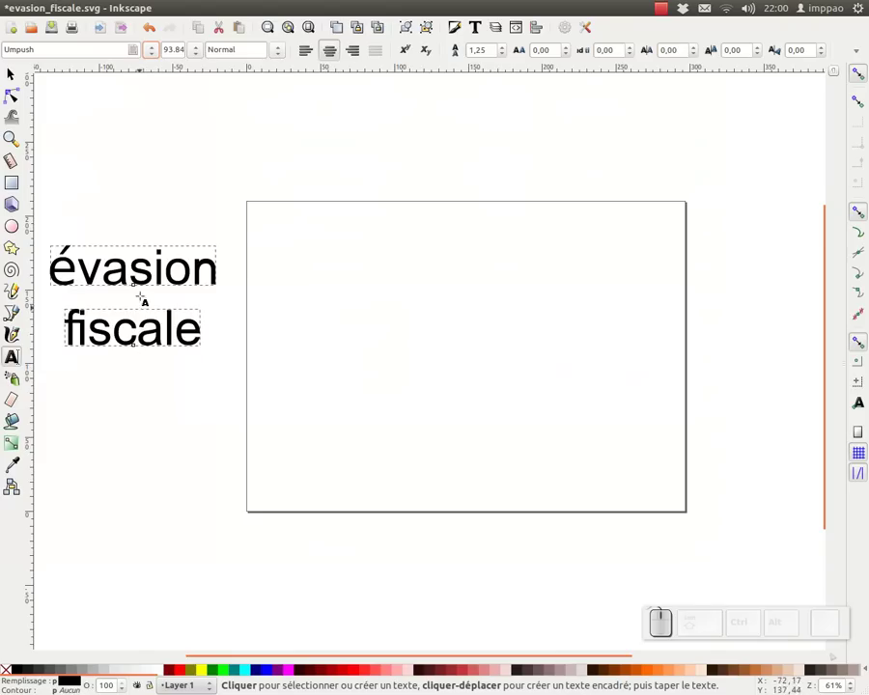
# Replace the text's font name by typing 'phantom' in the font field
pyautogui.click(155, 50)
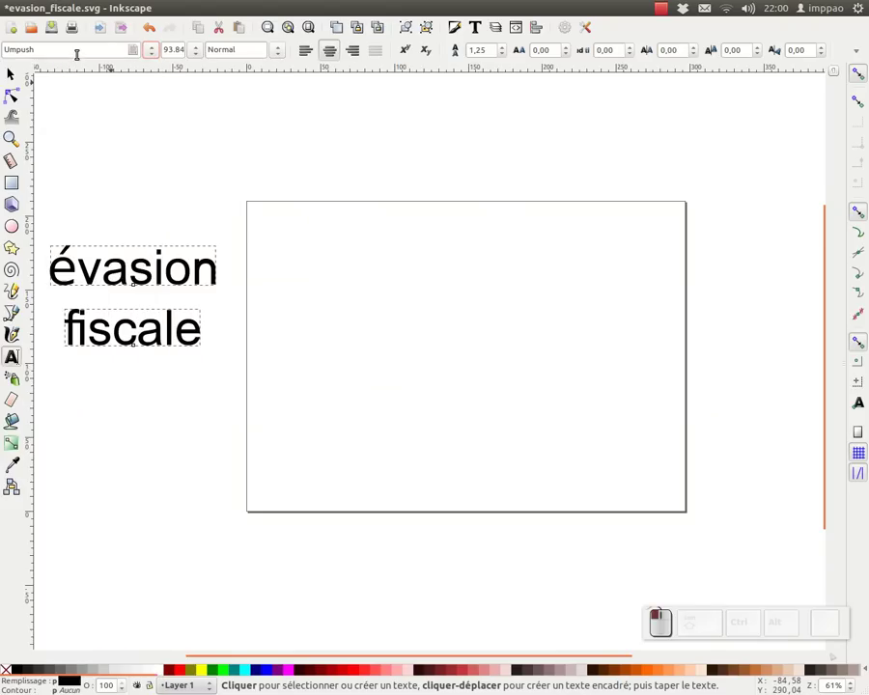
pyautogui.press('p')
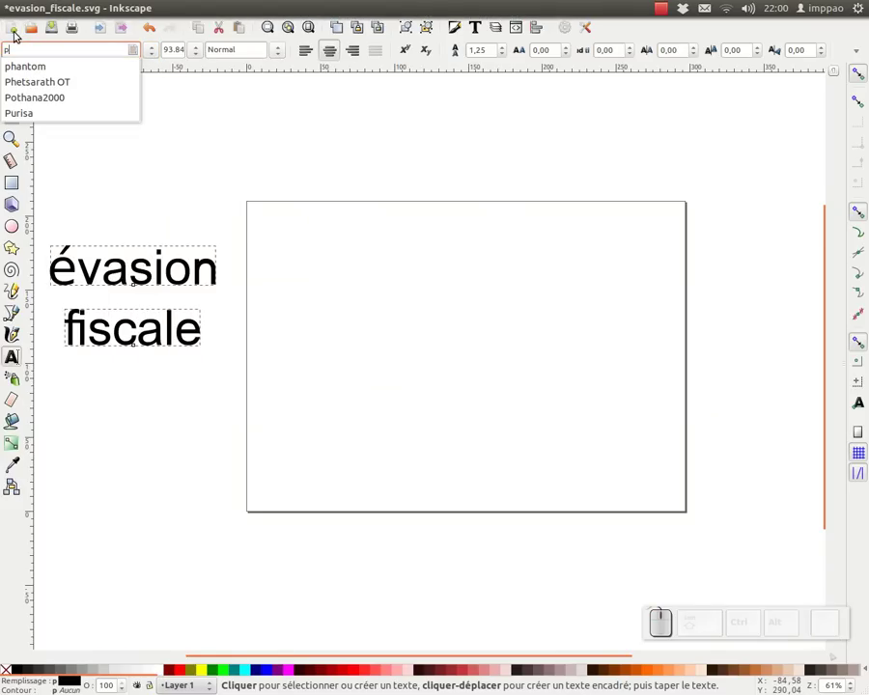
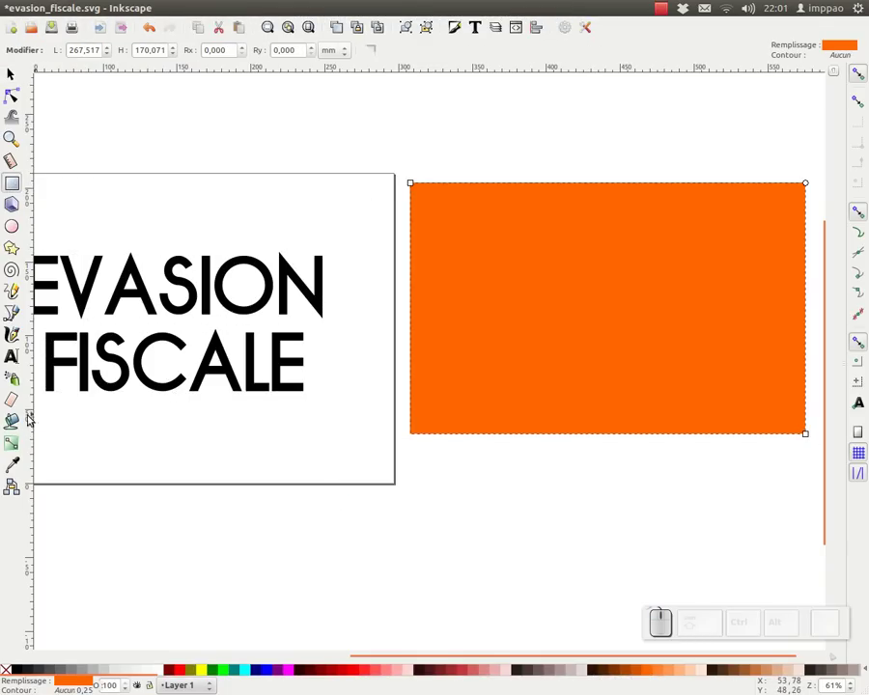
# With the Gradient tool, recolour the rectangle's fading end stop to a light orange
pyautogui.click(19, 448)
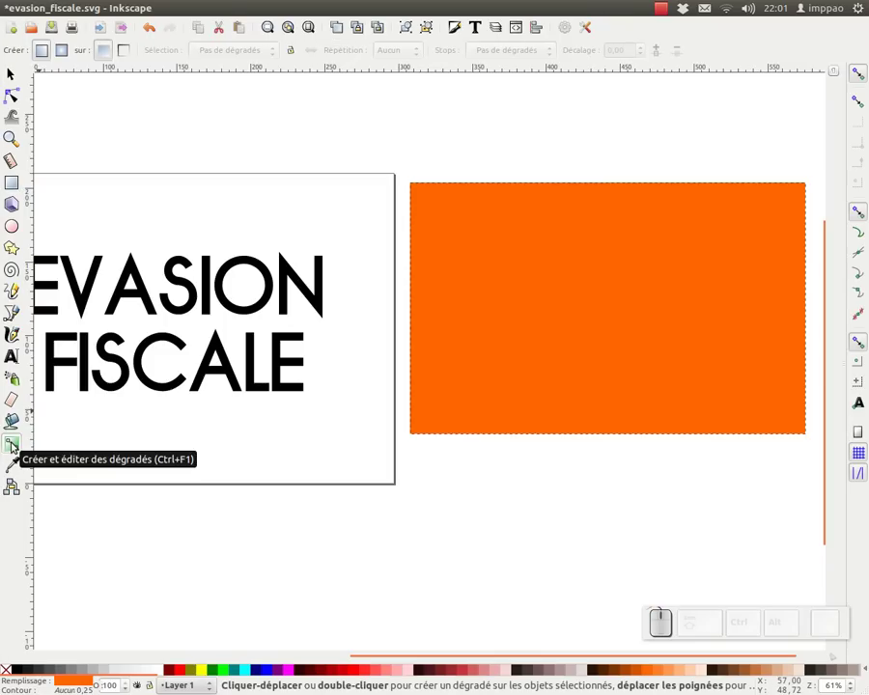
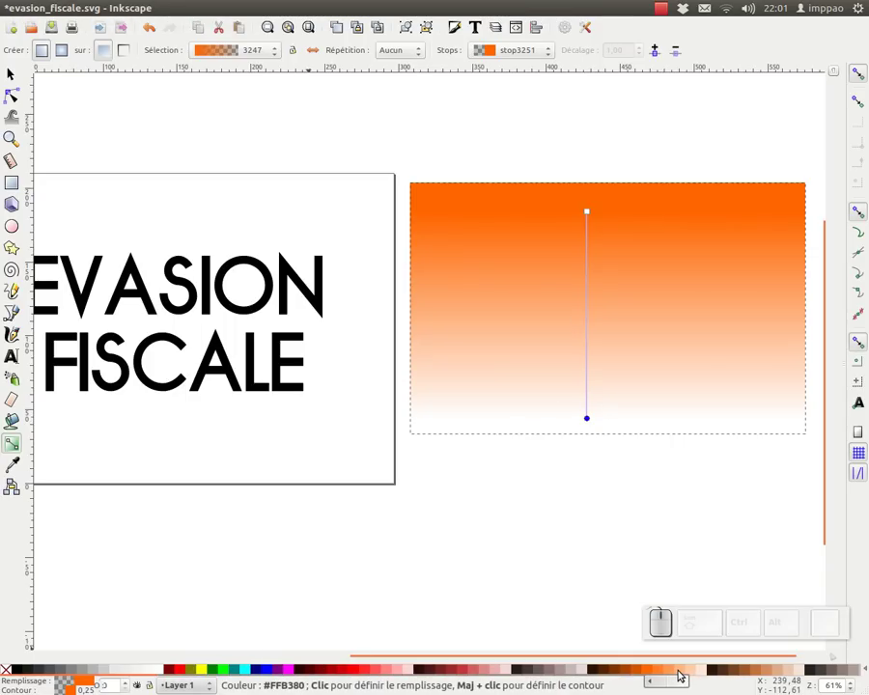
pyautogui.click(685, 675)
pyautogui.click(696, 675)
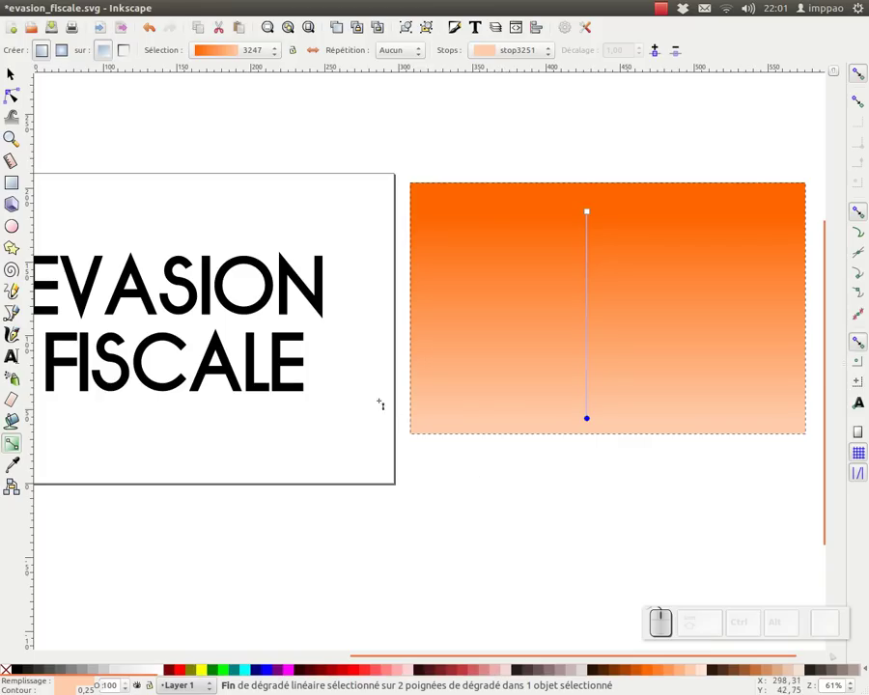
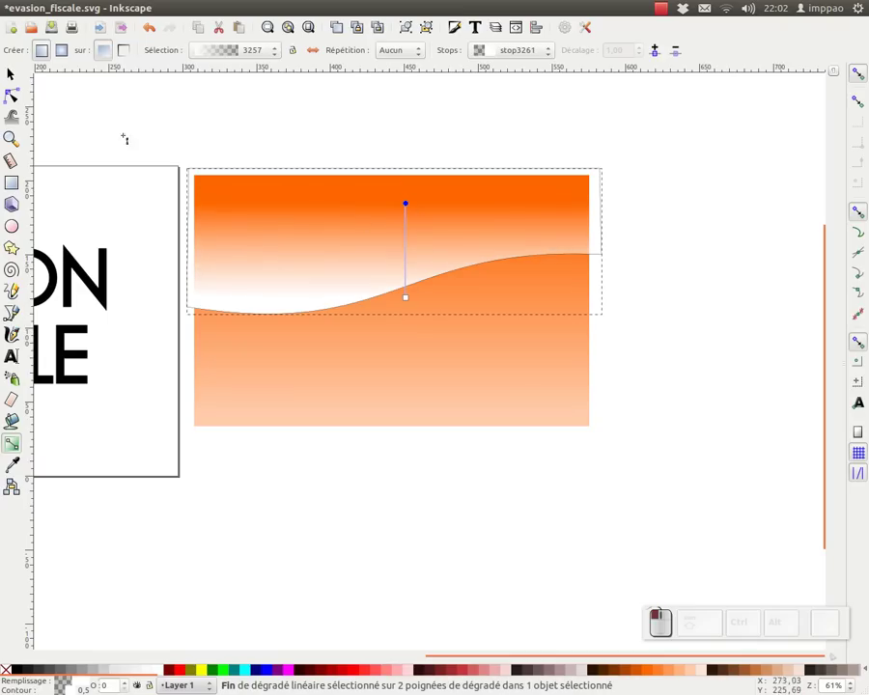
# Select the wave and the rectangle together and convert both shapes to paths
pyautogui.click(21, 74)
pyautogui.click(440, 530)
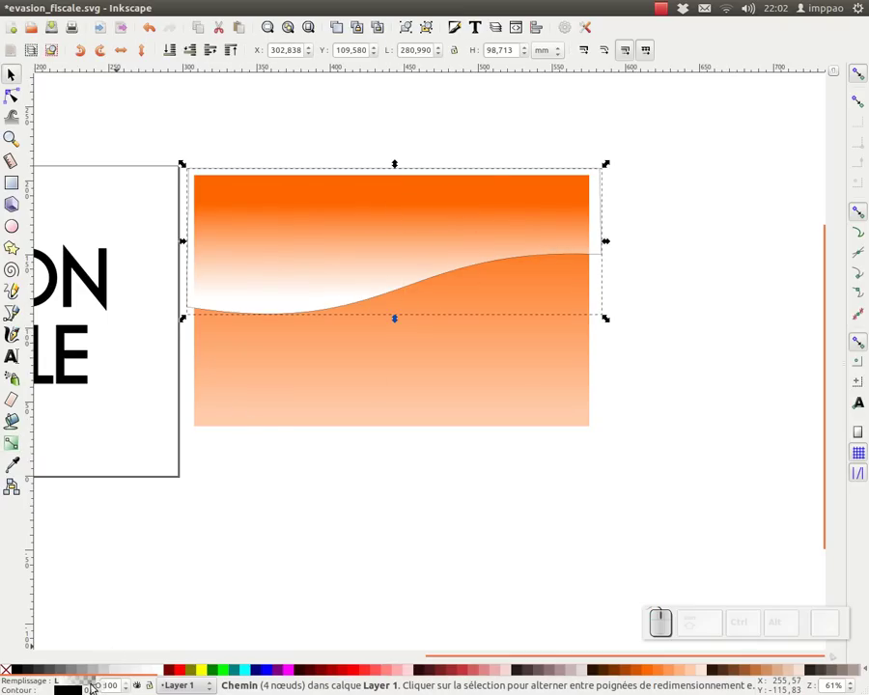
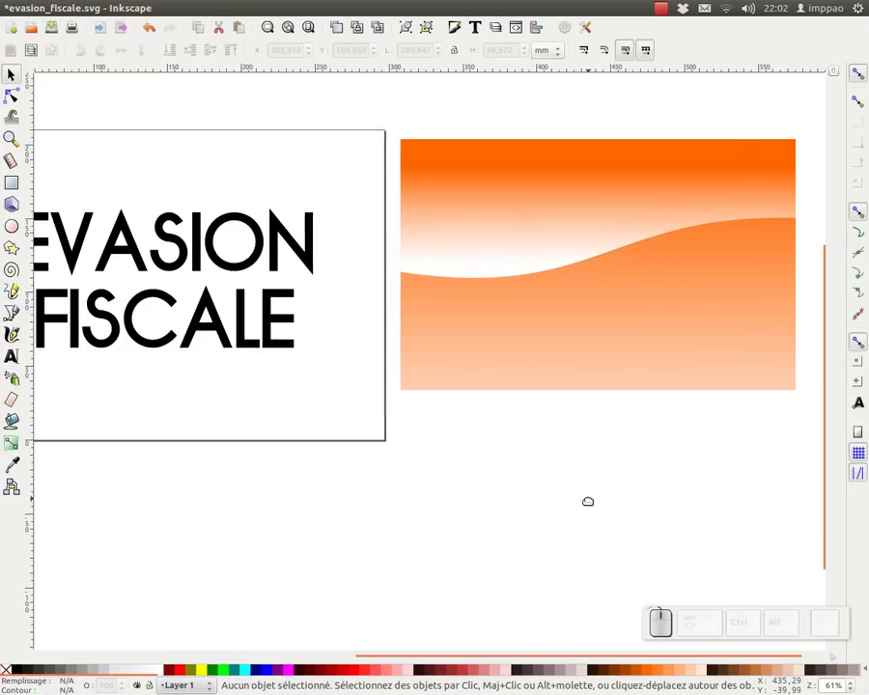
pyautogui.moveTo(727, 190); pyautogui.dragTo(287, 471)
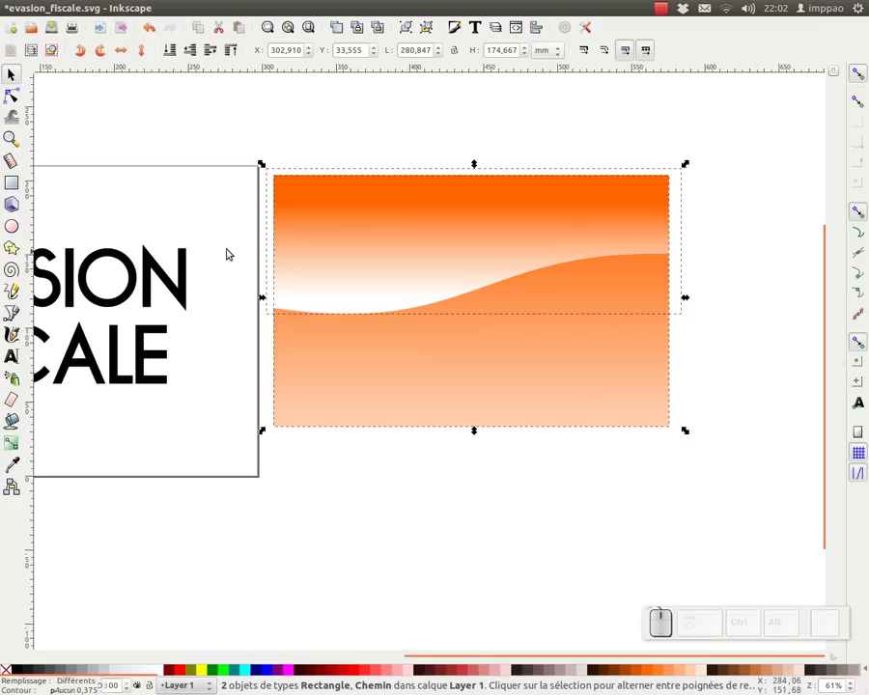
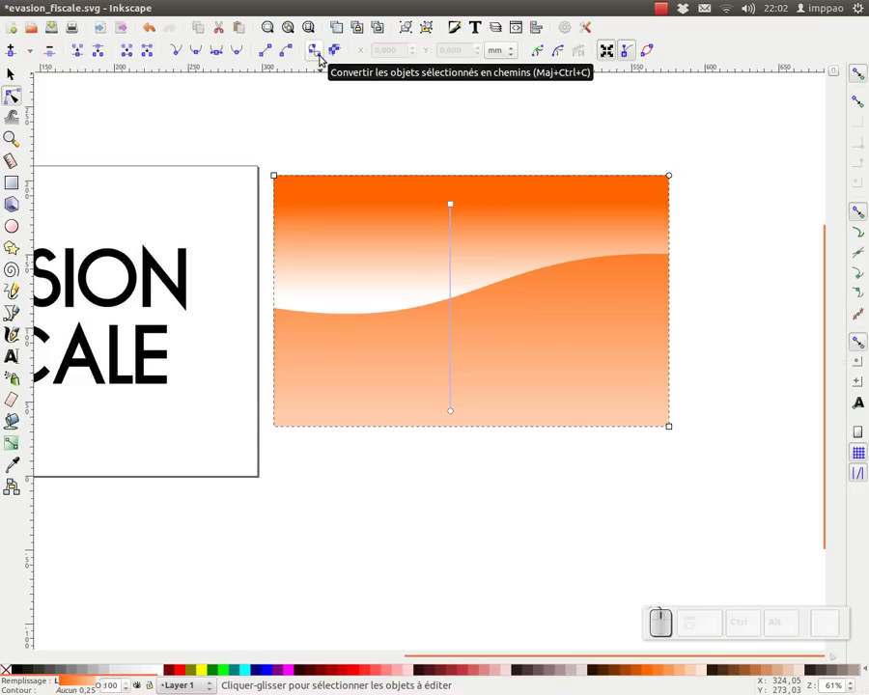
pyautogui.click(324, 59)
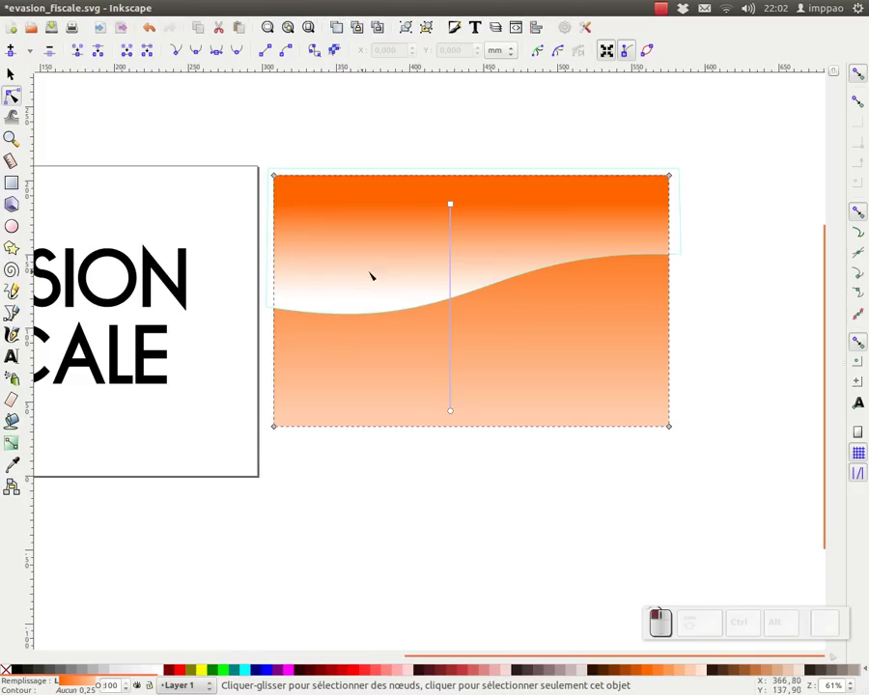
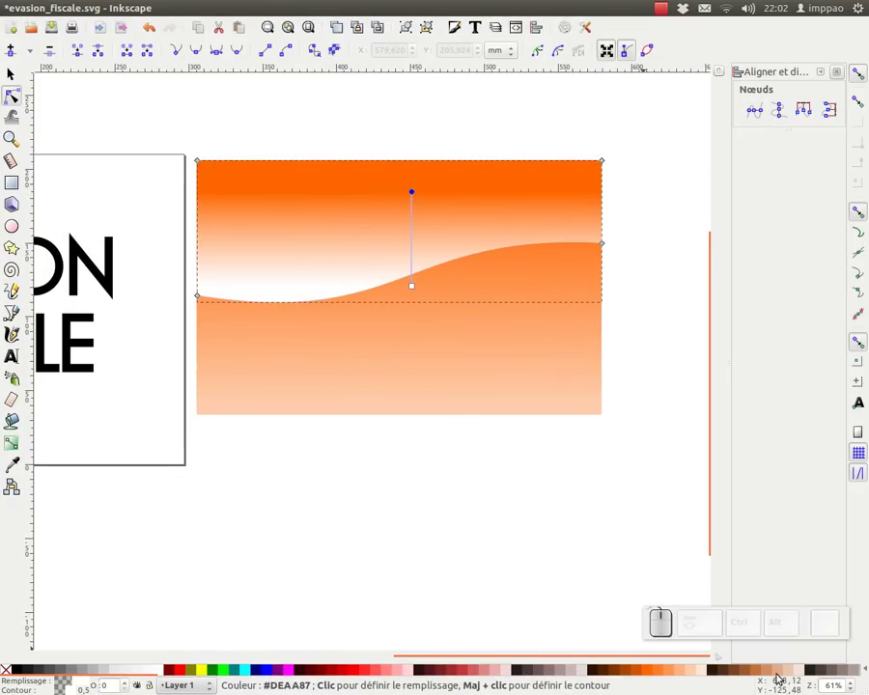
# Try darker orange swatches on the top gradient stop, then undo back to bright orange
pyautogui.click(775, 677)
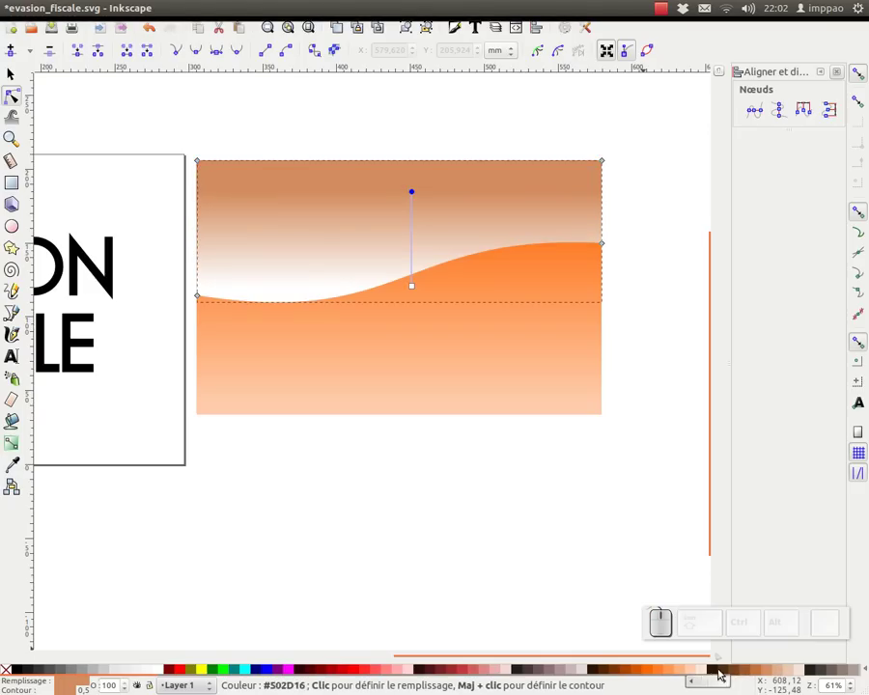
pyautogui.click(636, 675)
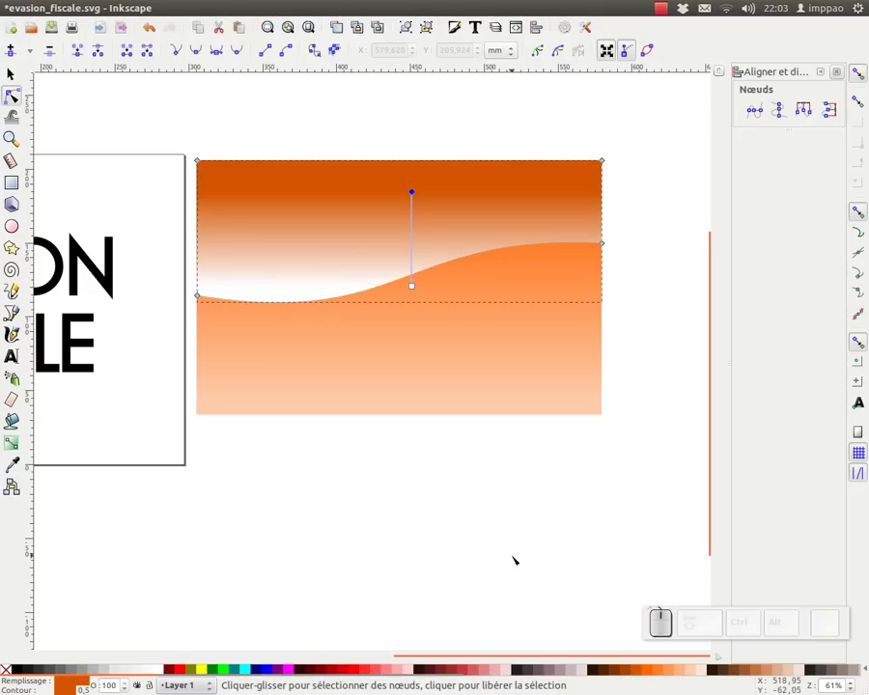
pyautogui.press('ctrl+z')
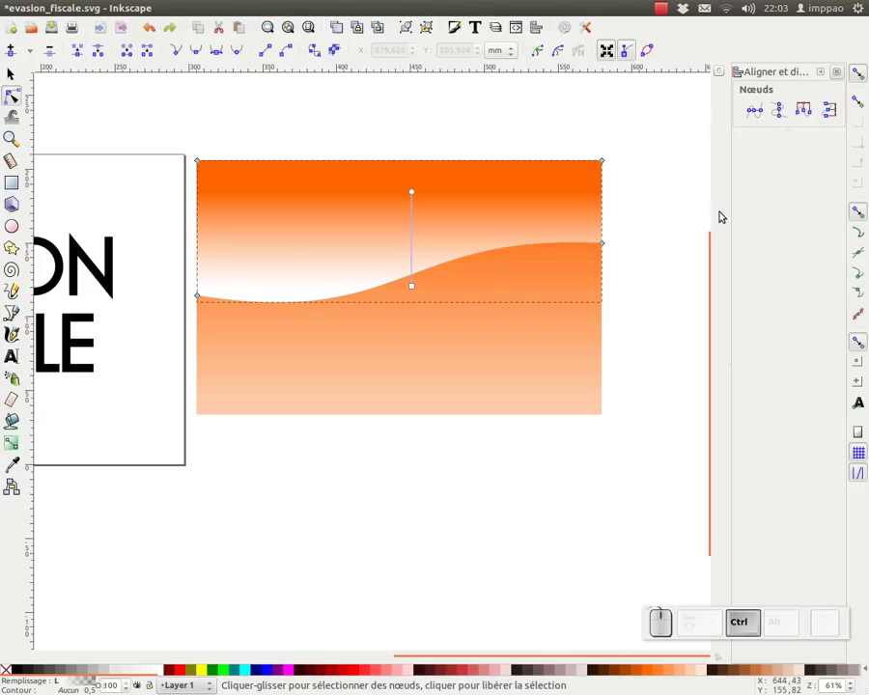
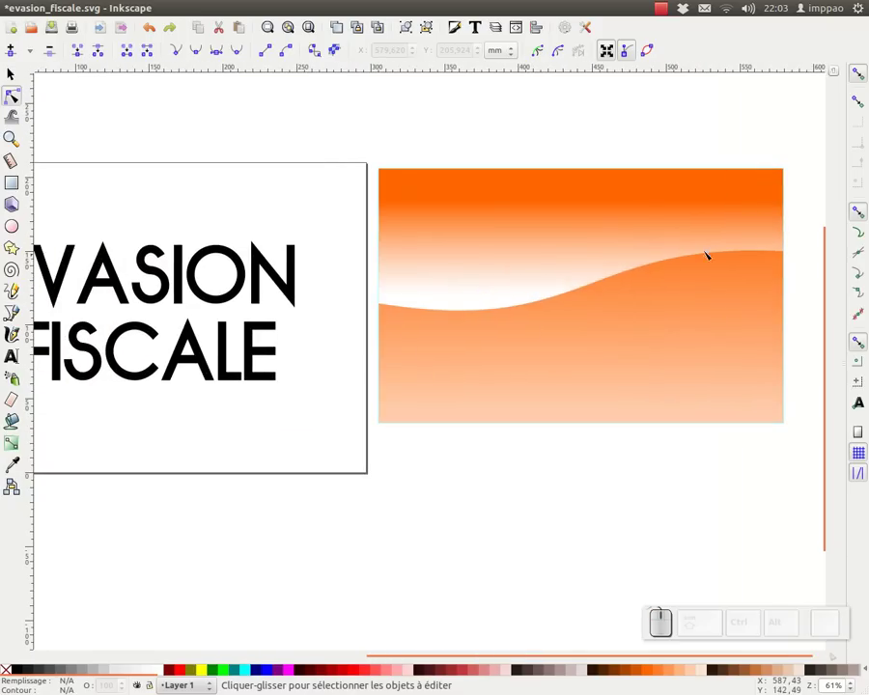
# Group the two wave shapes and create a linked clone of the group
pyautogui.moveTo(16, 78); pyautogui.dragTo(543, 397)
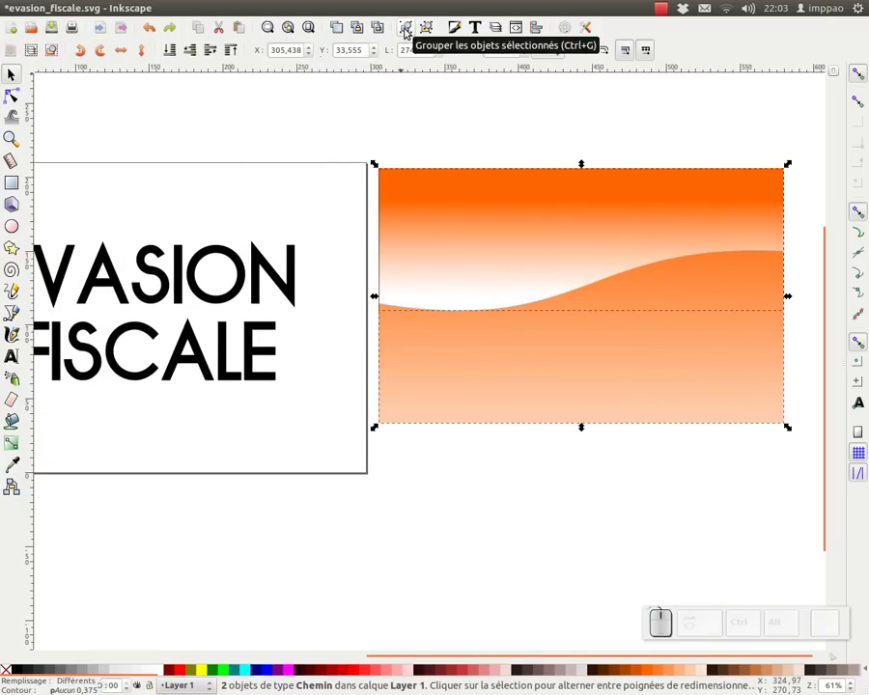
pyautogui.click(410, 35)
pyautogui.click(396, 245)
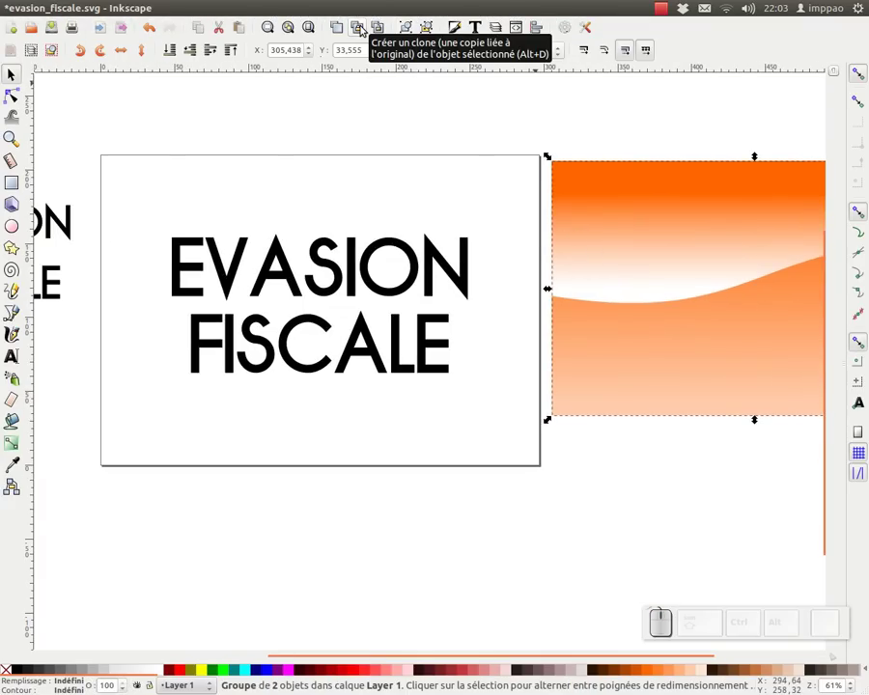
# Move the clone onto the page over the title and scale it to about 235×148 mm
pyautogui.moveTo(365, 29); pyautogui.dragTo(186, 44)
pyautogui.moveTo(170, 49); pyautogui.dragTo(512, 141)
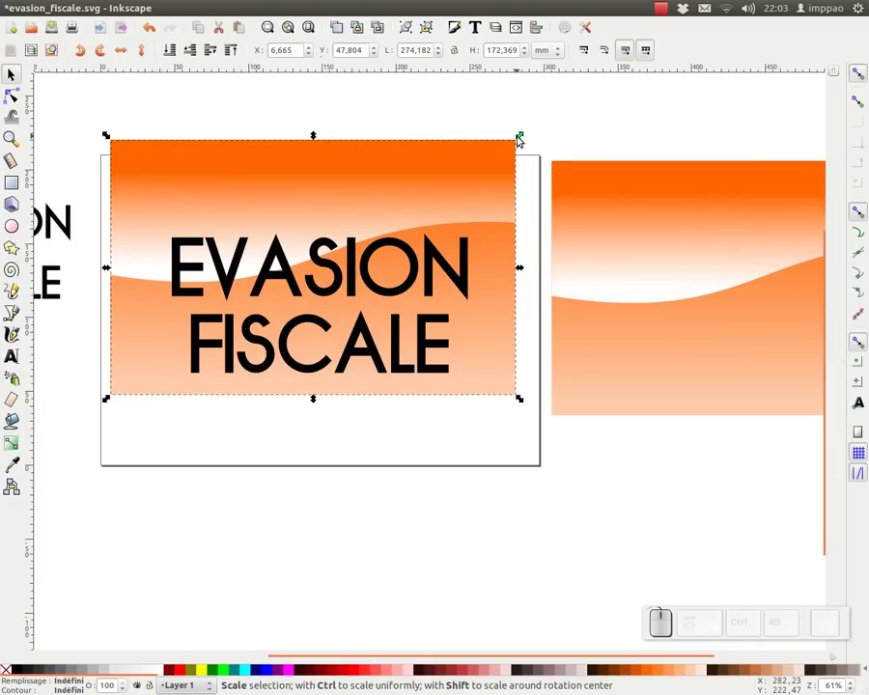
pyautogui.moveTo(527, 137); pyautogui.dragTo(95, 170)
pyautogui.moveTo(110, 280); pyautogui.dragTo(357, 200)
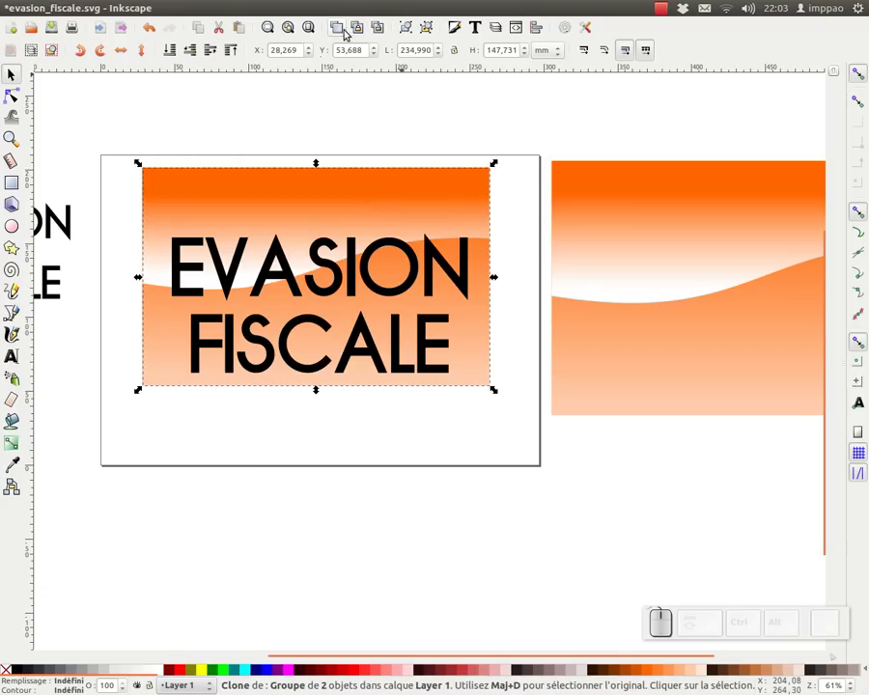
# Clone the wave group again and clip the EVASION line with a background copy via Définir une découpe
pyautogui.click(343, 32)
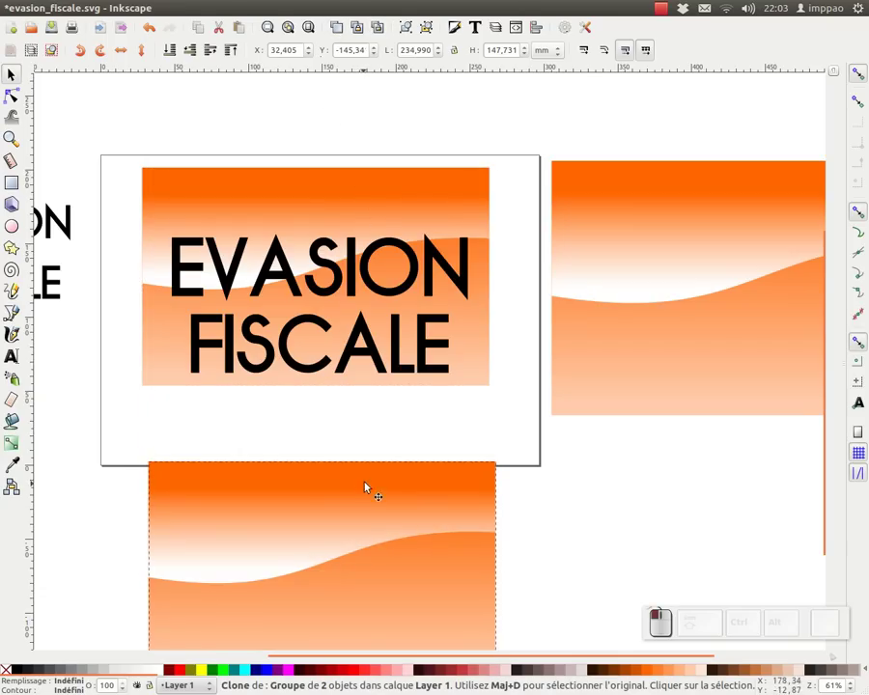
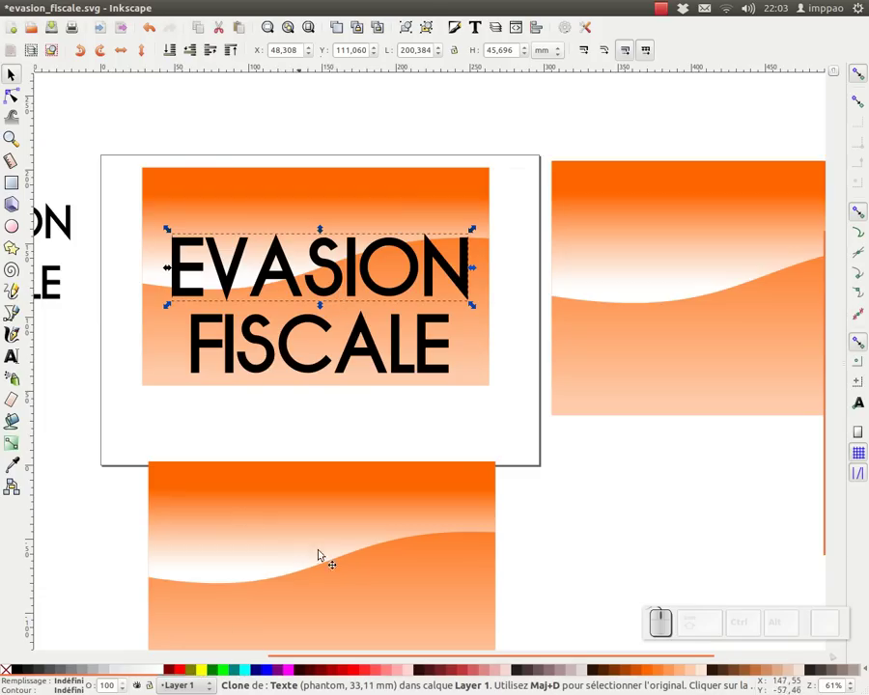
pyautogui.press('ctrl+g')
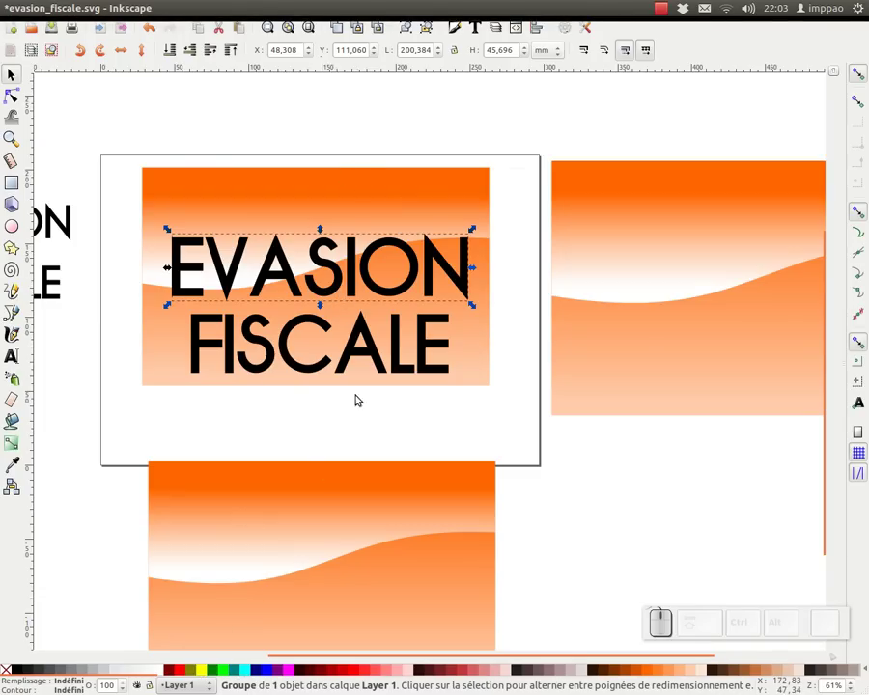
pyautogui.click(354, 192)
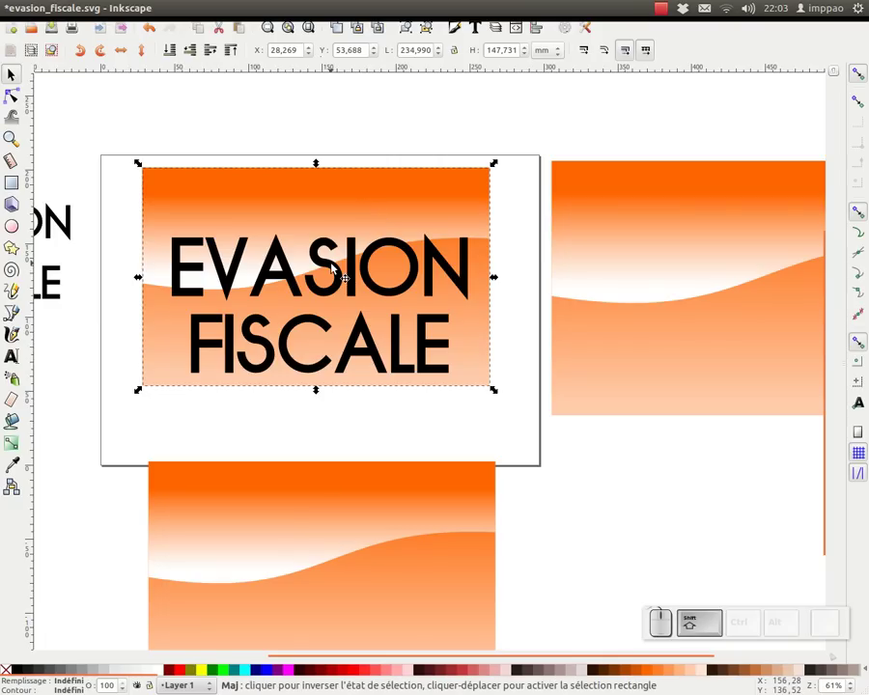
pyautogui.click(336, 269)
pyautogui.rightClick(336, 270)
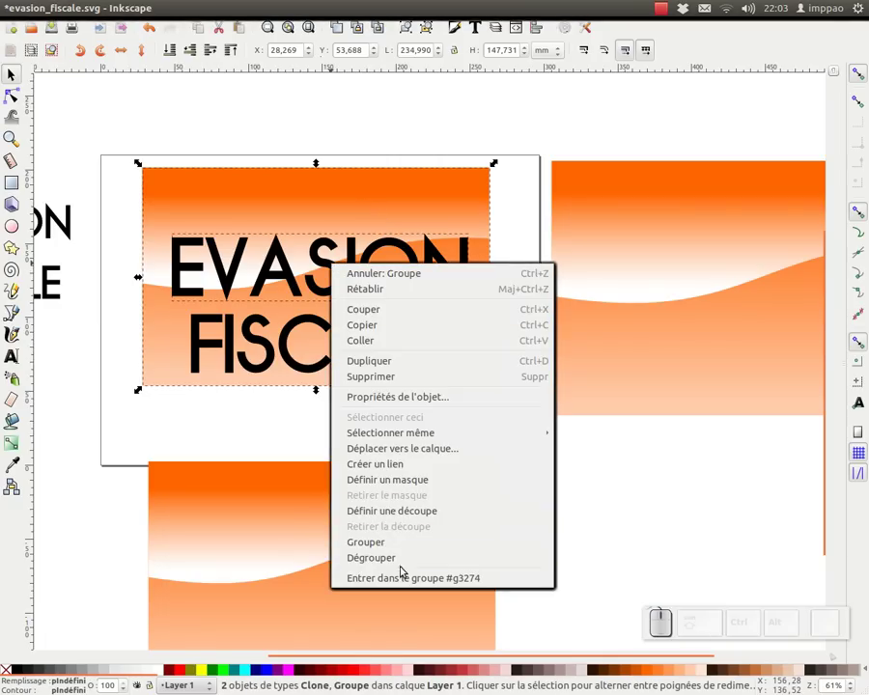
pyautogui.click(410, 517)
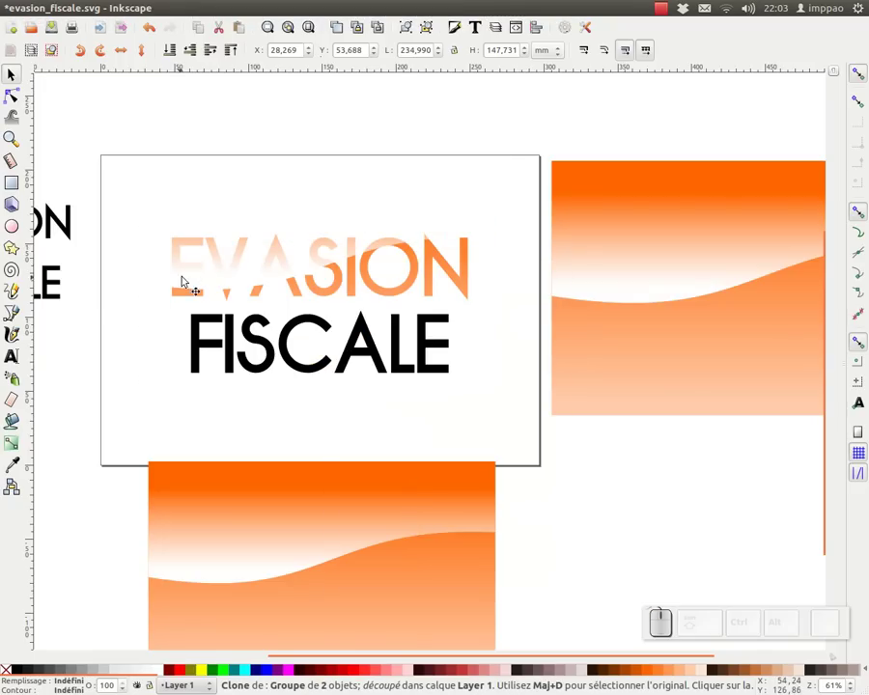
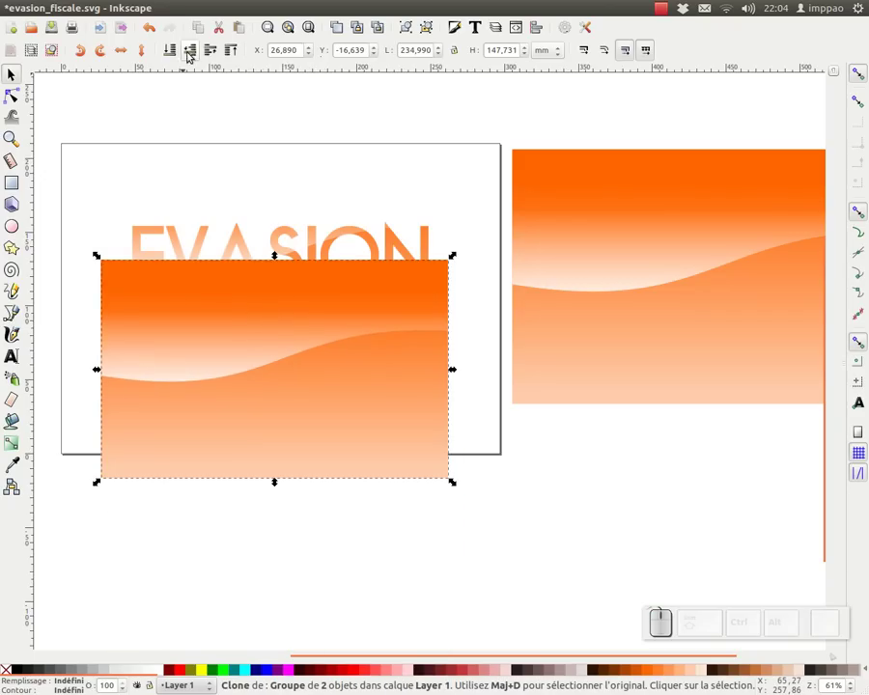
# Place the second copy behind FISCALE and clip that line with it, then deselect
pyautogui.click(178, 54)
pyautogui.moveTo(302, 443); pyautogui.dragTo(175, 337)
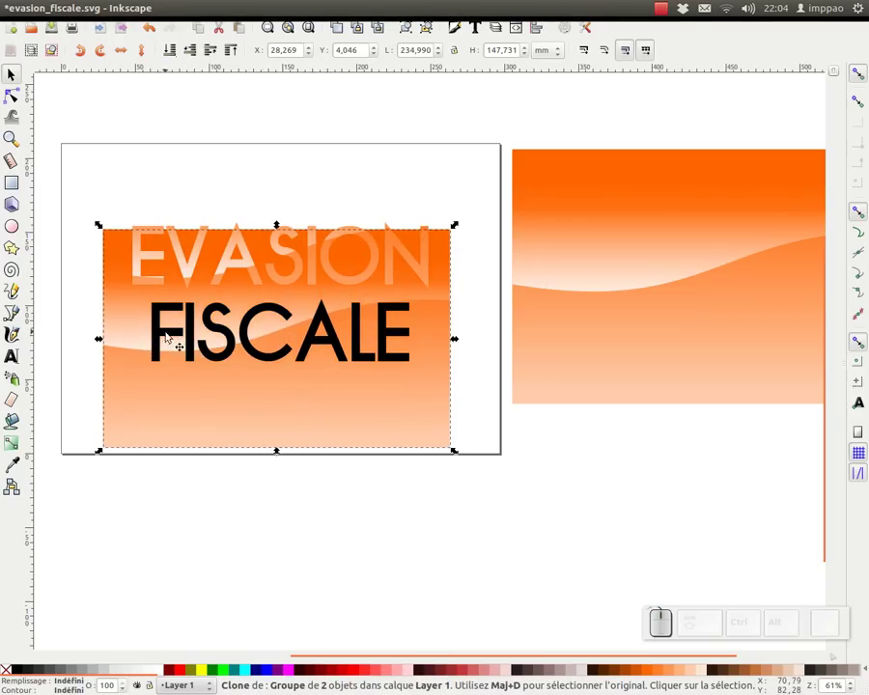
pyautogui.click(384, 405)
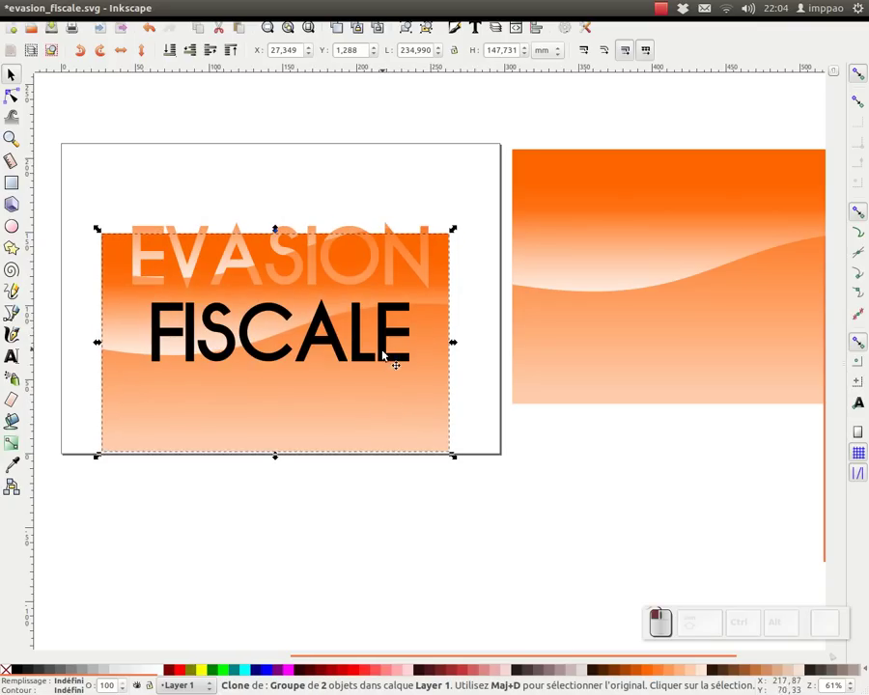
pyautogui.click(285, 360)
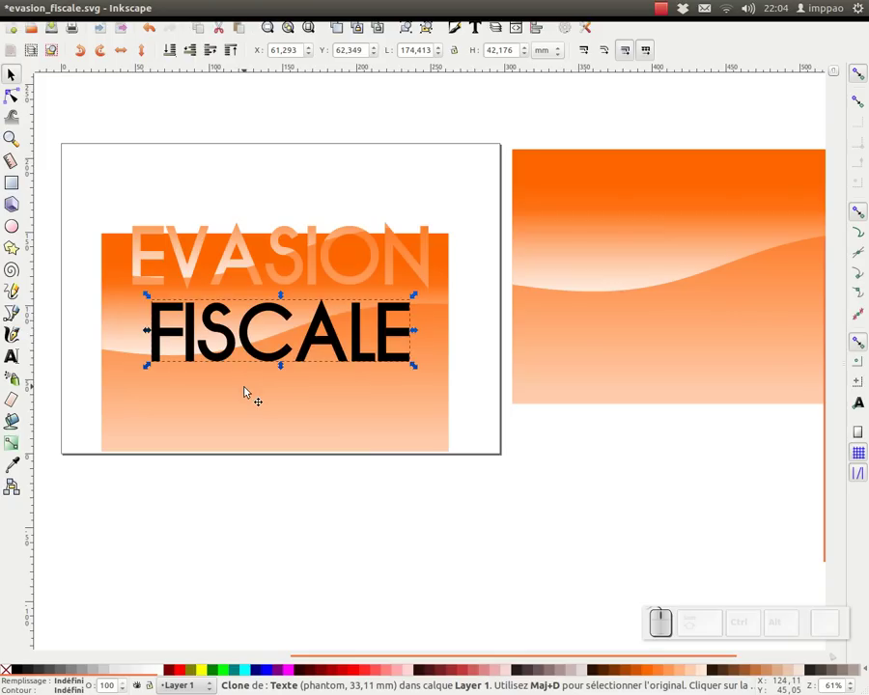
pyautogui.click(246, 395)
pyautogui.rightClick(306, 363)
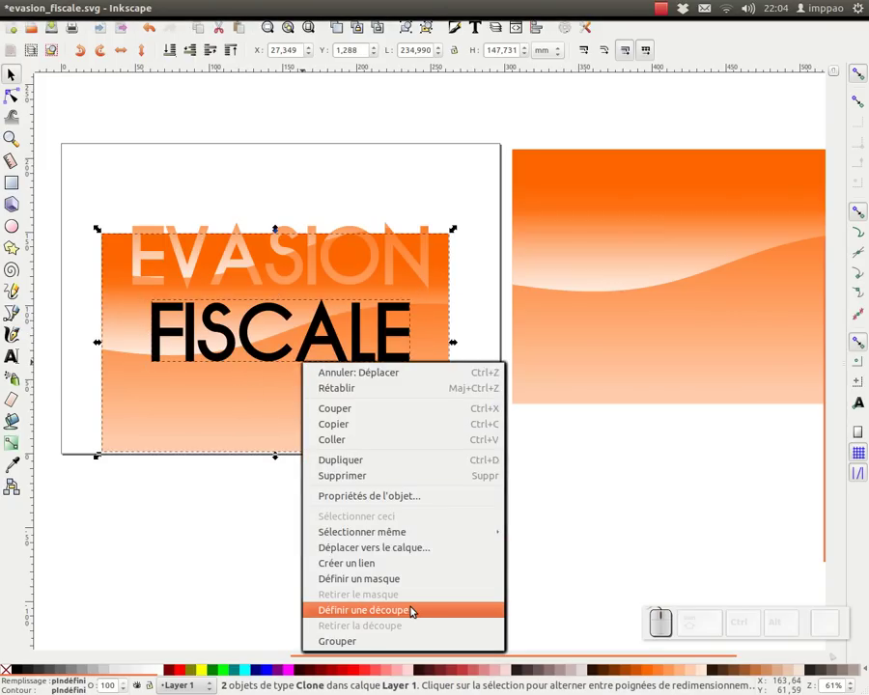
pyautogui.click(412, 608)
pyautogui.click(321, 507)
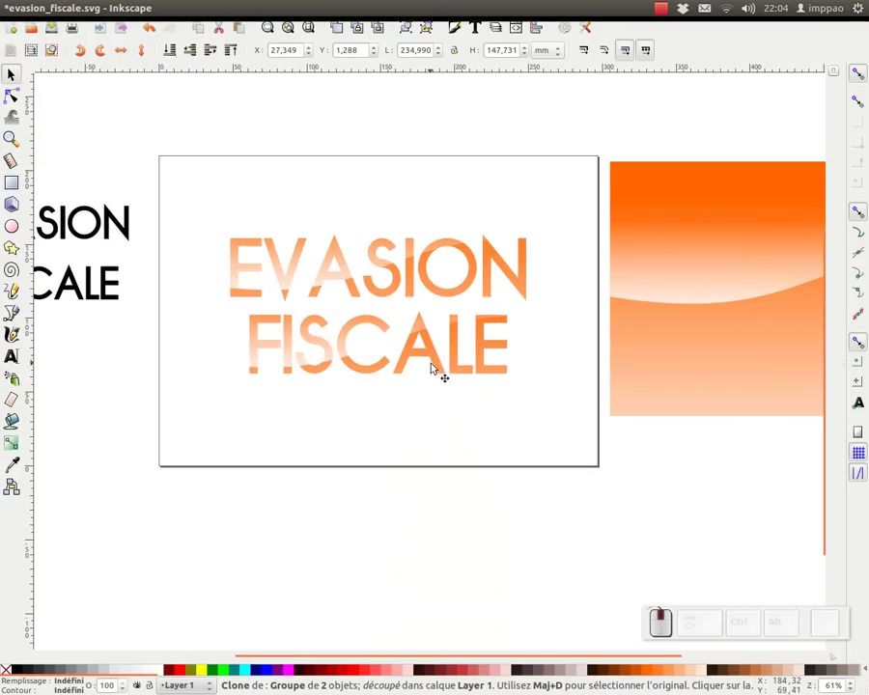
pyautogui.click(433, 354)
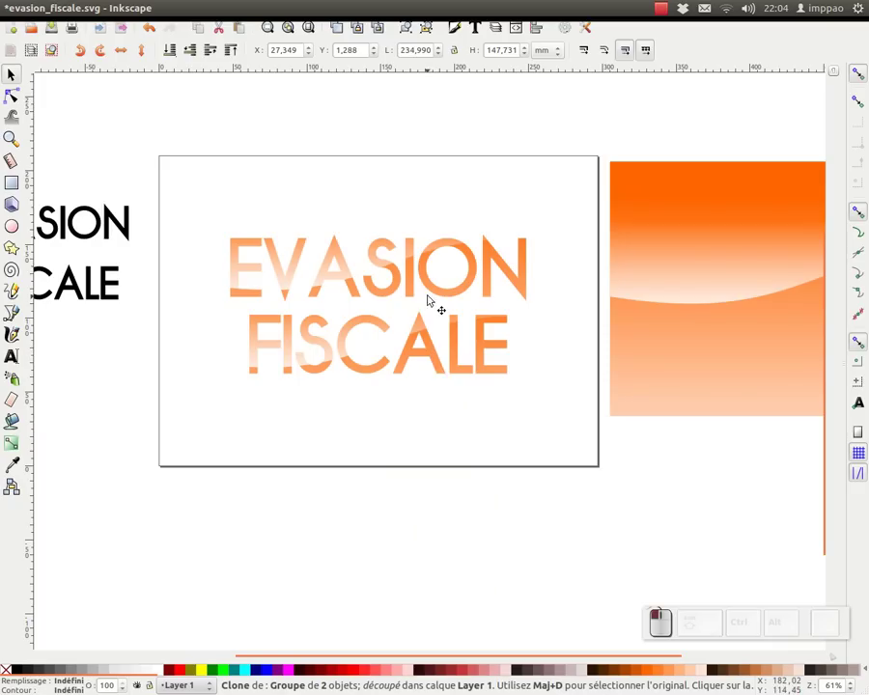
pyautogui.moveTo(430, 345); pyautogui.dragTo(443, 295)
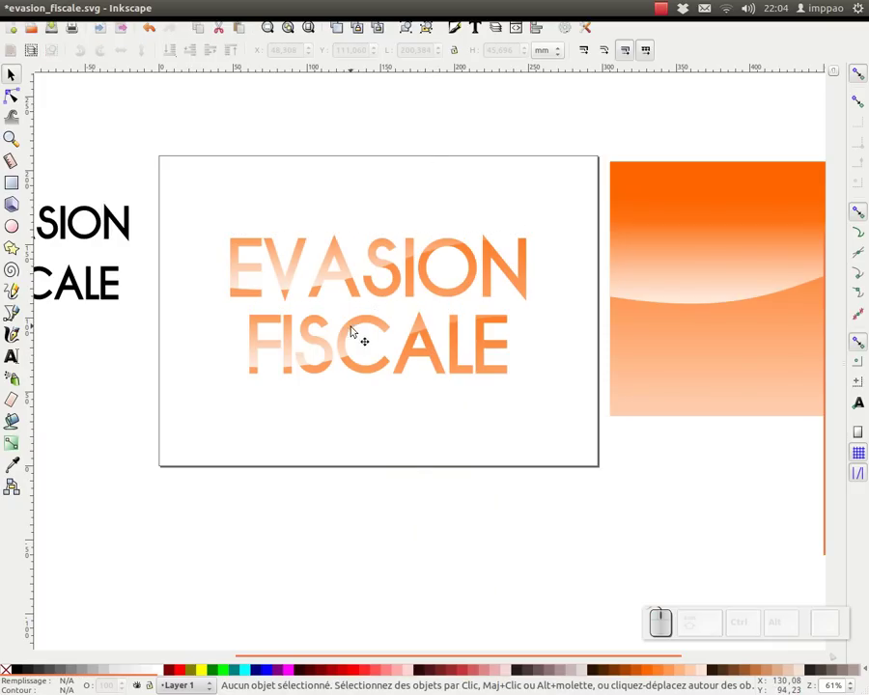
# Draw a page-sized 297×210 mm rectangle and send it to the bottom behind the title
pyautogui.click(10, 184)
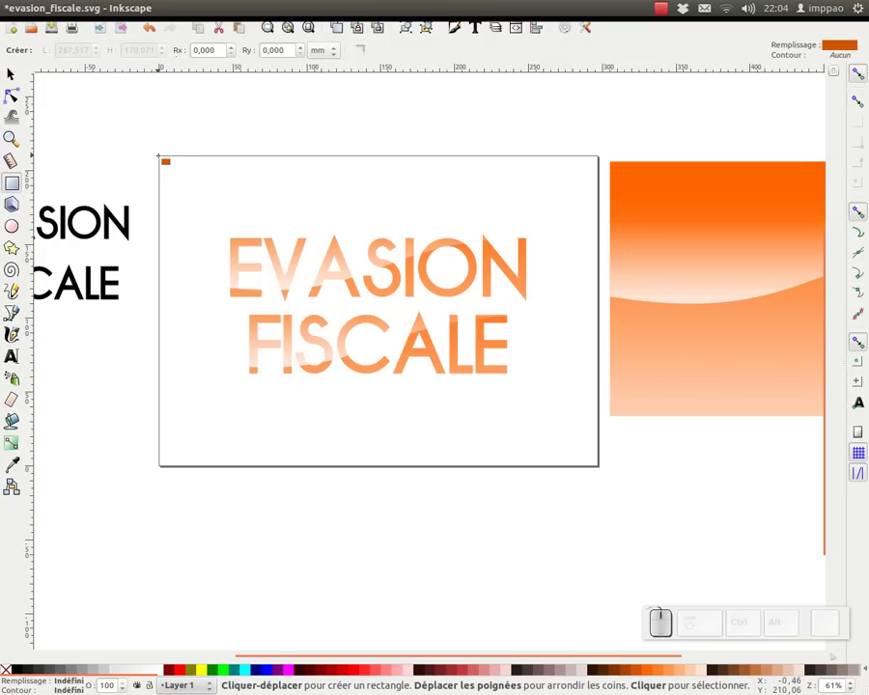
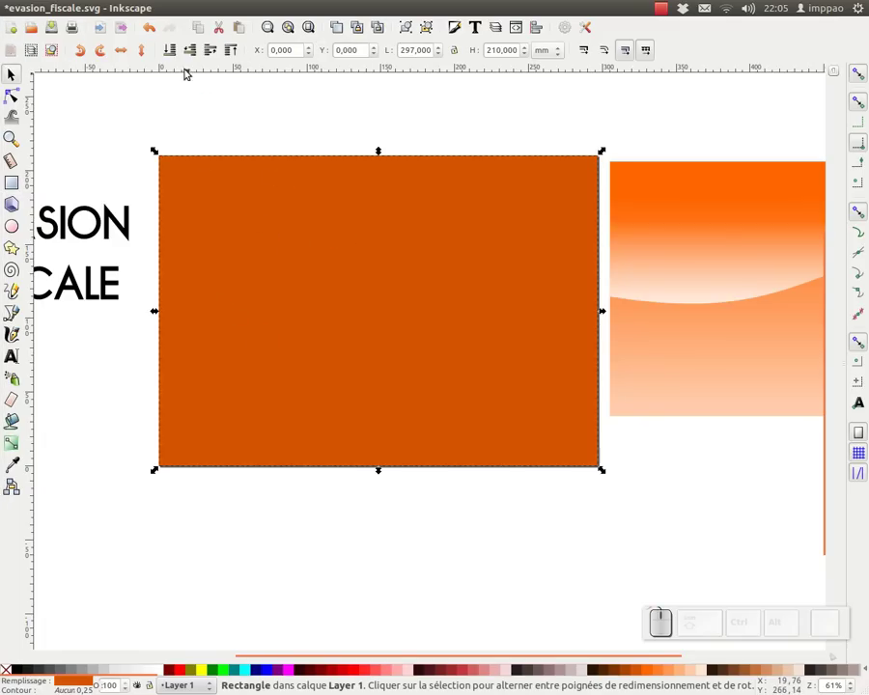
pyautogui.click(178, 54)
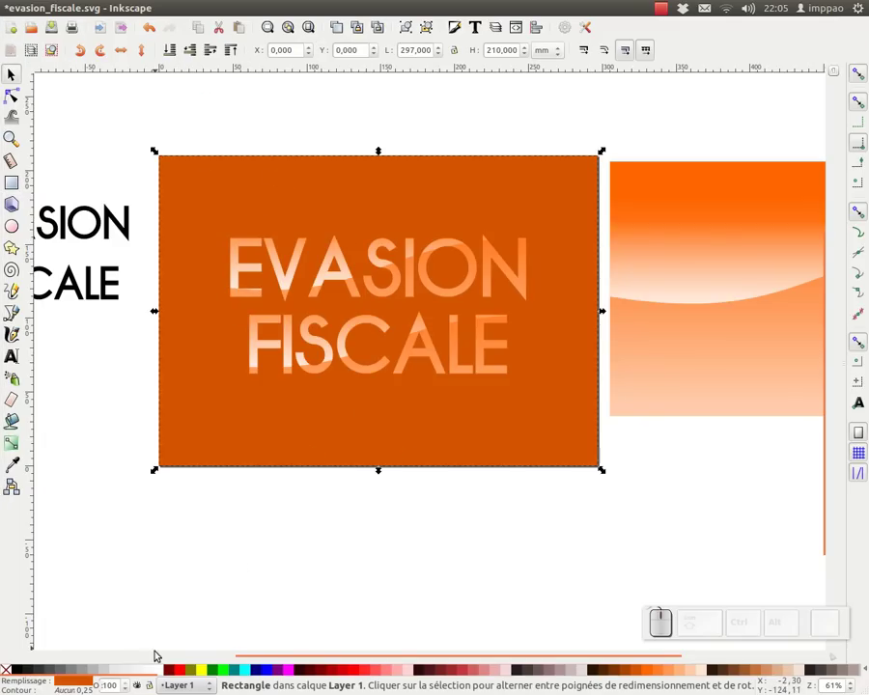
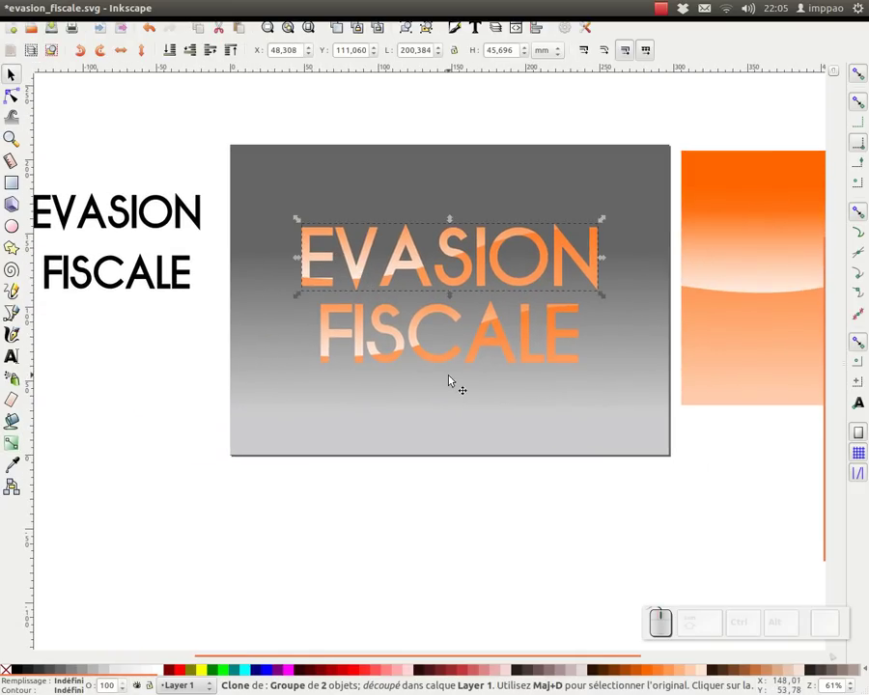
# Zoom out and delete the small black EVASION clone
pyautogui.press('KP_Subtract')
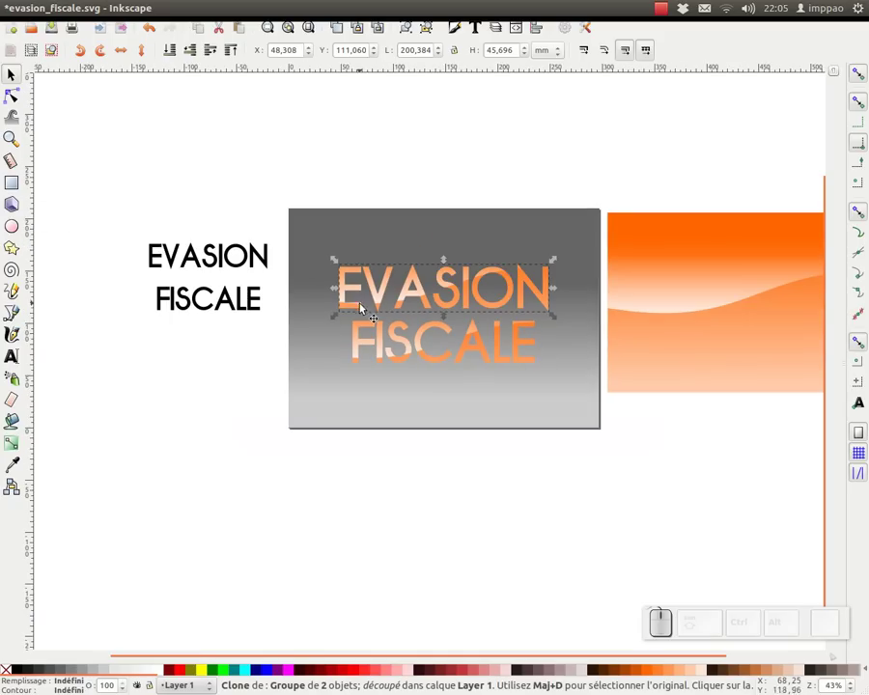
pyautogui.click(445, 304)
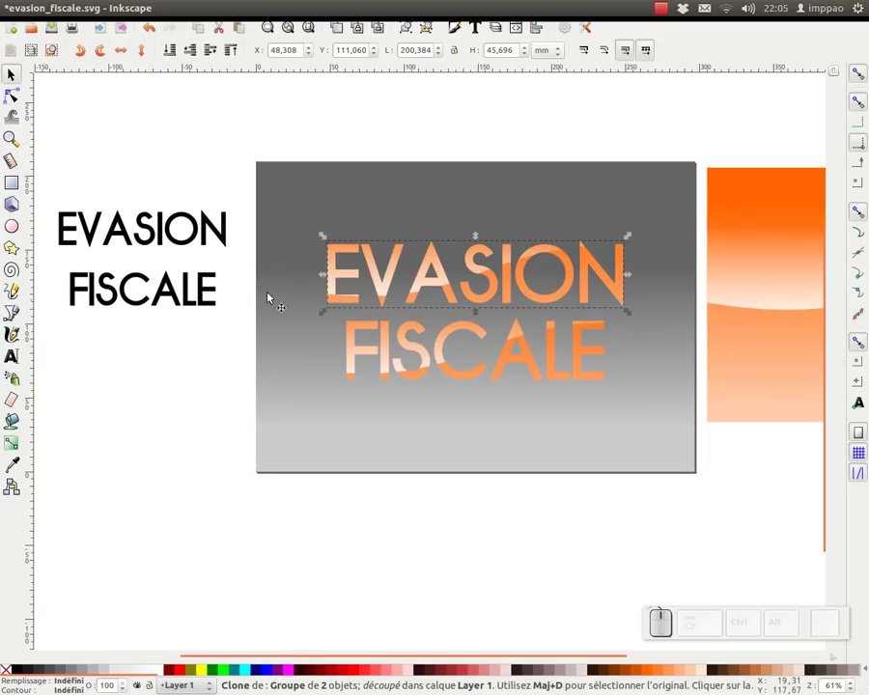
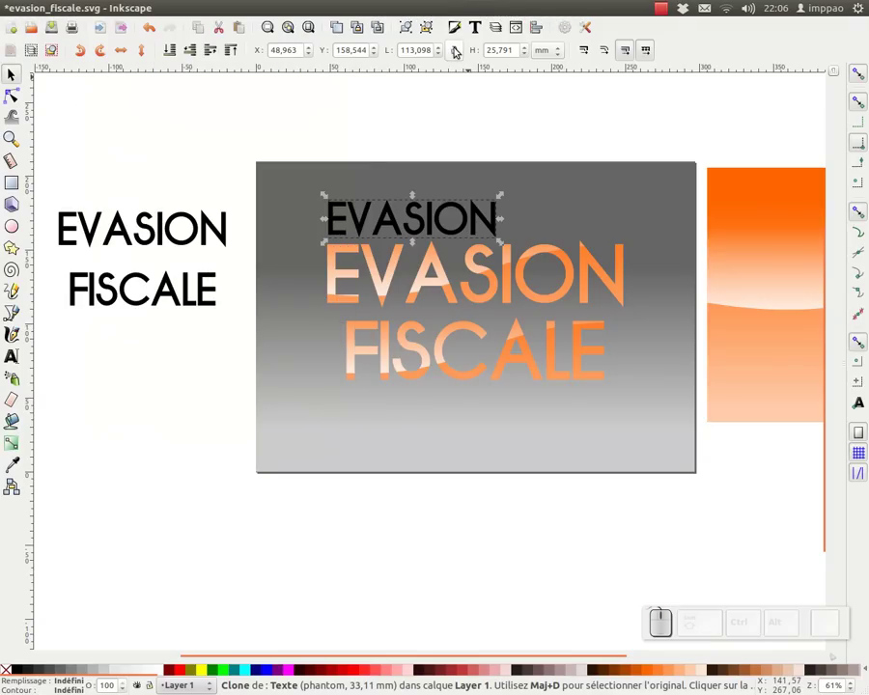
pyautogui.click(460, 54)
pyautogui.click(100, 26)
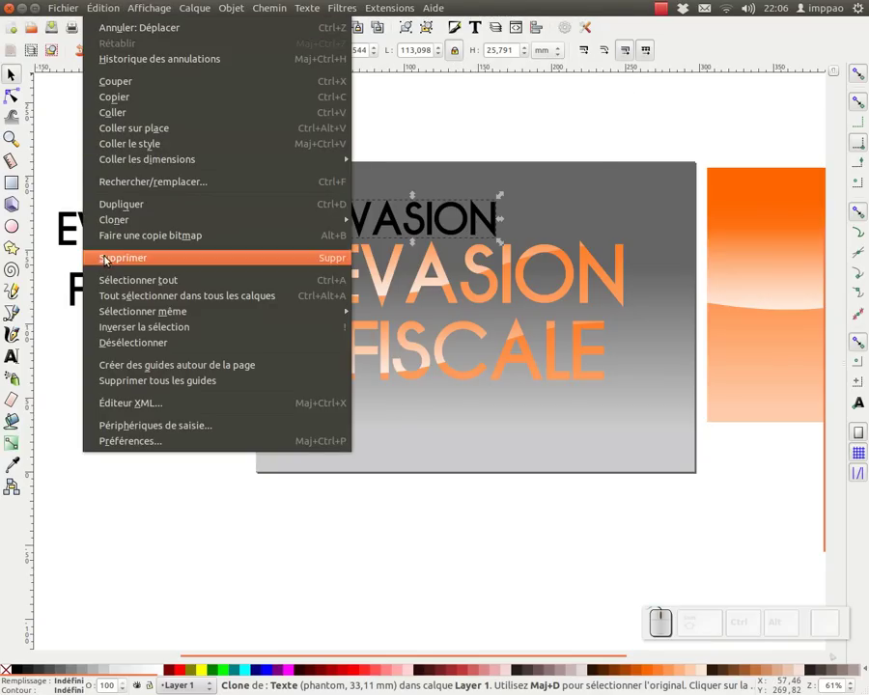
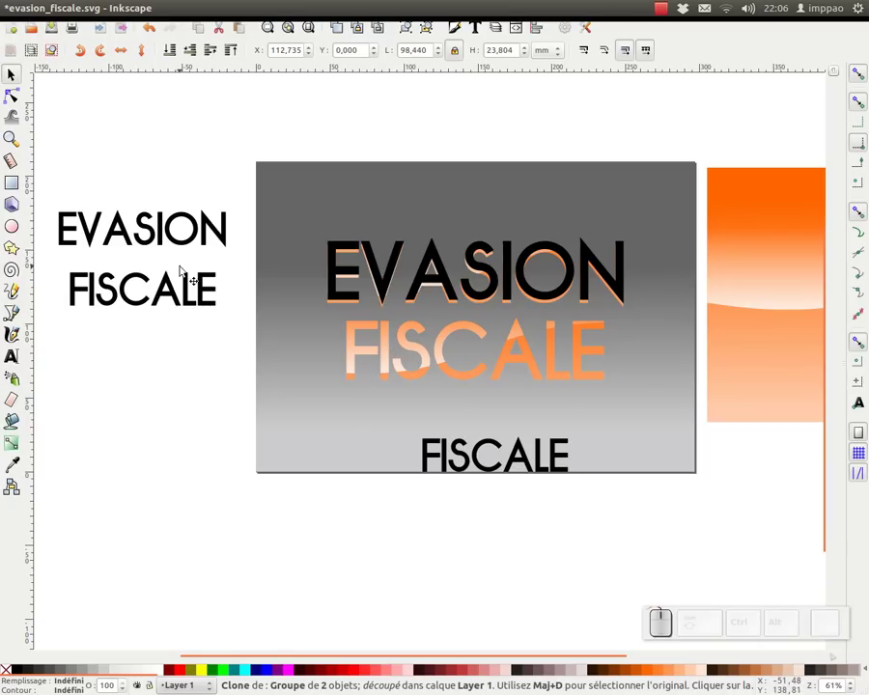
# Lay a black EVASION clone over the orange title and a black FISCALE clone below, checking in Outline display mode
pyautogui.moveTo(197, 197); pyautogui.dragTo(565, 365)
pyautogui.click(565, 362)
pyautogui.moveTo(425, 354); pyautogui.dragTo(441, 367)
pyautogui.press('ctrl+KP_5')
pyautogui.click(421, 378)
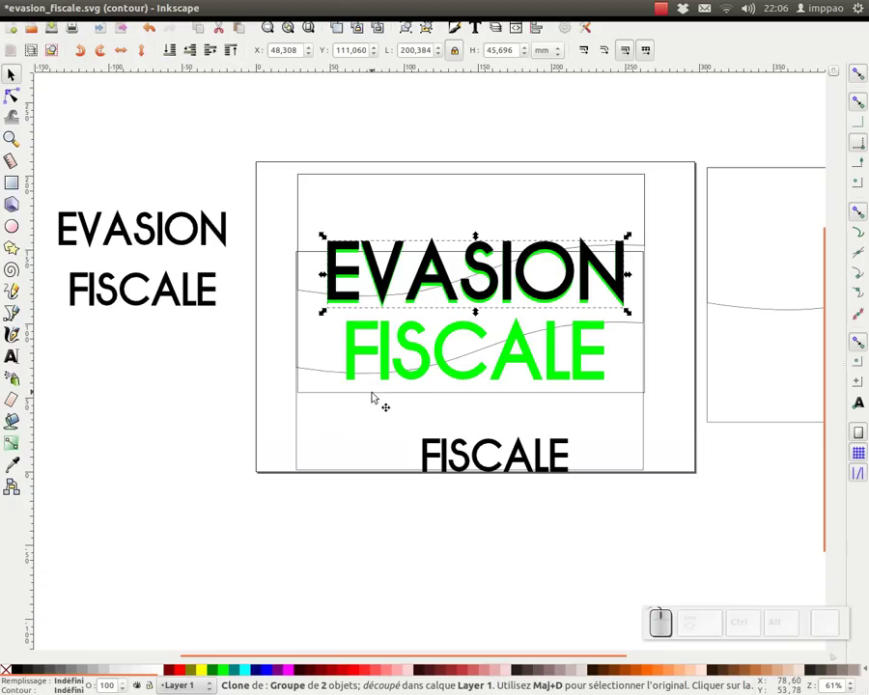
pyautogui.click(371, 401)
pyautogui.click(401, 279)
pyautogui.press('ctrl+a')
pyautogui.click(276, 462)
pyautogui.click(348, 358)
pyautogui.press('ctrl+z')
pyautogui.press('KP_5')
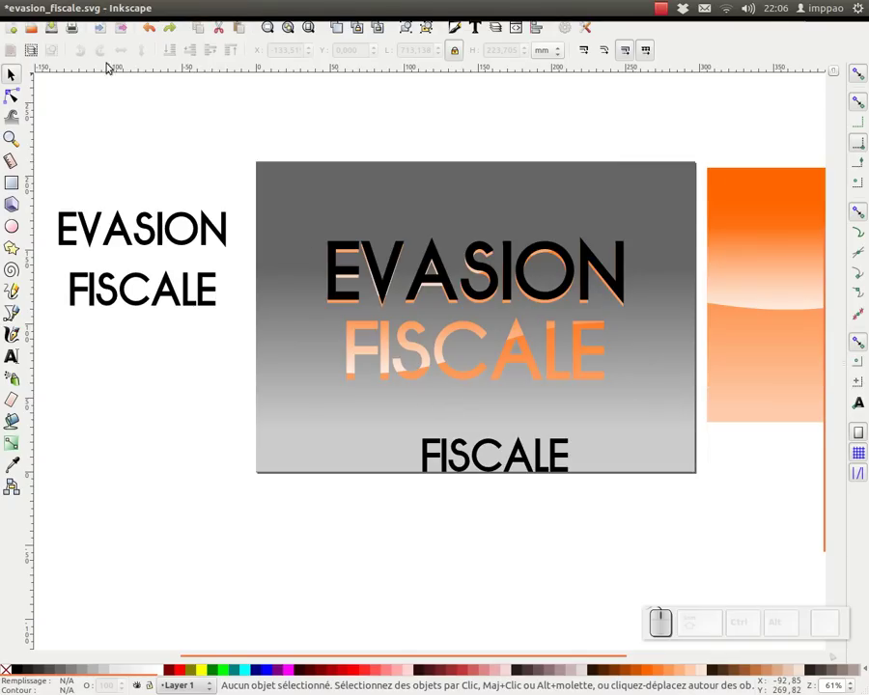
# Save the drawing as evasion_fiscale.svg
pyautogui.click(52, 30)
pyautogui.click(68, 6)
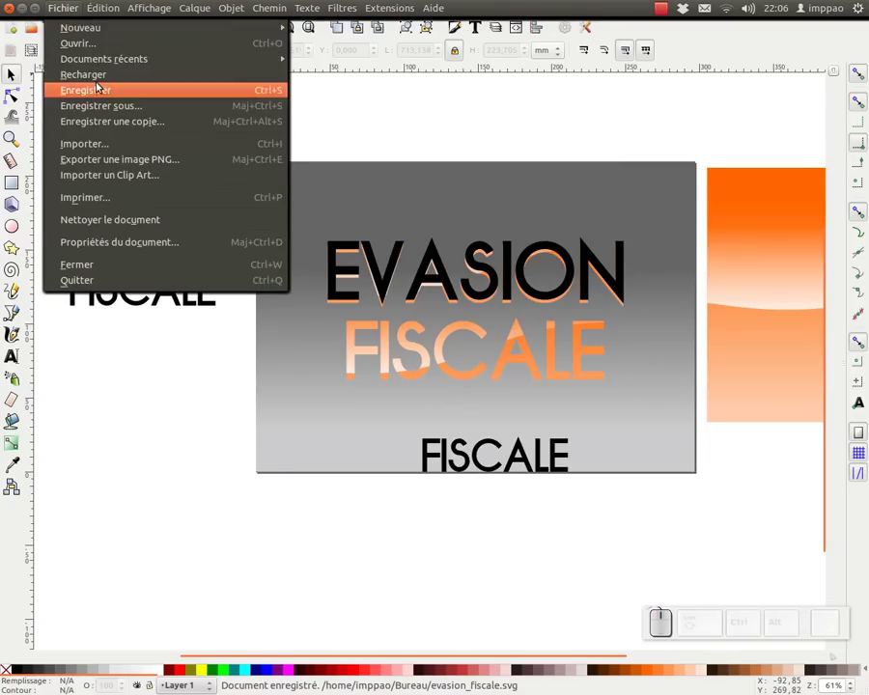
pyautogui.click(100, 76)
# Copy the orange FISCALE clone and select the black FISCALE for pasting its size
pyautogui.click(159, 386)
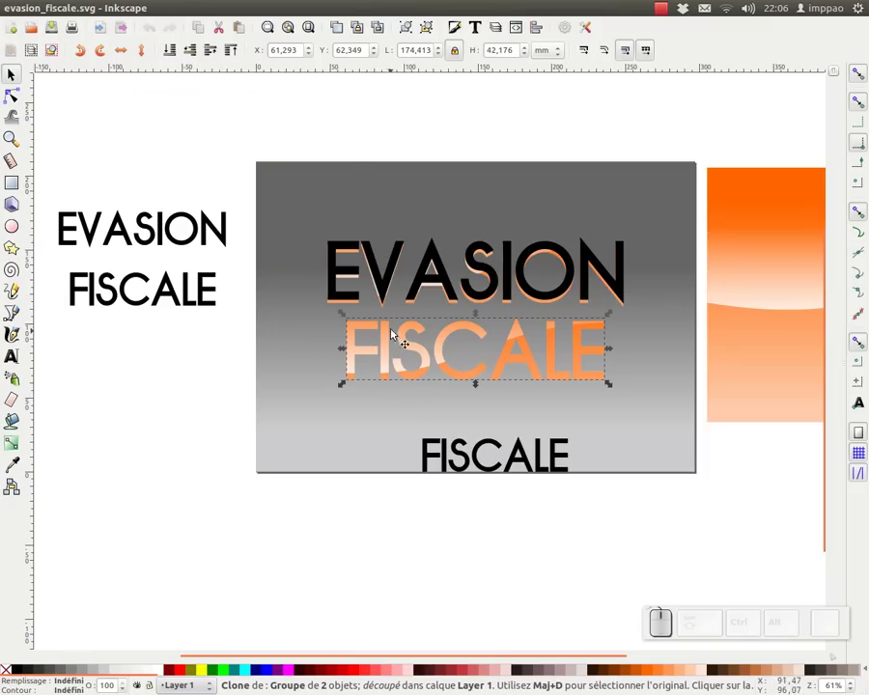
pyautogui.click(60, 11)
pyautogui.click(453, 132)
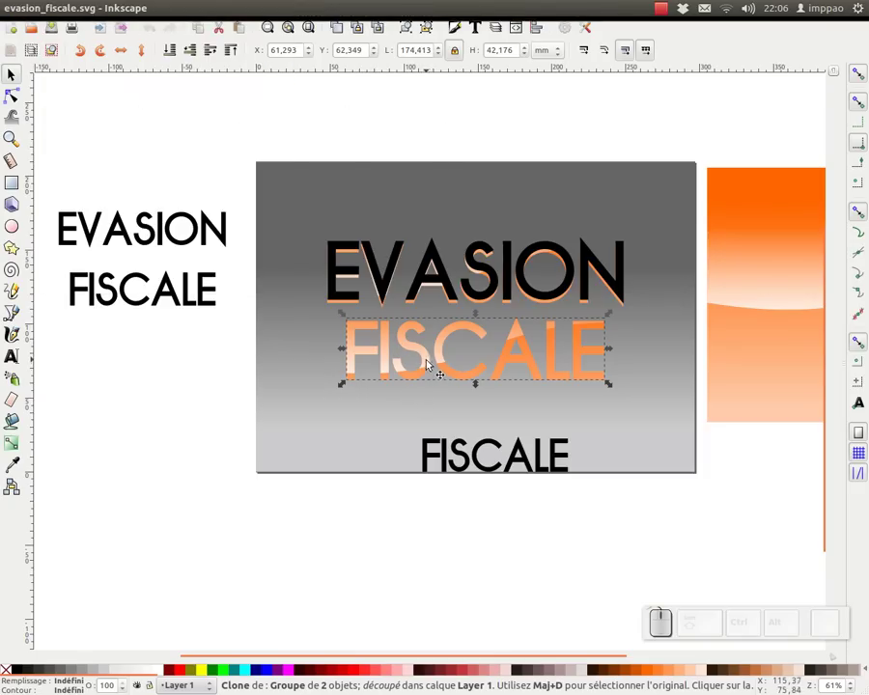
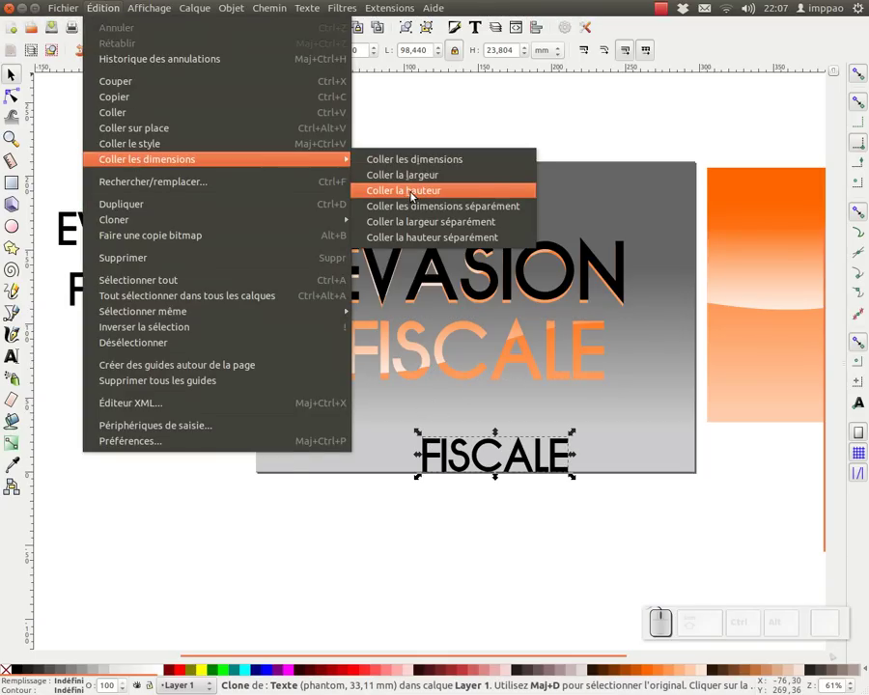
# Paste the orange word's height onto black FISCALE and bring up Align and Distribute
pyautogui.click(425, 178)
pyautogui.moveTo(470, 437); pyautogui.dragTo(408, 336)
pyautogui.click(408, 341)
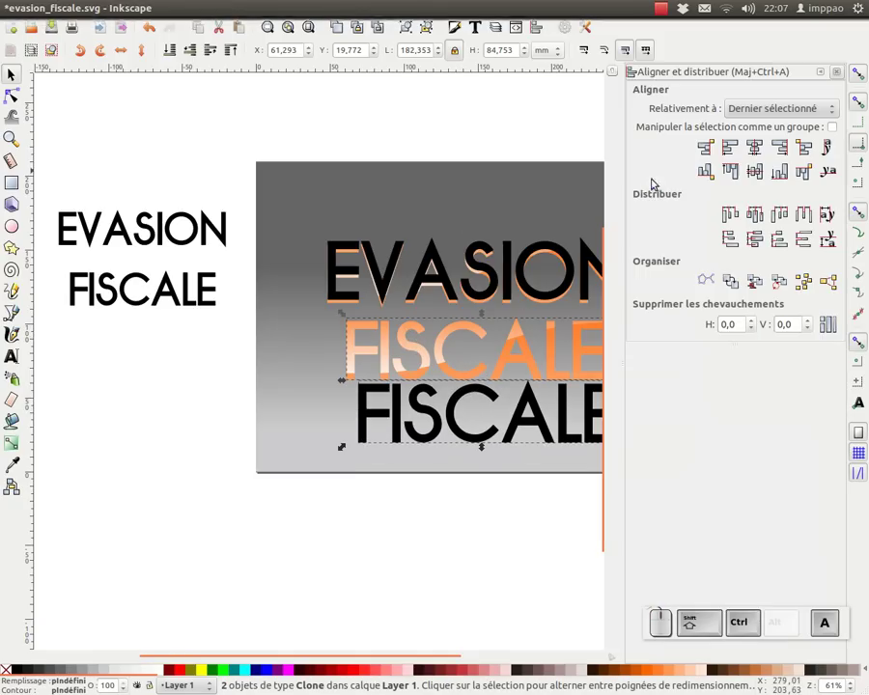
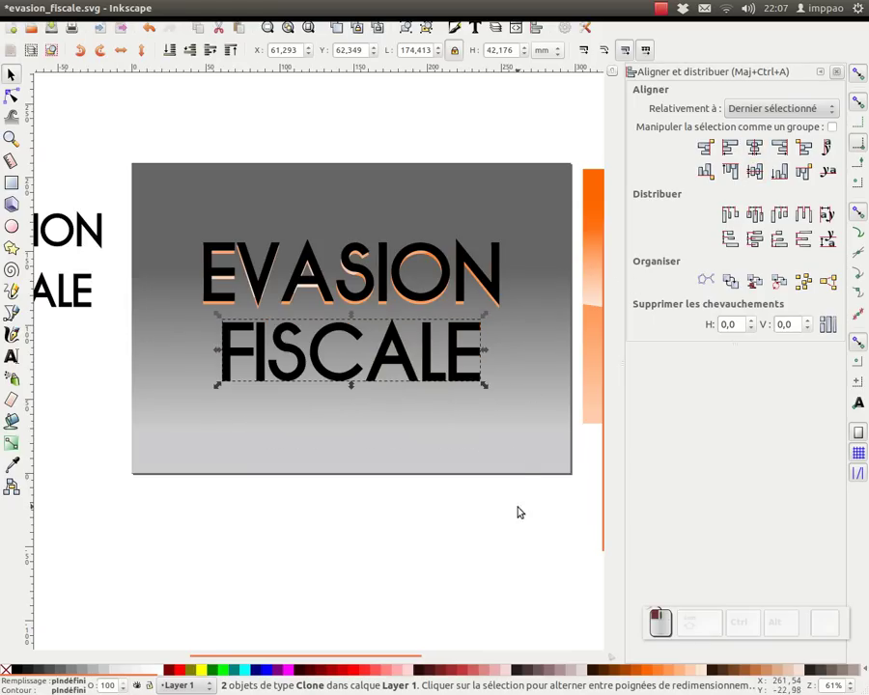
# Center black FISCALE and black EVASION exactly over their orange words
pyautogui.click(450, 257)
pyautogui.click(420, 312)
pyautogui.click(429, 303)
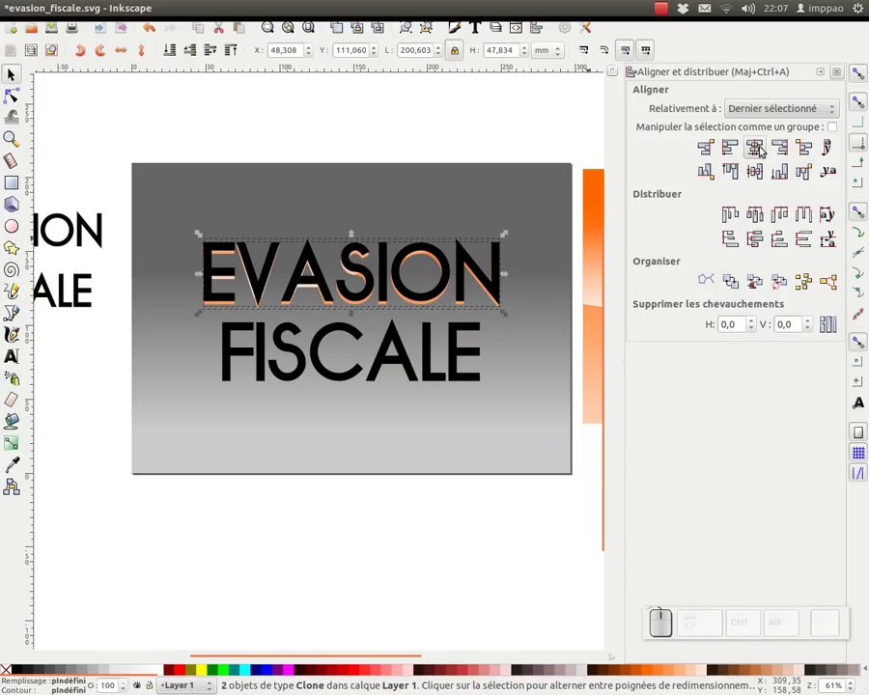
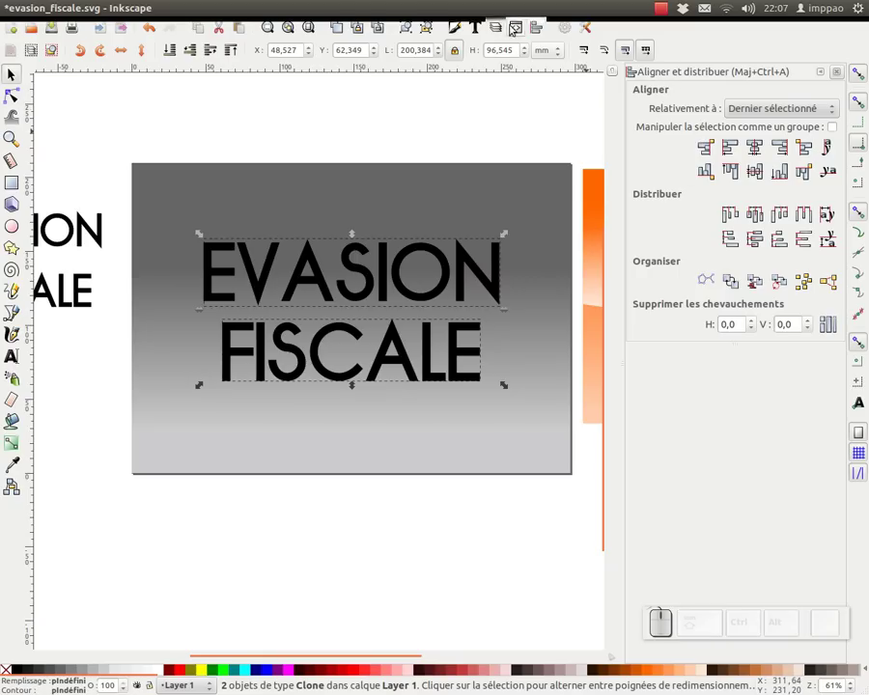
# Blur the black clones by 2 in Fill and Stroke and lower them behind the orange words
pyautogui.click(459, 35)
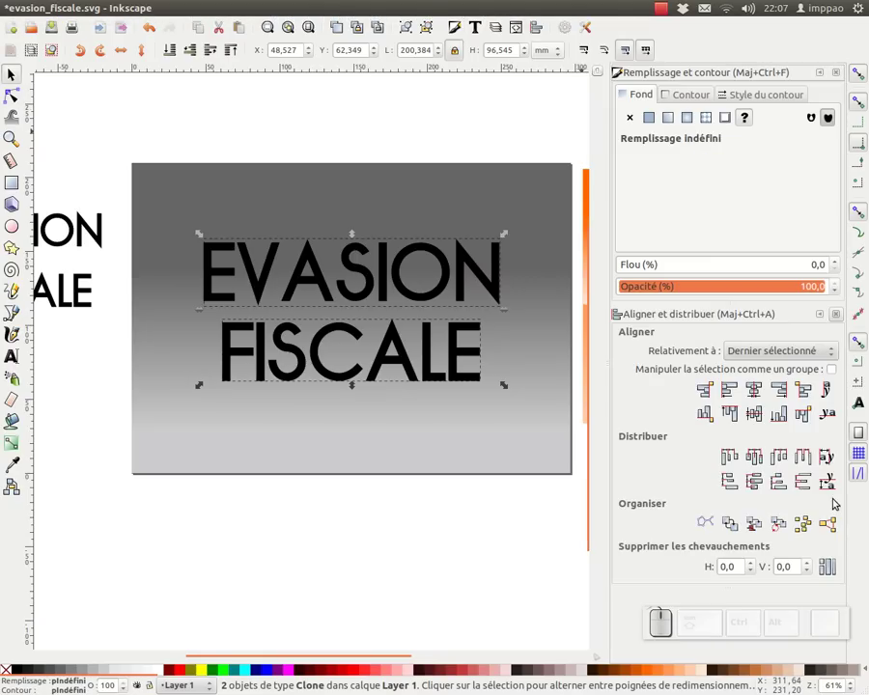
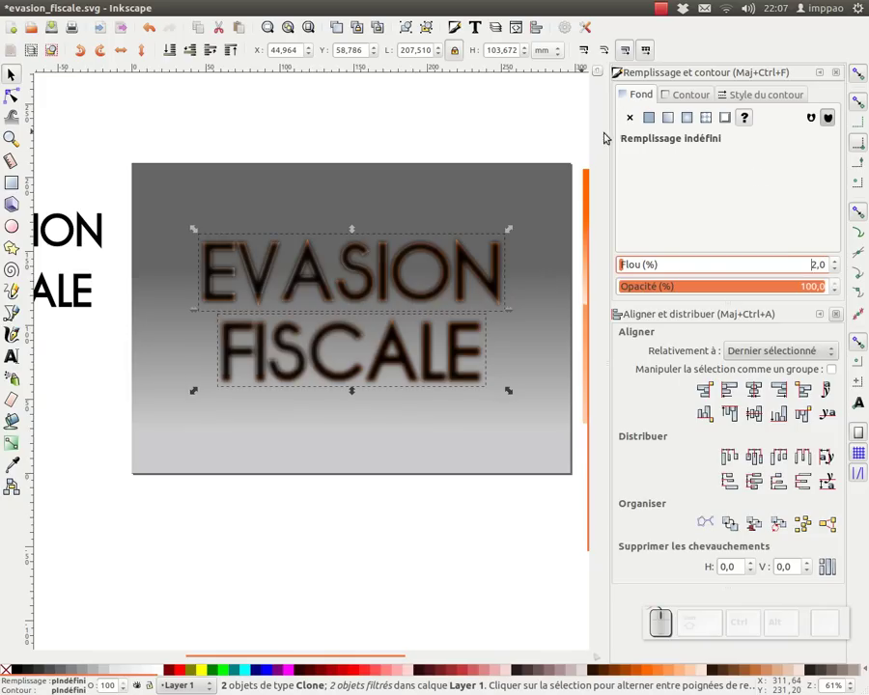
pyautogui.click(169, 50)
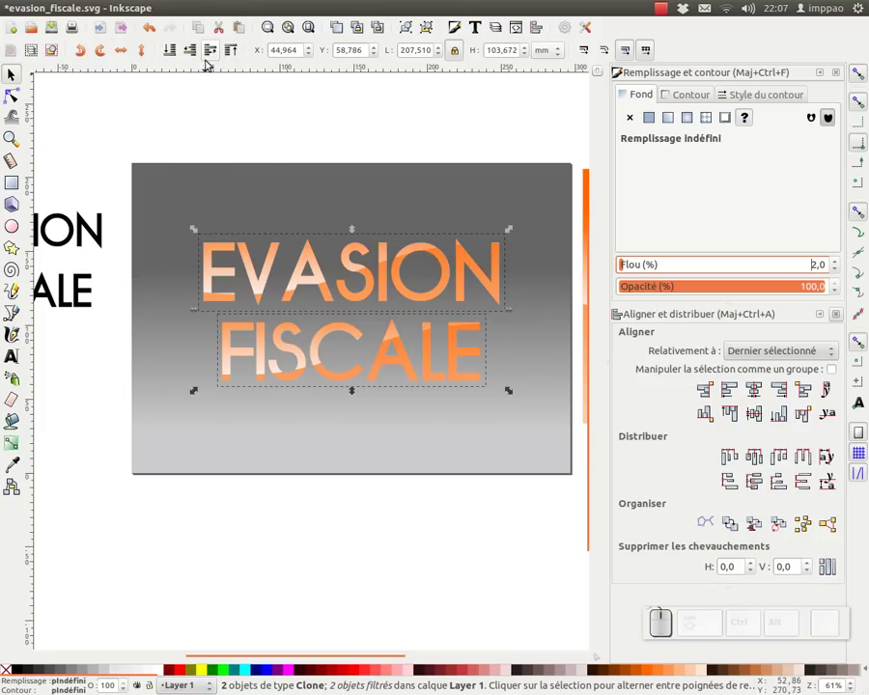
pyautogui.click(216, 53)
pyautogui.click(216, 53)
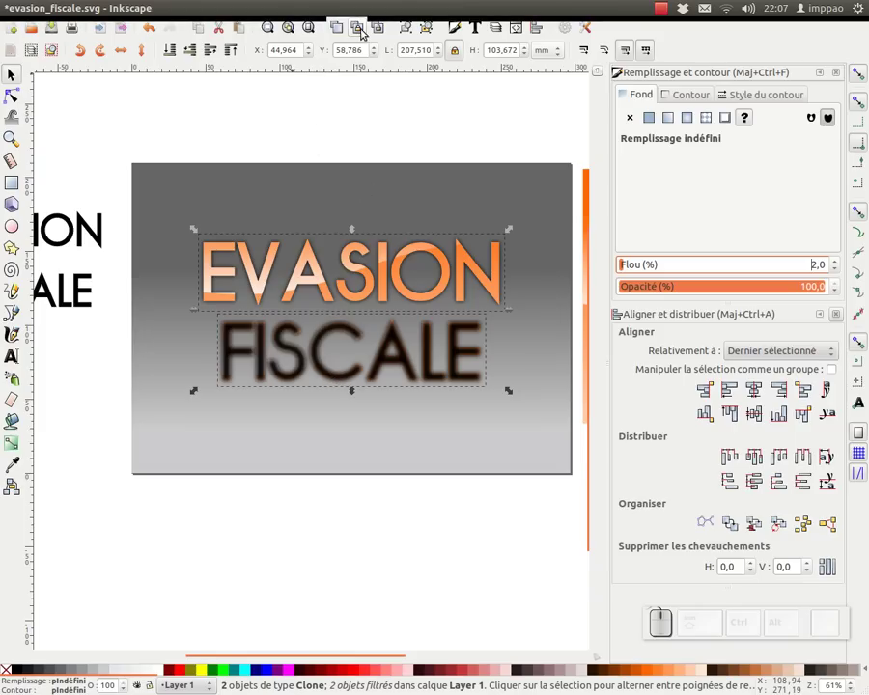
pyautogui.click(408, 33)
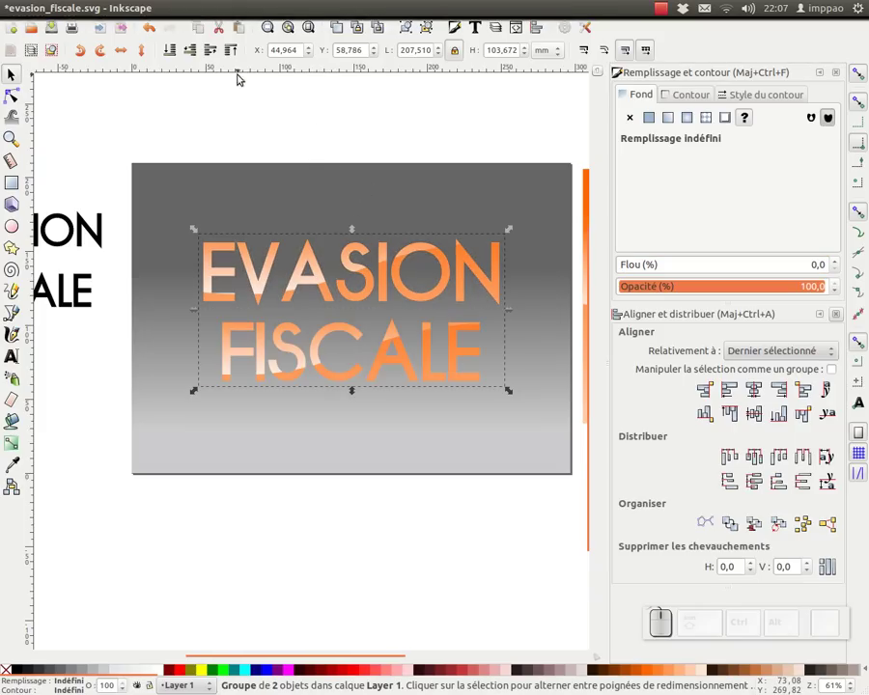
pyautogui.click(215, 53)
pyautogui.click(195, 52)
pyautogui.click(171, 52)
pyautogui.click(213, 50)
# Revert to the last saved version, then select the EVASION and FISCALE clones for grouping
pyautogui.moveTo(57, 29); pyautogui.dragTo(91, 60)
pyautogui.click(93, 74)
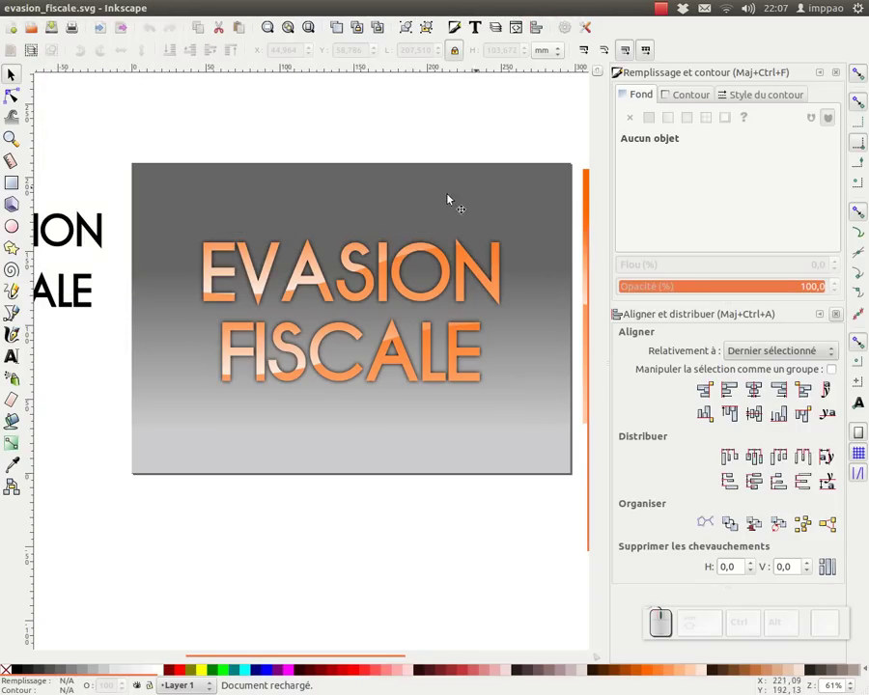
pyautogui.click(312, 264)
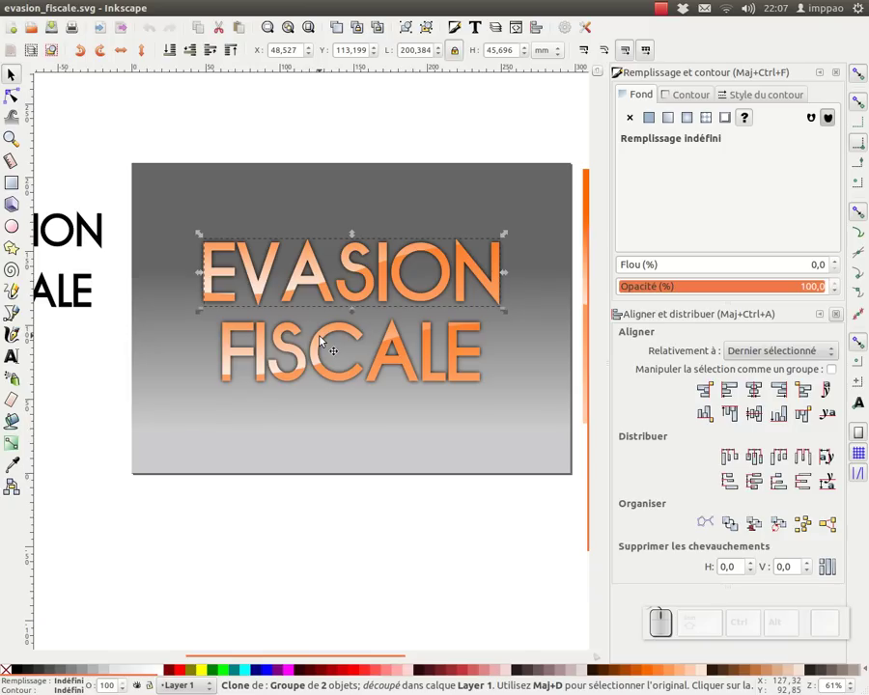
pyautogui.click(325, 342)
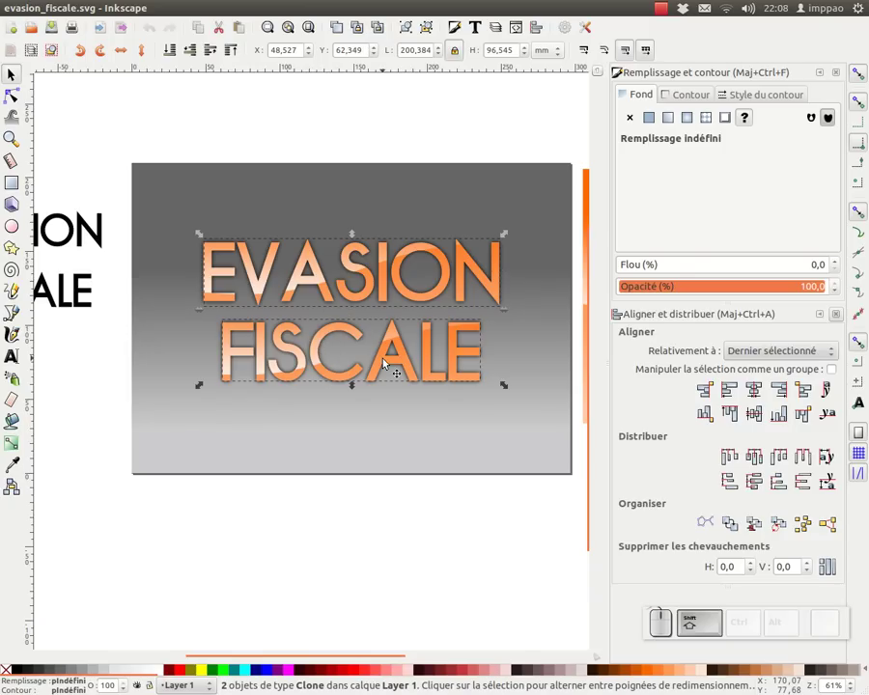
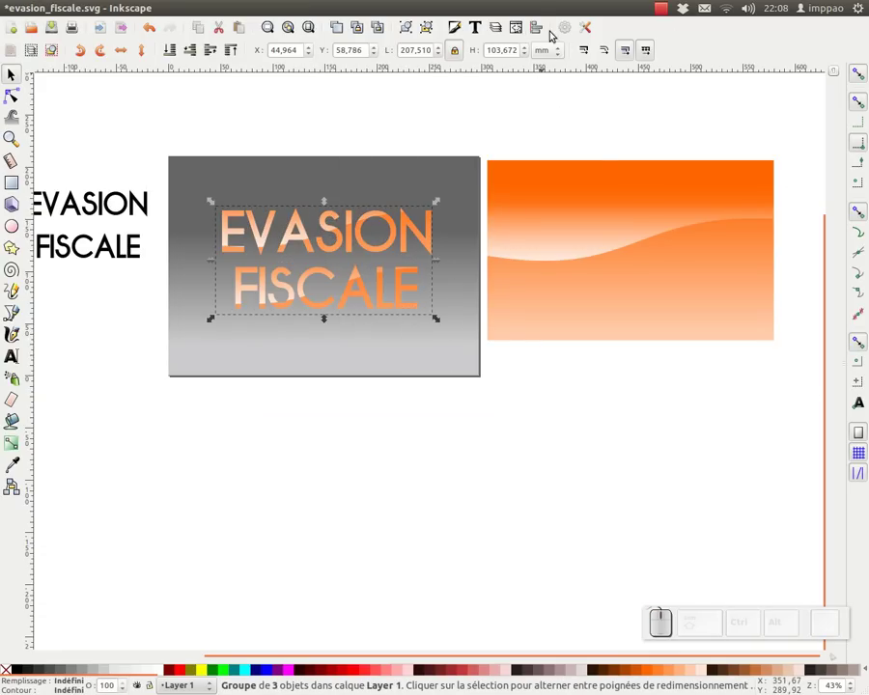
# Deselect, then with the Text tool select the word FISCALE in the original black text
pyautogui.click(542, 27)
pyautogui.moveTo(763, 111); pyautogui.dragTo(764, 149)
pyautogui.click(764, 152)
pyautogui.click(756, 173)
pyautogui.moveTo(838, 70); pyautogui.dragTo(506, 301)
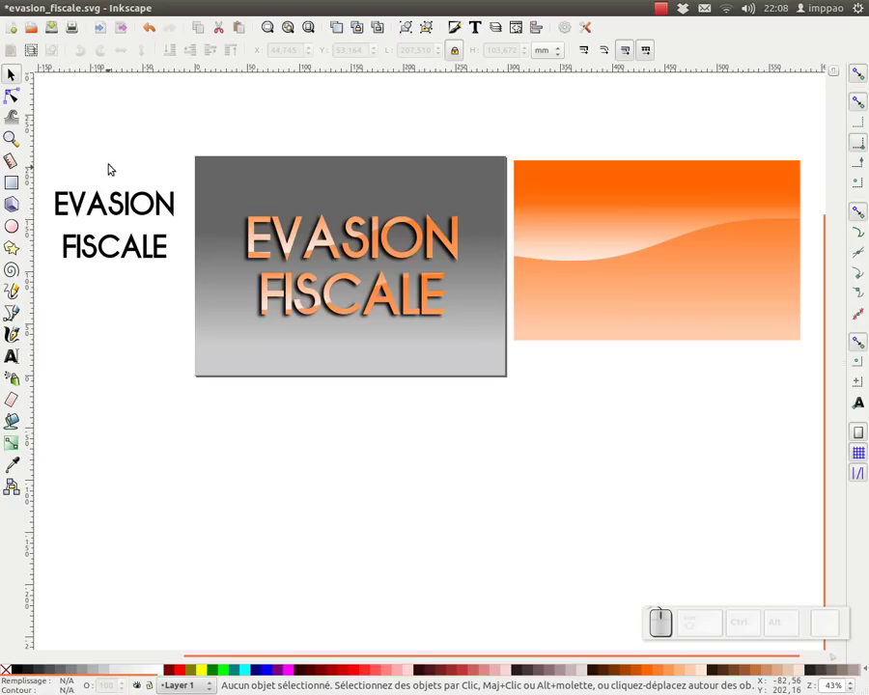
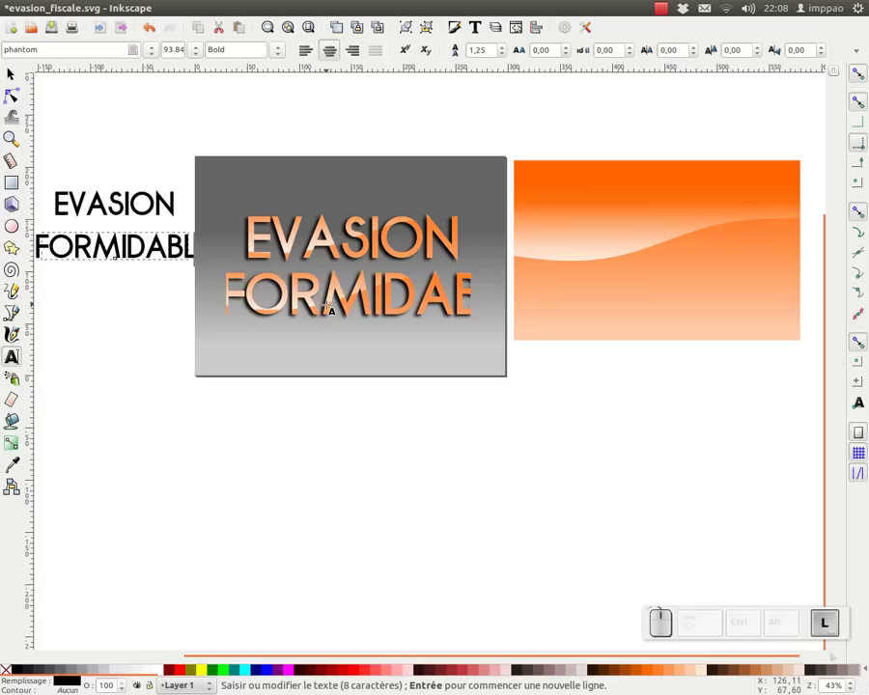
# Finish the test word FORMIDABLE, then undo repeatedly so the title reads EVASION FISCALE again
pyautogui.press('d')
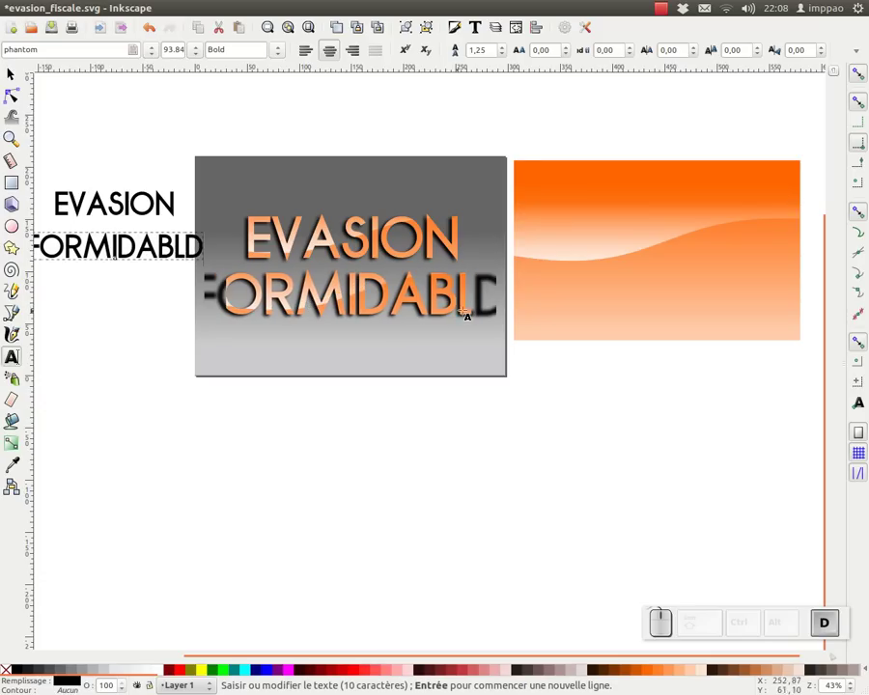
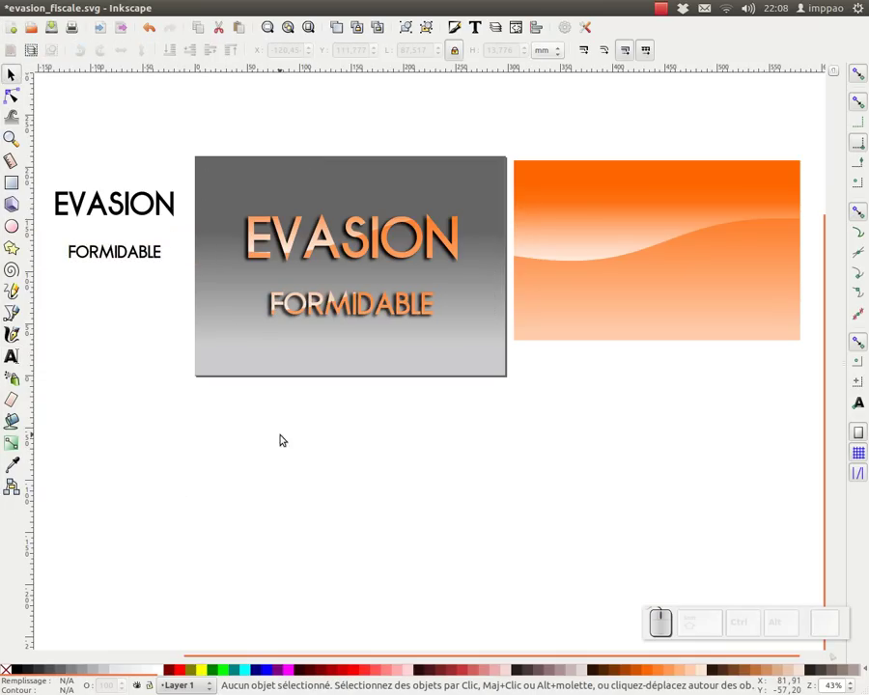
pyautogui.press('ctrl+z')
pyautogui.press('z')
pyautogui.press('z')
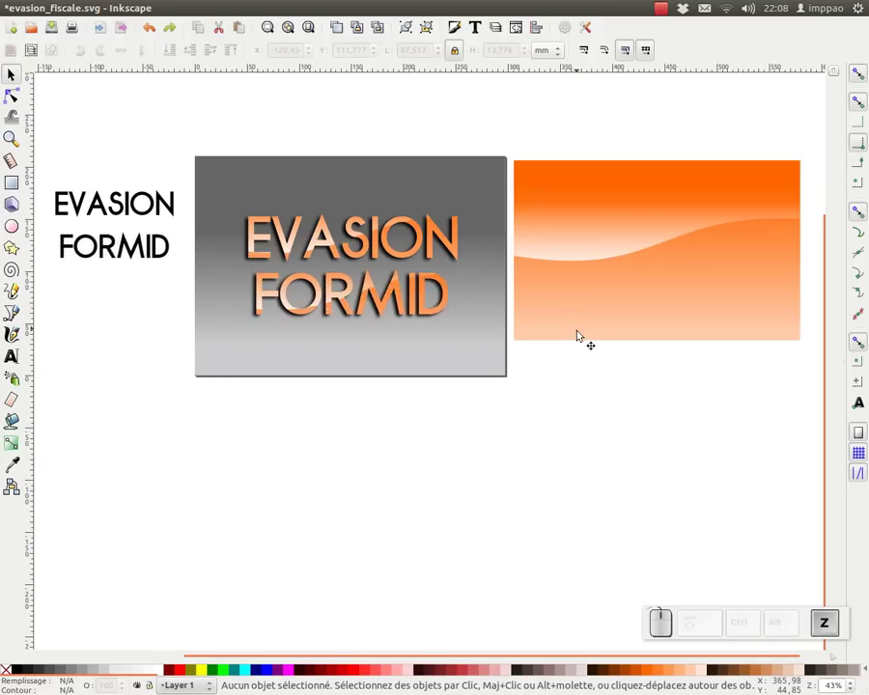
pyautogui.click(581, 390)
pyautogui.press('KP_Subtract')
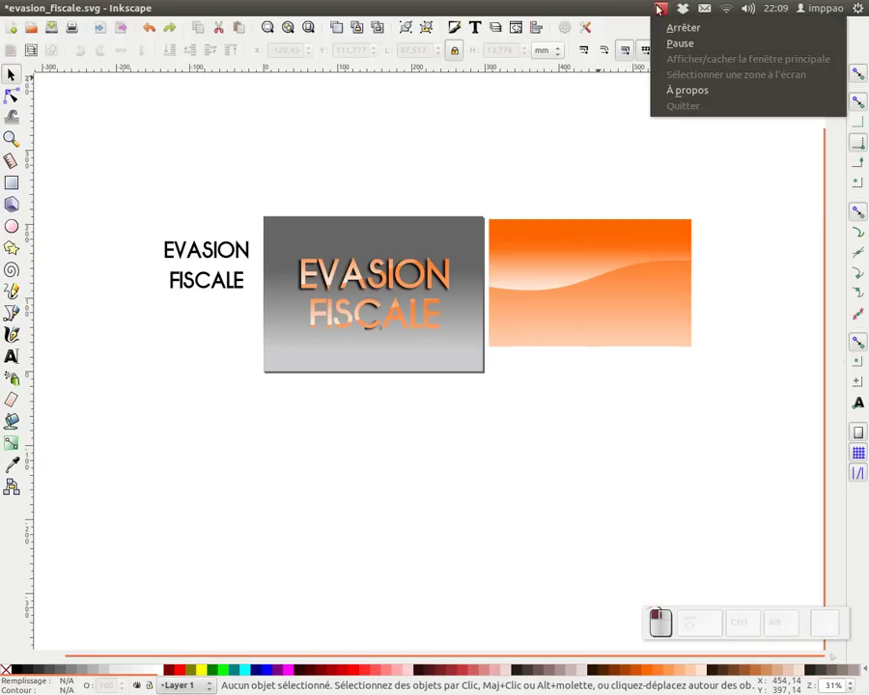